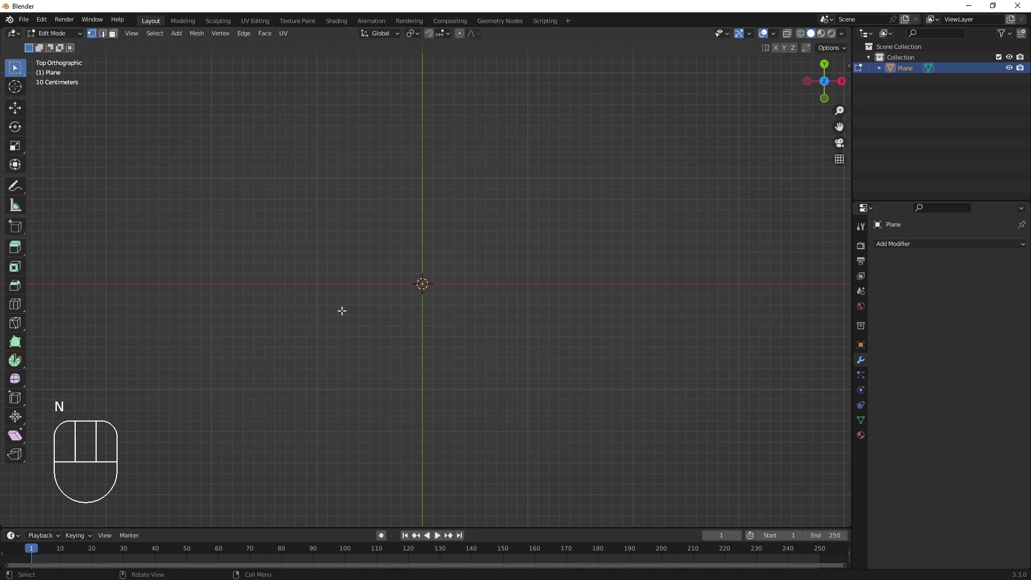
Add a plane in Edit Mode and slide it along X so its edge sits at the origin, extending left.
{"action": "key", "text": "shift+a"}
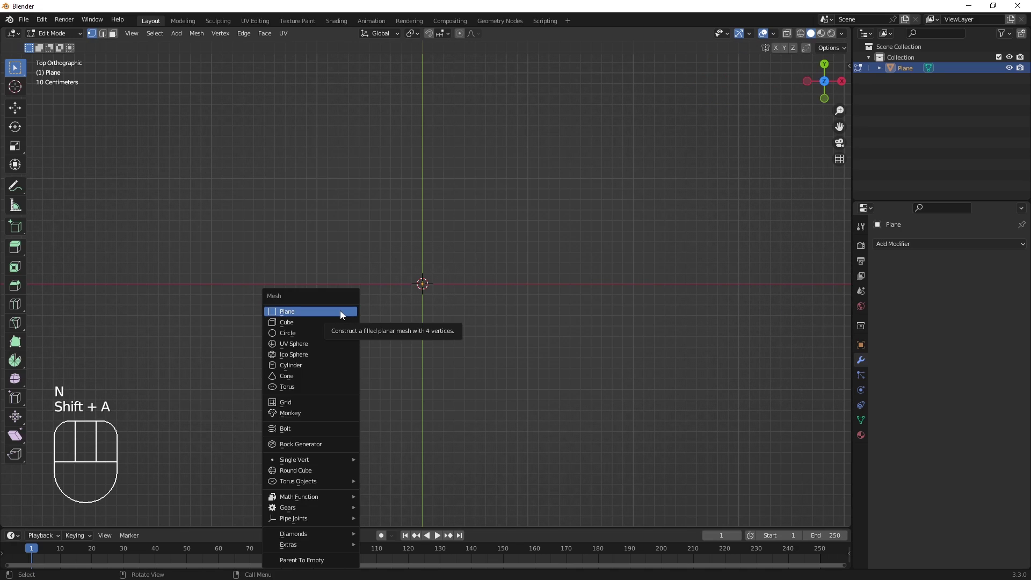
{"action": "left_click", "coordinate": [426, 280]}
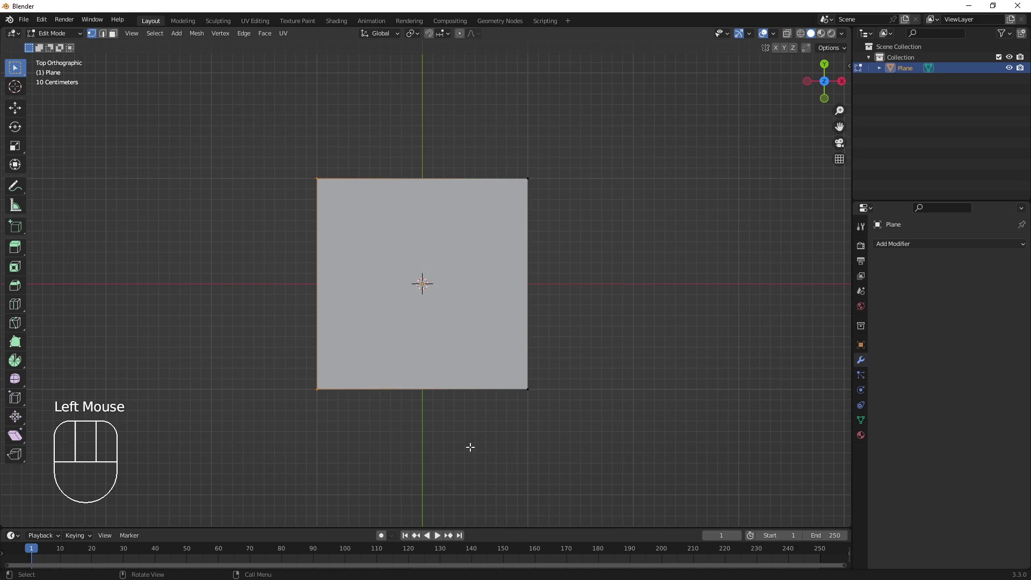
{"action": "key", "text": "a"}
{"action": "key", "text": "g"}
{"action": "key", "text": "x"}
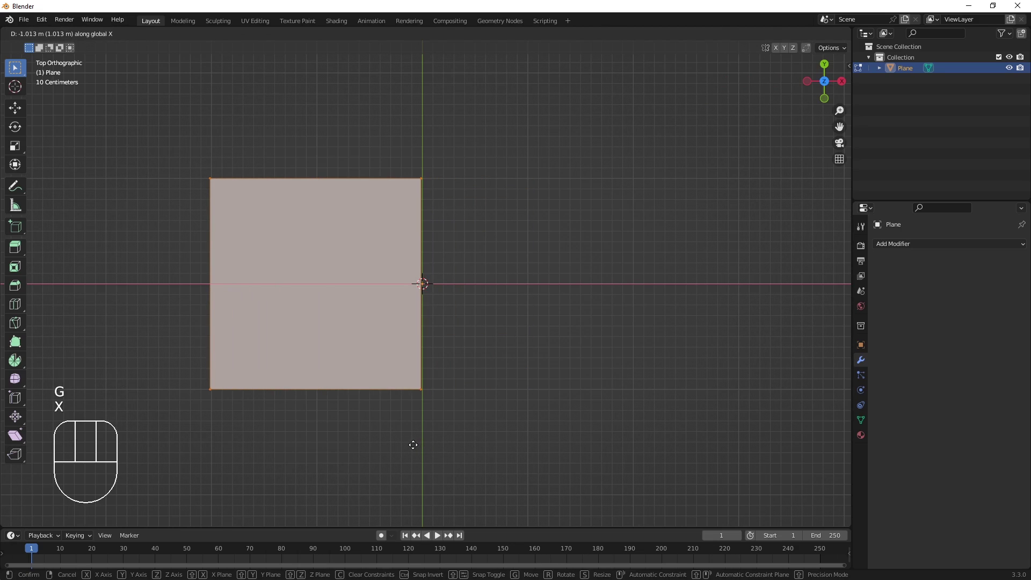
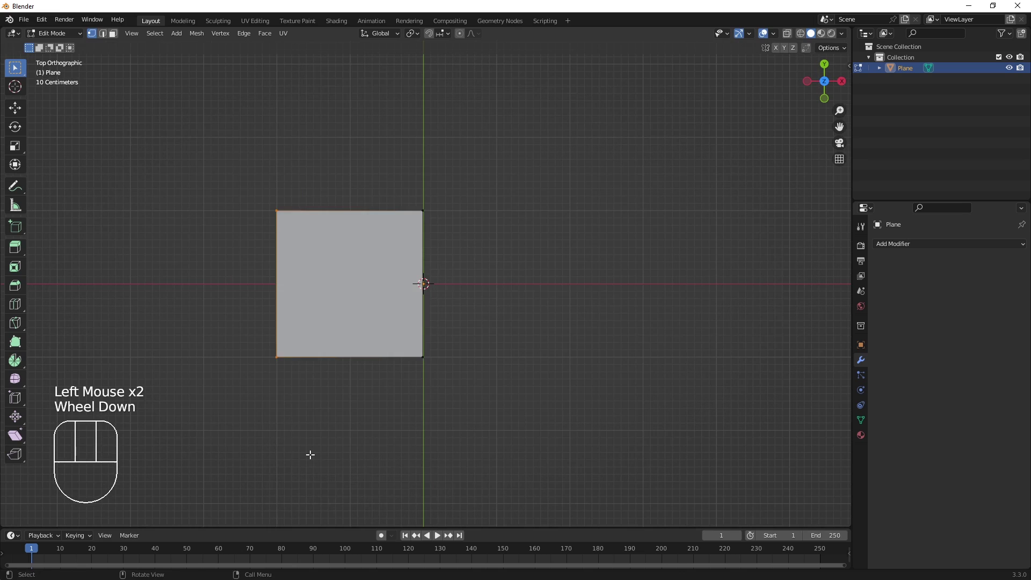
{"action": "key", "text": "g"}
{"action": "key", "text": "x"}
{"action": "key", "text": "x"}
{"action": "key", "text": "x"}
{"action": "key", "text": "x"}
Scale the plane's left edge along Y to taper the strip into a trapezoid.
{"action": "left_click", "coordinate": [238, 433]}
{"action": "key", "text": "s"}
{"action": "key", "text": "y"}
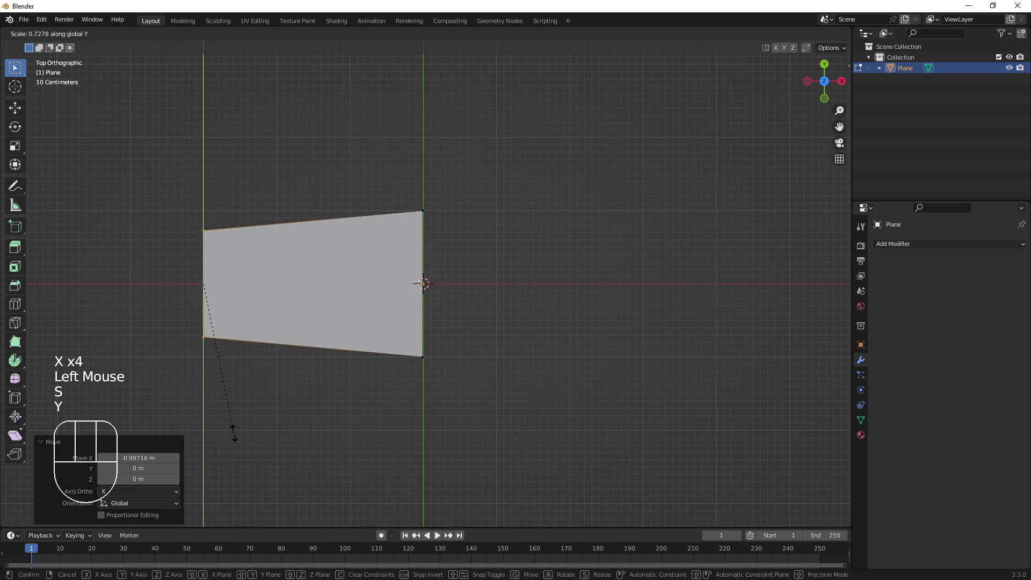
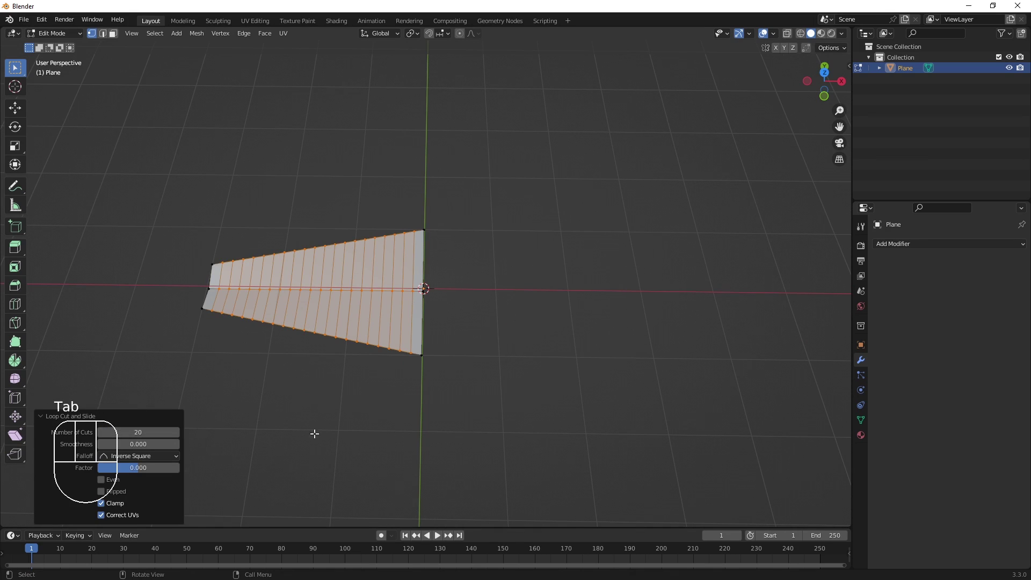
In Object Mode, add a Simple Deform Bend modifier at -1080° on Z and a Solidify modifier.
{"action": "key", "text": "Tab"}
{"action": "key", "text": "KP_7"}
{"action": "left_click_drag", "start_coordinate": [933, 252], "coordinate": [950, 355]}
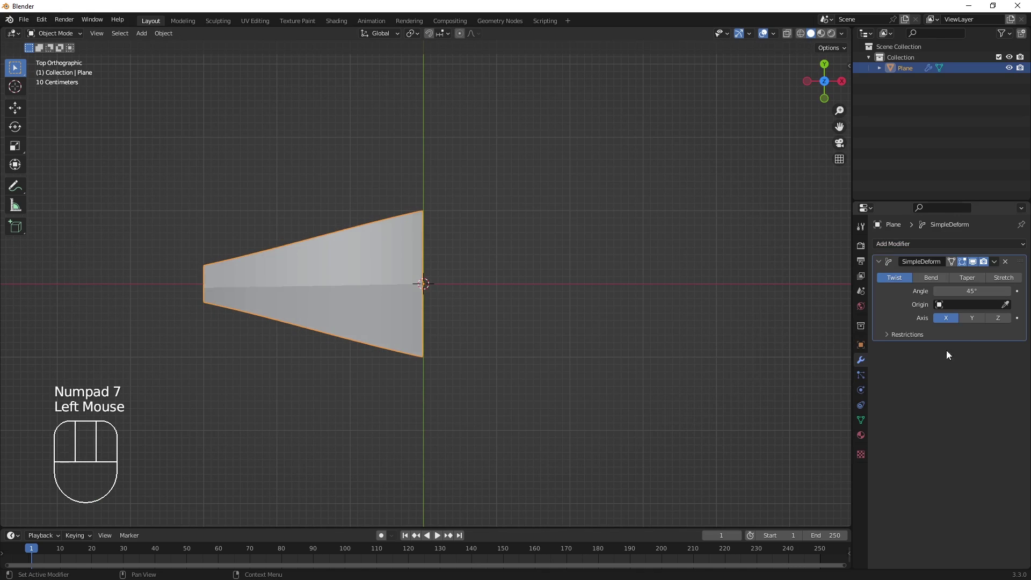
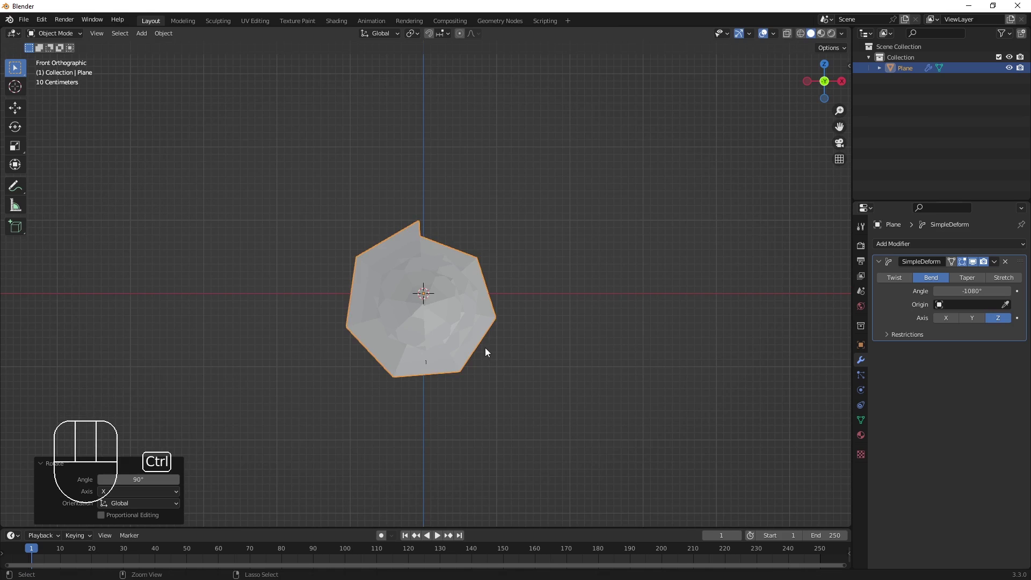
{"action": "key", "text": "ctrl+a"}
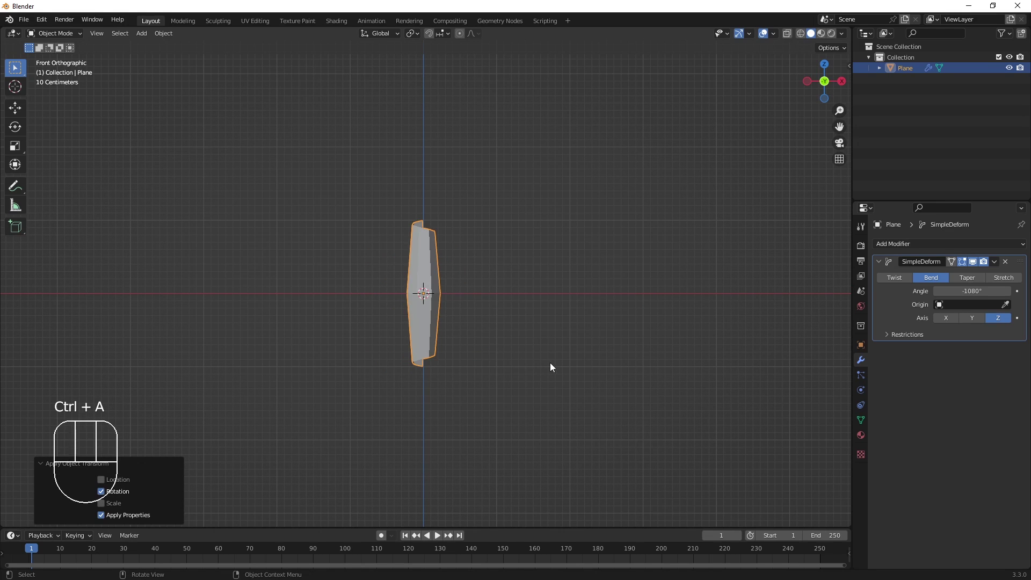
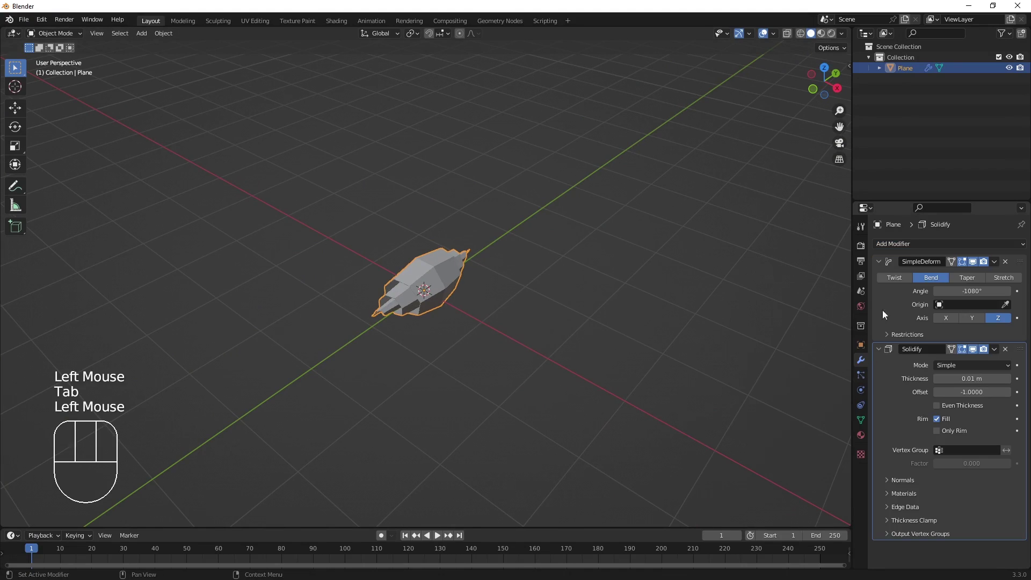
Set Solidify thickness to 0.12 m and add a level-2 Subdivision Surface modifier.
{"action": "left_click", "coordinate": [883, 265]}
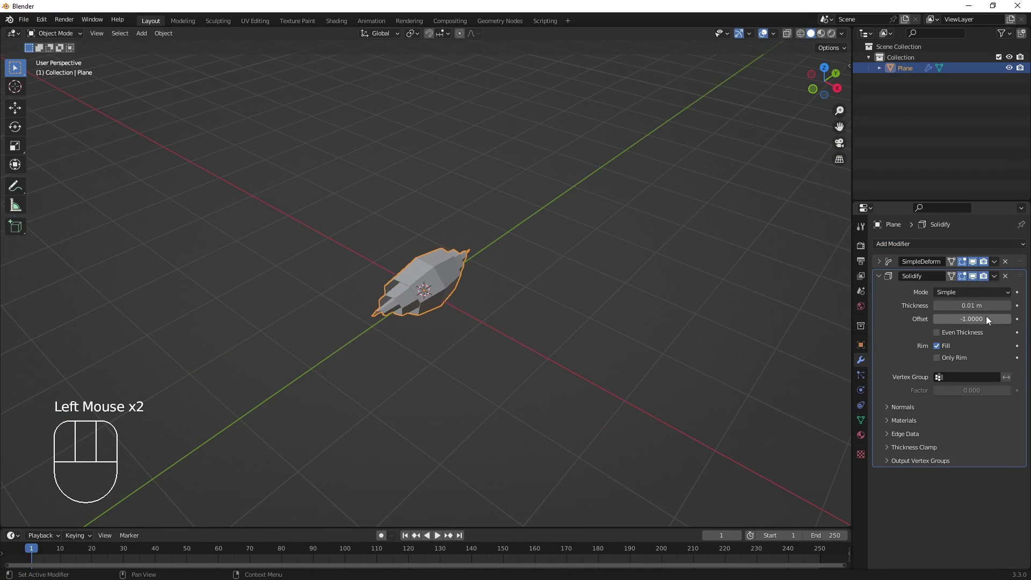
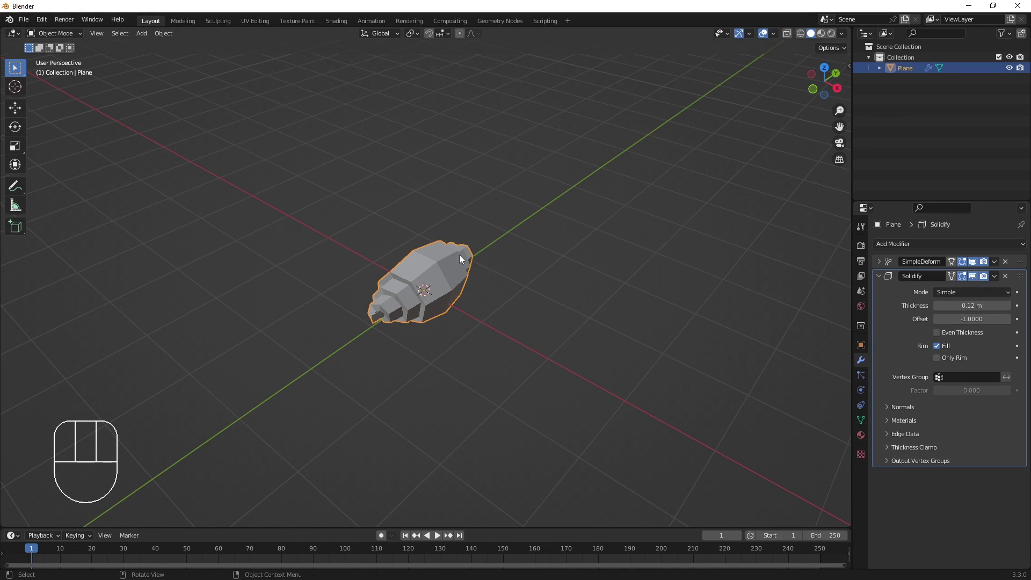
{"action": "right_click", "coordinate": [436, 266]}
{"action": "scroll", "scroll_direction": "up", "scroll_amount": 3}
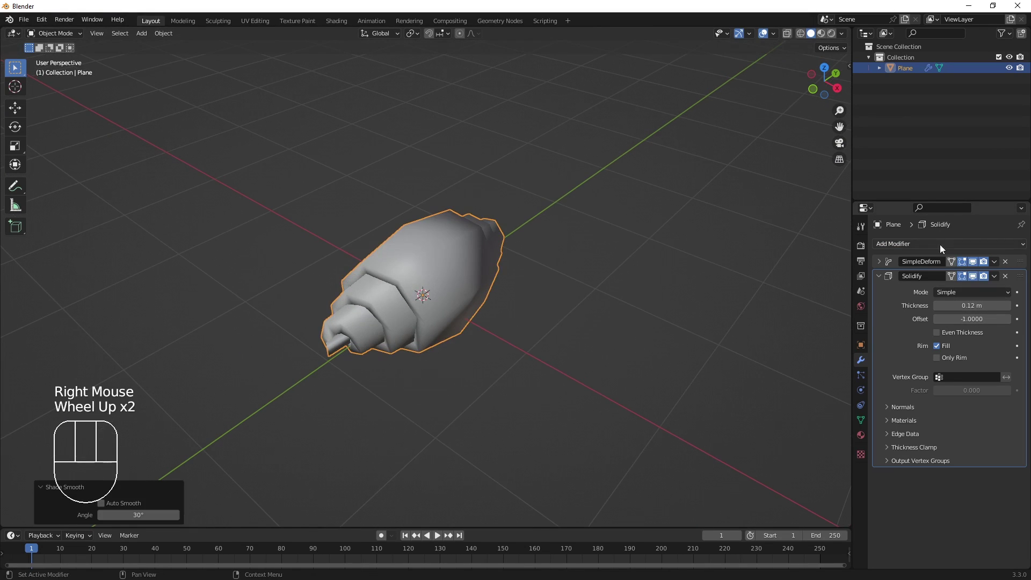
{"action": "left_click", "coordinate": [884, 281]}
{"action": "left_click_drag", "start_coordinate": [910, 249], "coordinate": [847, 443]}
{"action": "left_click", "coordinate": [1016, 328]}
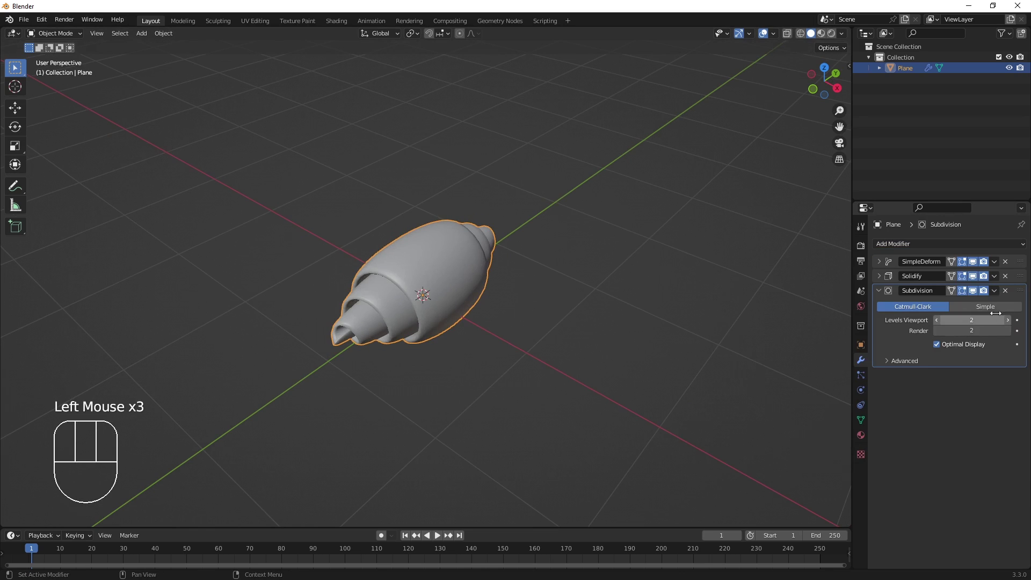
Add a second Simple Deform modifier set to Twist 45° on the Y axis.
{"action": "left_click_drag", "start_coordinate": [880, 287], "coordinate": [910, 264]}
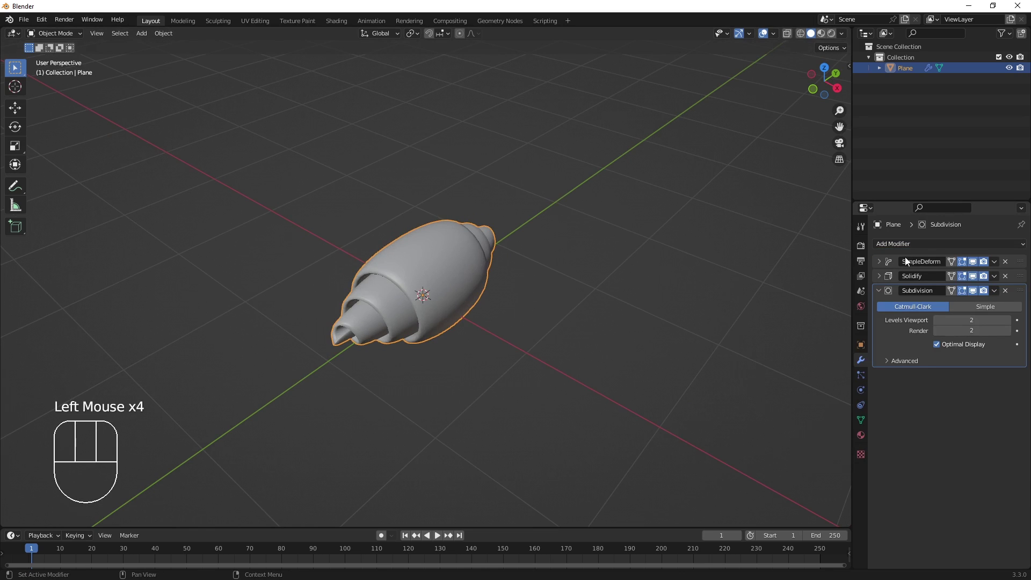
{"action": "left_click", "coordinate": [881, 295]}
{"action": "left_click_drag", "start_coordinate": [909, 243], "coordinate": [913, 384]}
{"action": "left_click_drag", "start_coordinate": [668, 305], "coordinate": [969, 362]}
{"action": "left_click", "coordinate": [969, 363]}
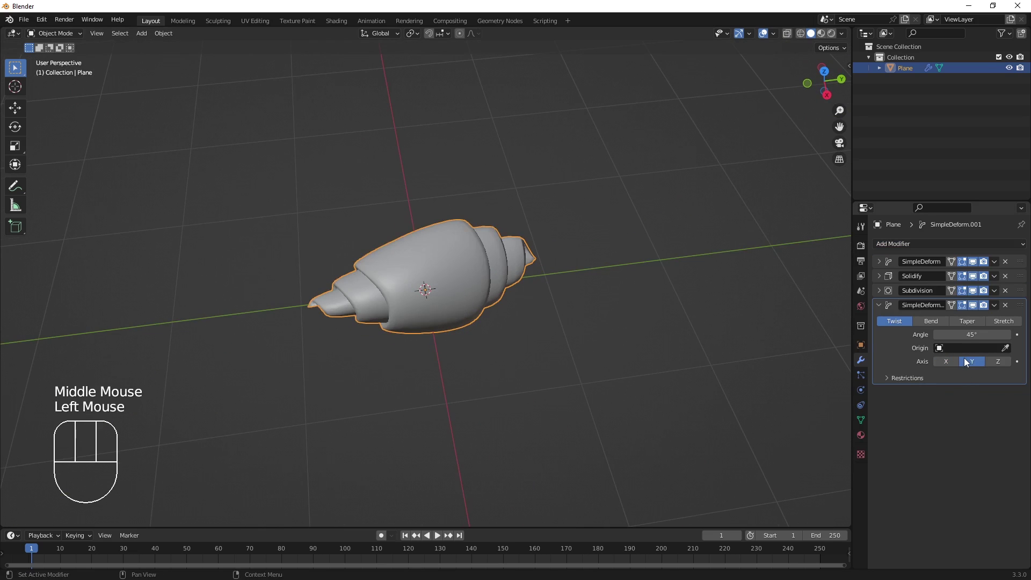
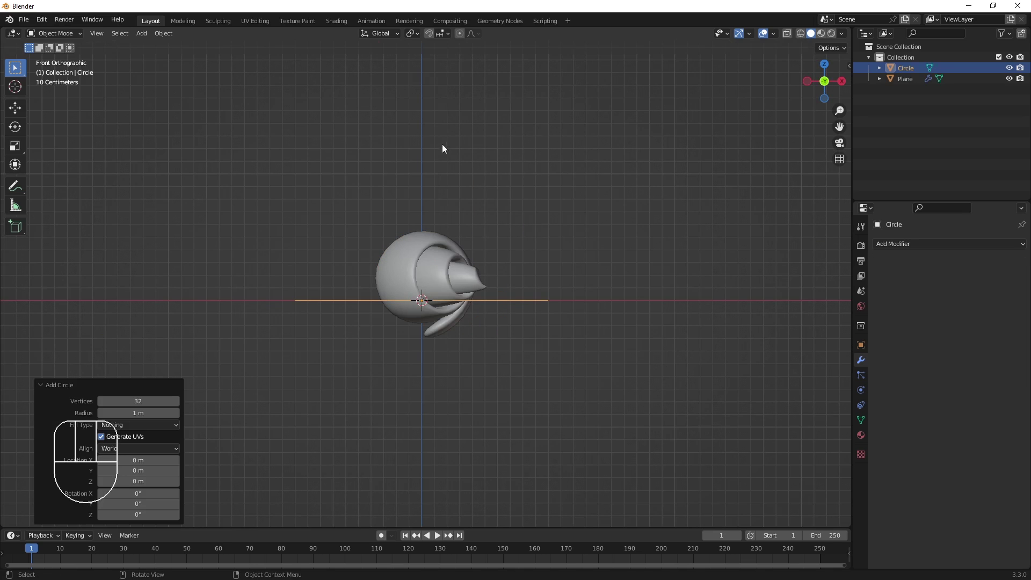
Add a circle mesh at the origin beneath the croissant.
{"action": "key", "text": "g"}
{"action": "key", "text": "z"}
{"action": "left_click", "coordinate": [450, 297]}
{"action": "left_click_drag", "start_coordinate": [475, 290], "coordinate": [477, 313]}
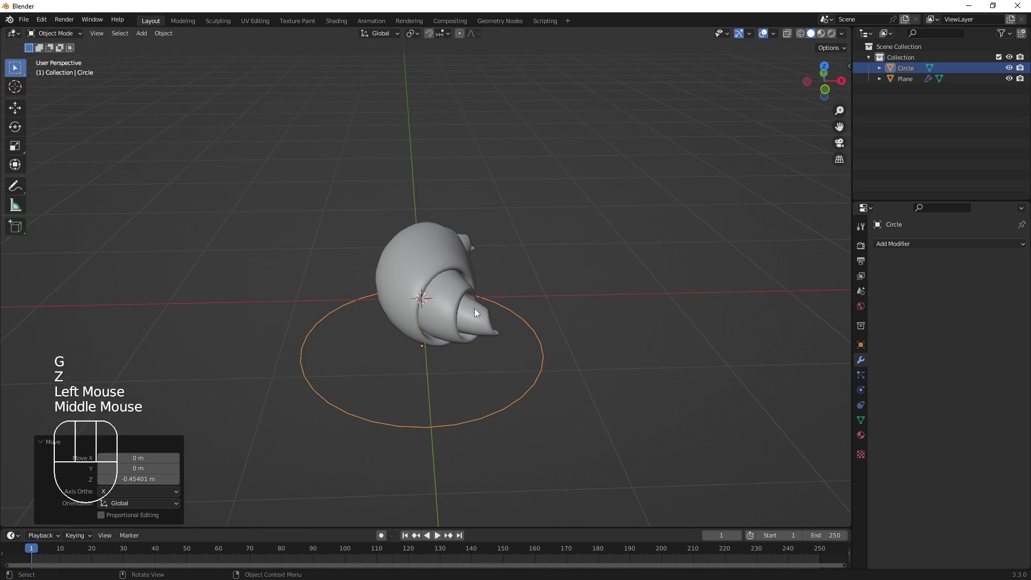
Fill the circle, extrude it along Z into a thick disc, then inset and scale the top to form a rim.
{"action": "key", "text": "Tab"}
{"action": "key", "text": "f"}
{"action": "key", "text": "e"}
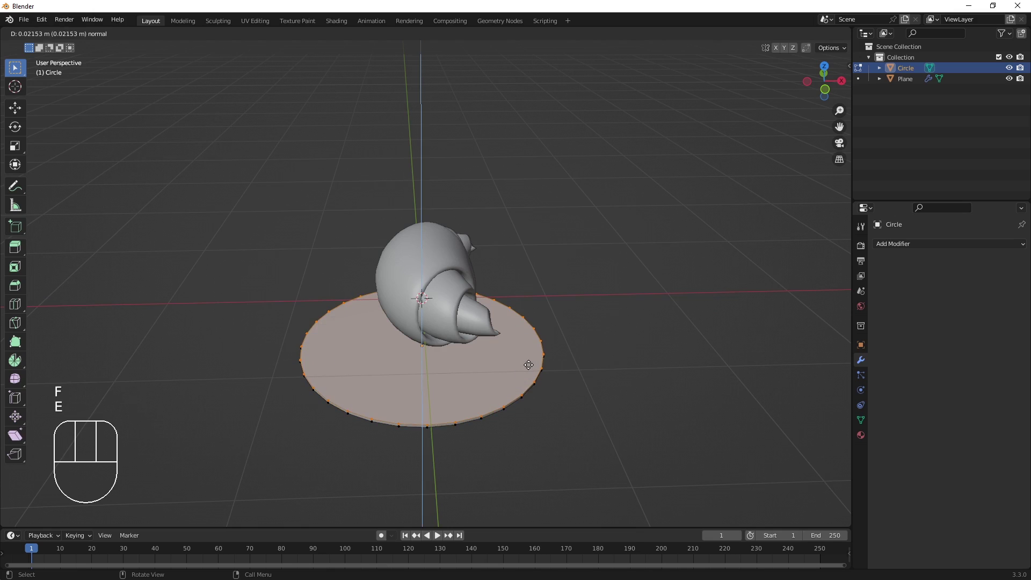
{"action": "key", "text": "z"}
{"action": "key", "text": "z"}
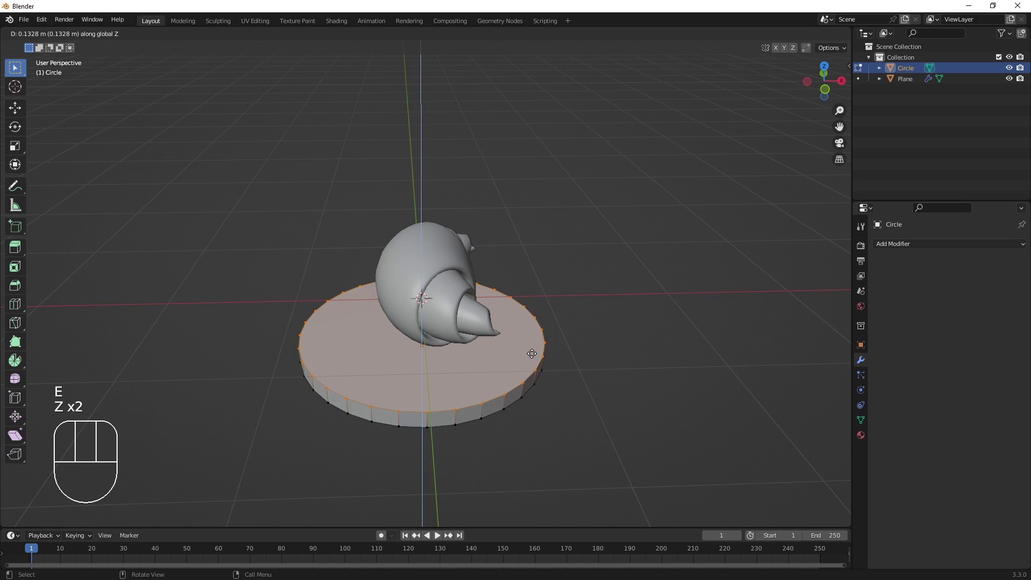
{"action": "left_click", "coordinate": [535, 355]}
{"action": "key", "text": "e"}
{"action": "key", "text": "s"}
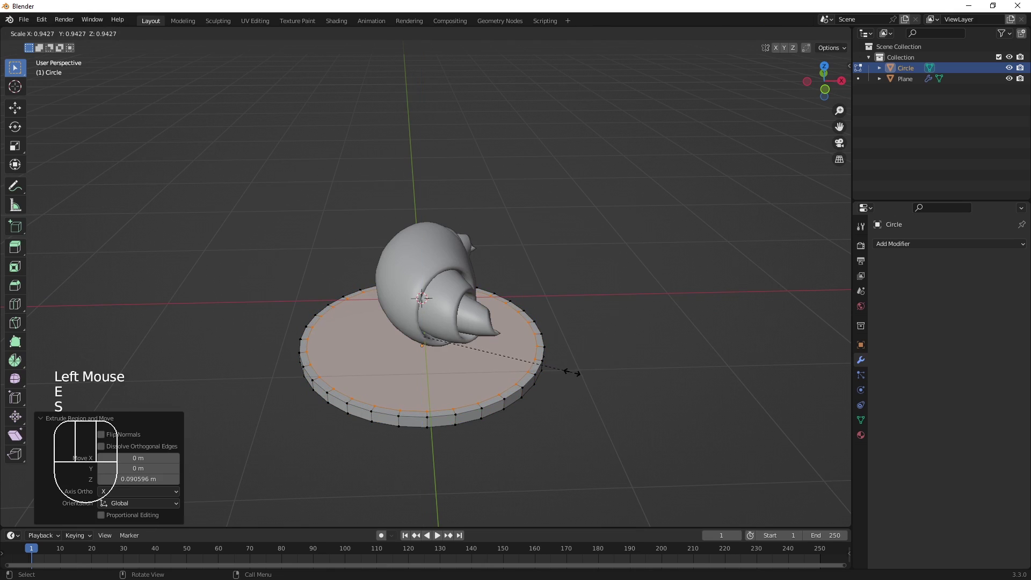
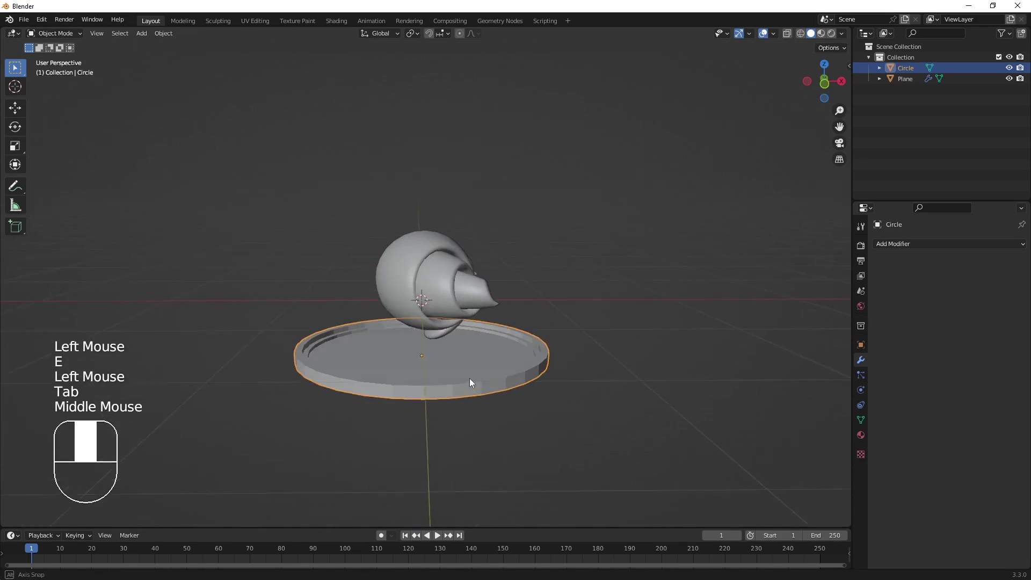
Smooth the dish with a Subdivision modifier and scale it along Z to deepen it.
{"action": "key", "text": "ctrl+3"}
{"action": "middle_click", "coordinate": [470, 385]}
{"action": "key", "text": "Tab"}
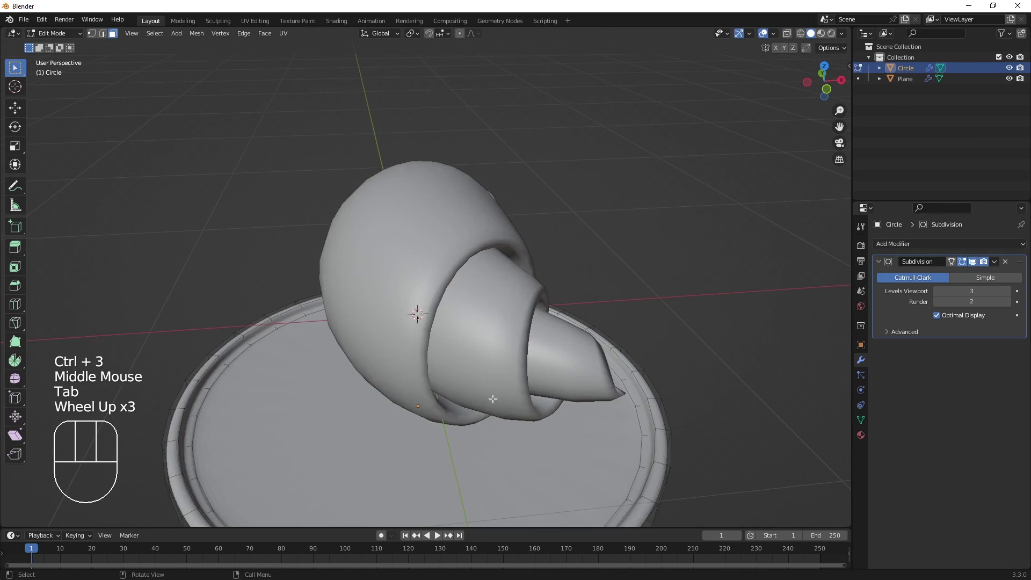
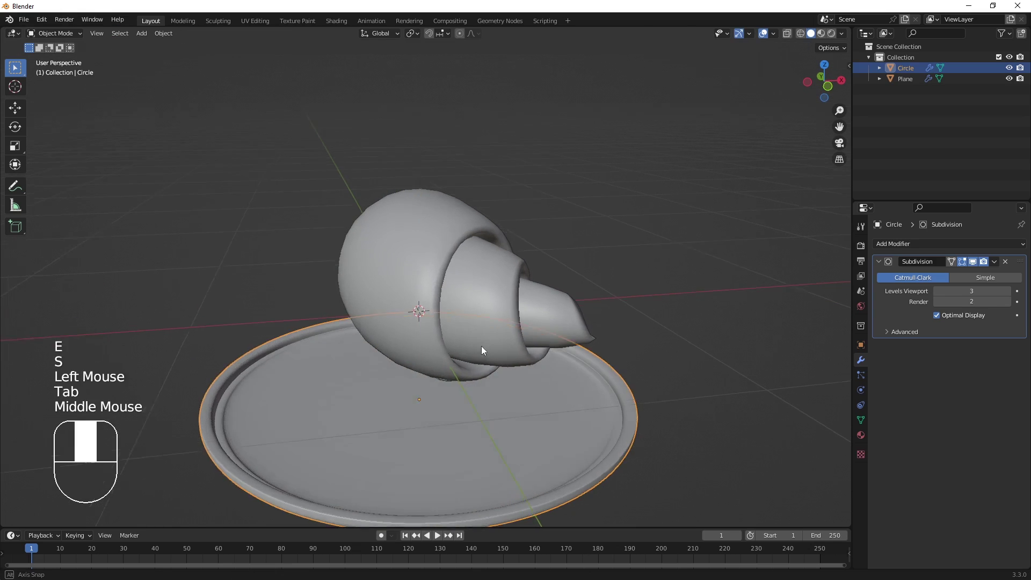
{"action": "scroll", "scroll_direction": "down", "scroll_amount": 3}
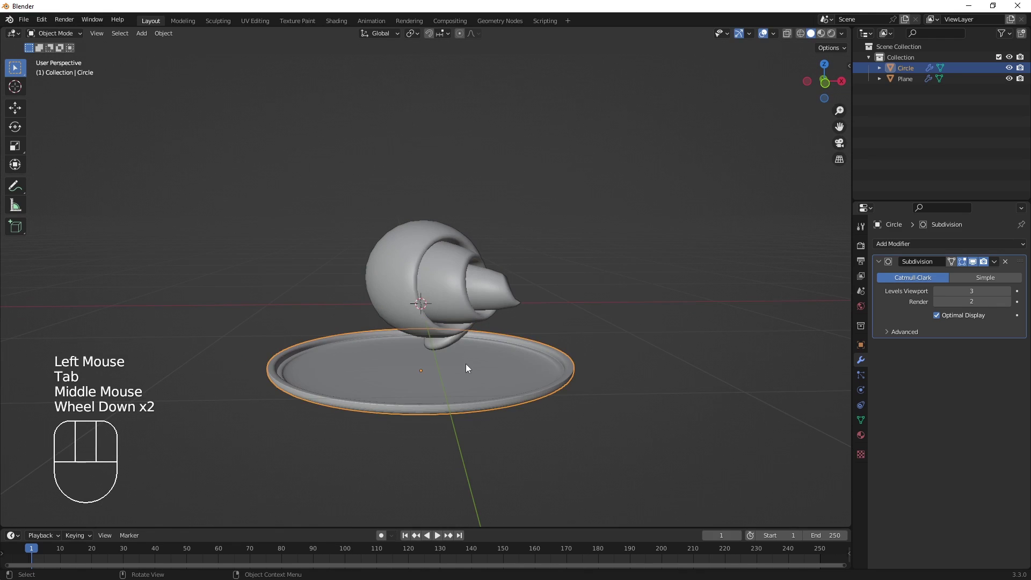
{"action": "key", "text": "s"}
{"action": "key", "text": "z"}
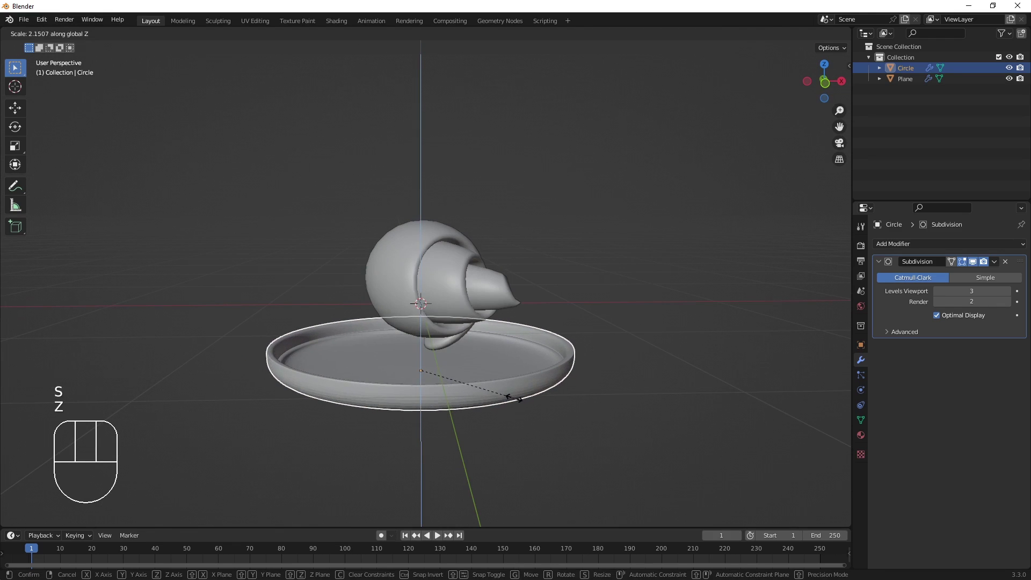
{"action": "left_click", "coordinate": [518, 399]}
{"action": "left_click", "coordinate": [461, 298]}
Add a new flat plane under the scene and size it beneath the dish and croissant.
{"action": "key", "text": "g"}
{"action": "key", "text": "z"}
{"action": "left_click", "coordinate": [443, 297]}
{"action": "left_click_drag", "start_coordinate": [474, 291], "coordinate": [454, 361]}
{"action": "key", "text": "KP_7"}
{"action": "key", "text": "g"}
{"action": "key", "text": "x"}
{"action": "left_click", "coordinate": [378, 371]}
{"action": "left_click_drag", "start_coordinate": [602, 346], "coordinate": [542, 310]}
{"action": "scroll", "scroll_direction": "down", "scroll_amount": 3}
{"action": "key", "text": "shift+a"}
{"action": "scroll", "scroll_direction": "down", "scroll_amount": 3}
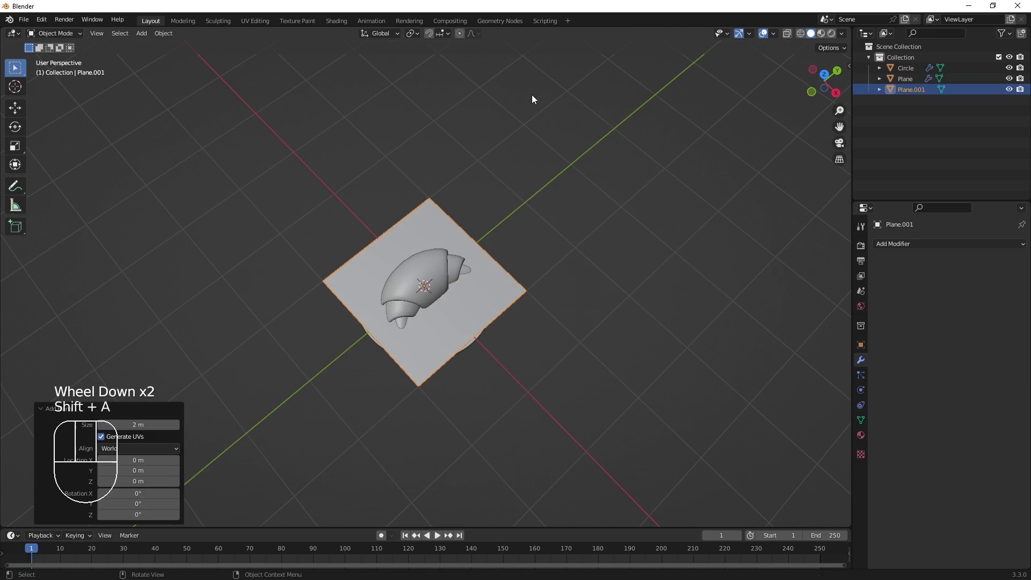
Lower Plane.001 below the dish and scale it into a large ground floor.
{"action": "key", "text": "KP_1"}
{"action": "key", "text": "g"}
{"action": "key", "text": "z"}
{"action": "left_click", "coordinate": [525, 179]}
{"action": "scroll", "scroll_direction": "down", "scroll_amount": 3}
{"action": "key", "text": "s"}
{"action": "left_click", "coordinate": [542, 123]}
{"action": "left_click_drag", "start_coordinate": [513, 202], "coordinate": [448, 283]}
{"action": "scroll", "scroll_direction": "up", "scroll_amount": 3}
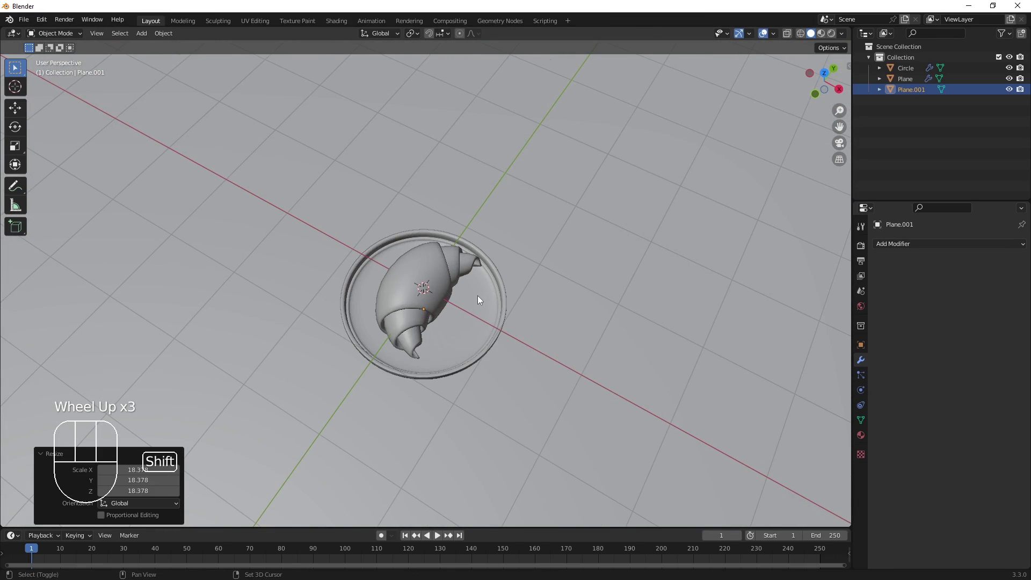
{"action": "key", "text": "shift+a"}
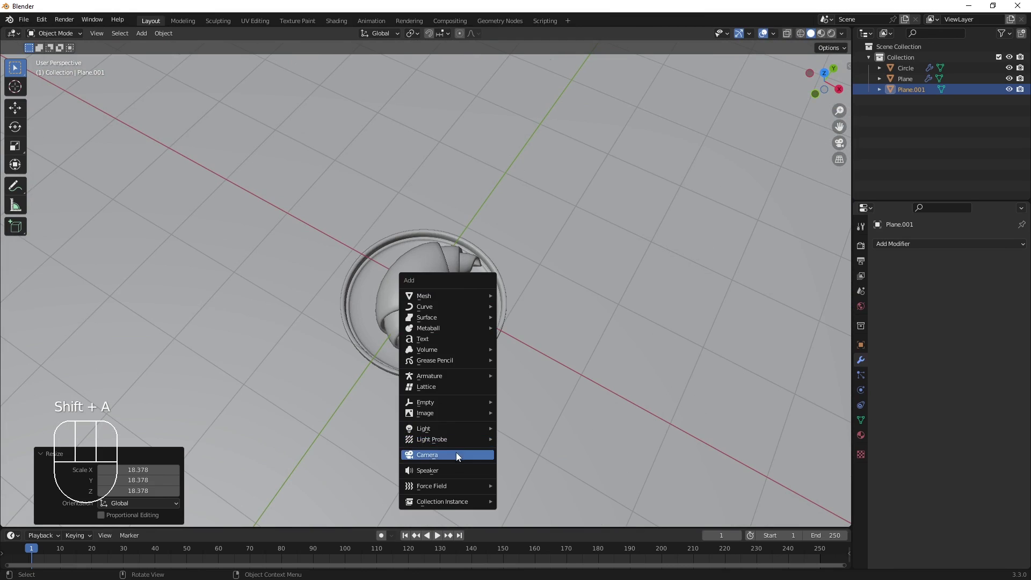
Enter the camera view and enable Lock Camera to View in the N panel.
{"action": "key", "text": "KP_0"}
{"action": "key", "text": "n"}
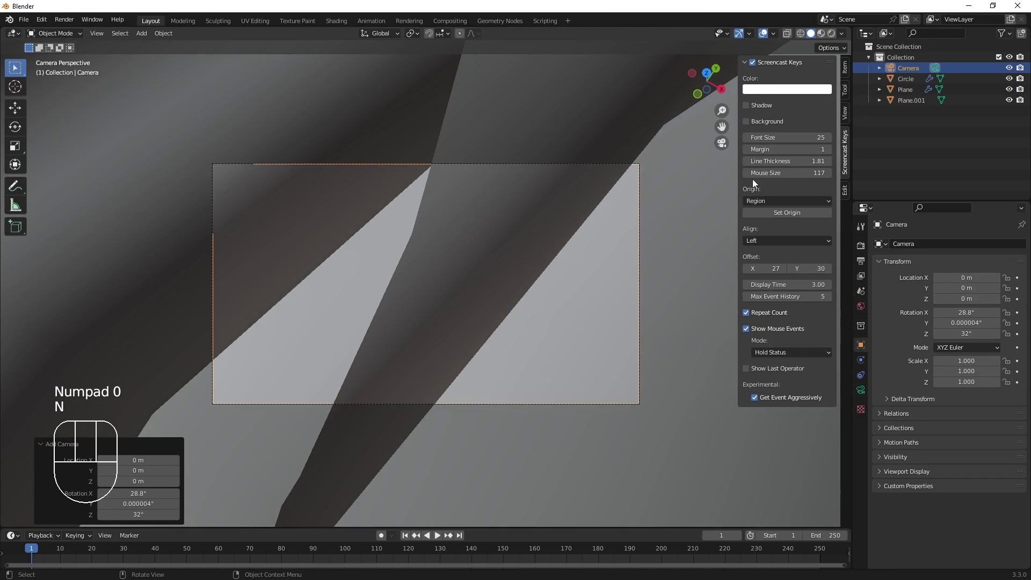
{"action": "left_click_drag", "start_coordinate": [851, 122], "coordinate": [812, 199]}
{"action": "left_click", "coordinate": [811, 196]}
{"action": "scroll", "scroll_direction": "down", "scroll_amount": 3}
{"action": "scroll", "scroll_direction": "up", "scroll_amount": 3}
Raise the camera along Z until the dish fills the frame, then split the viewport into two views.
{"action": "key", "text": "g"}
{"action": "key", "text": "z"}
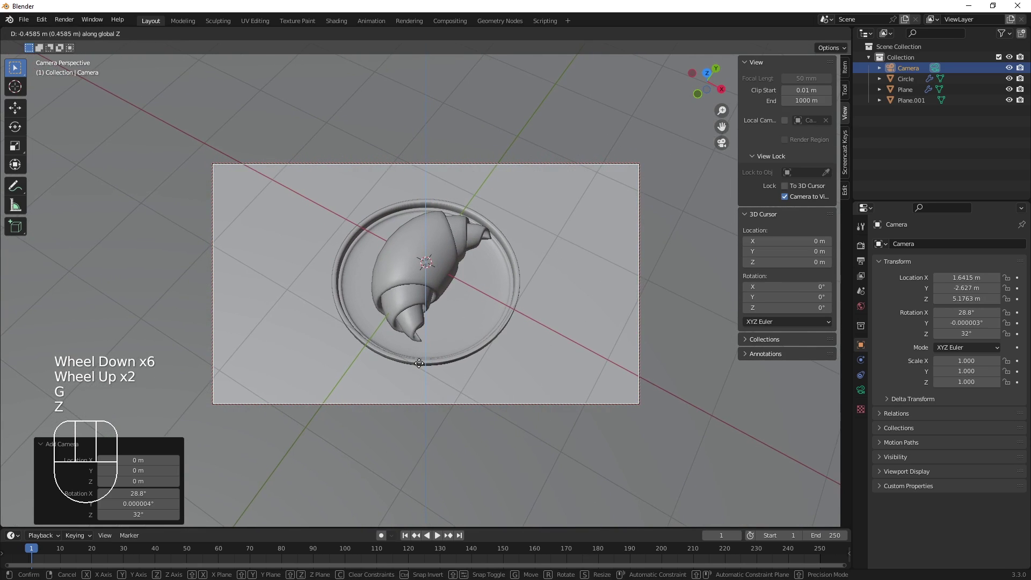
{"action": "left_click_drag", "start_coordinate": [423, 363], "coordinate": [445, 385]}
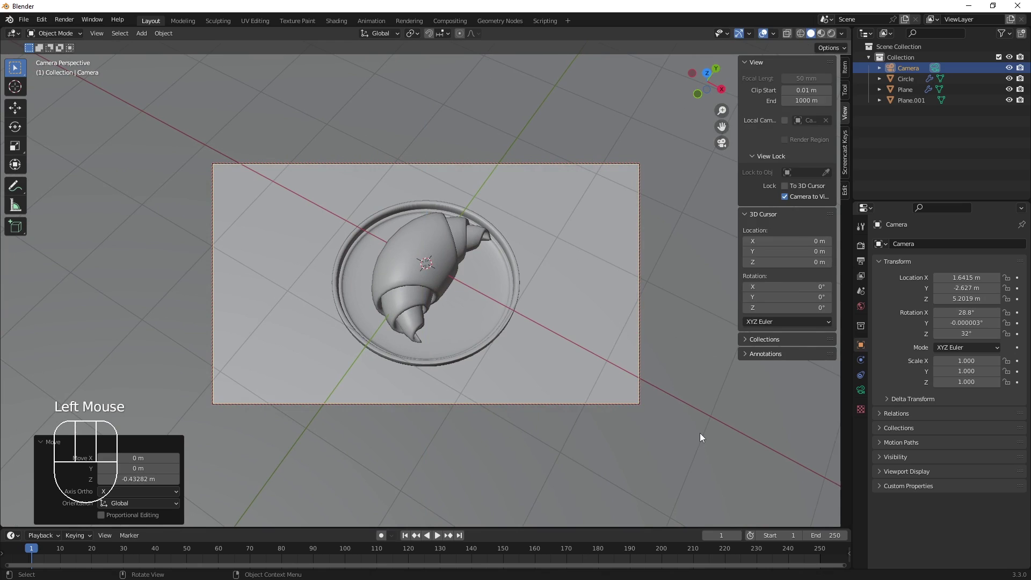
{"action": "key", "text": "n"}
{"action": "key", "text": "n"}
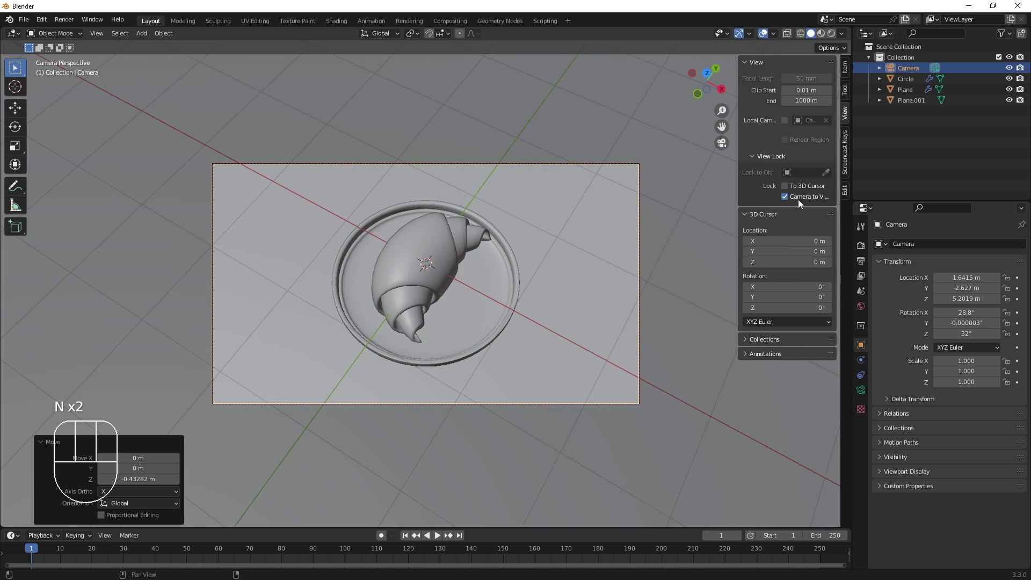
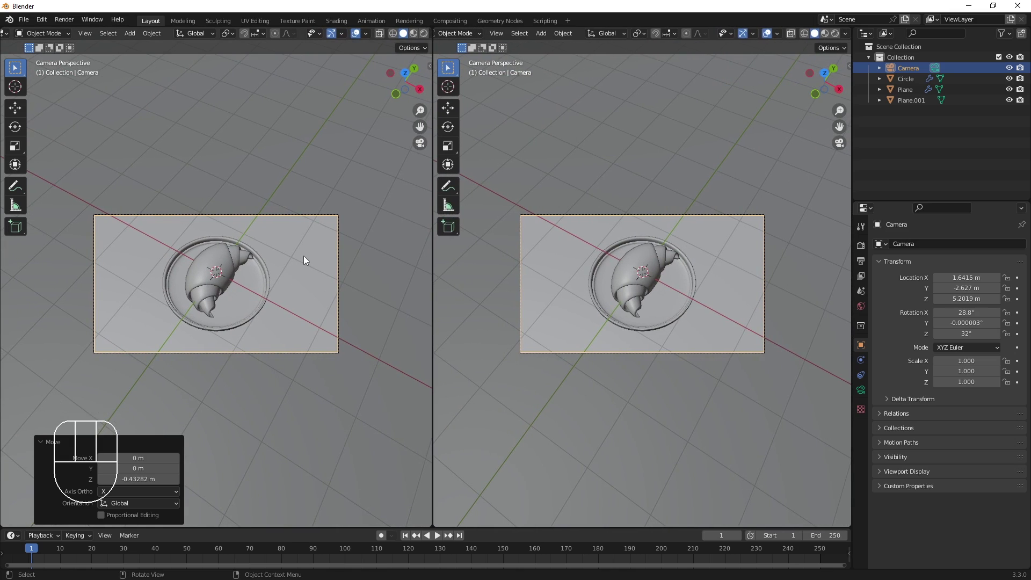
Frame the camera in the left rendered view, add a Sun light and rotate it on X to cast soft shadows.
{"action": "key", "text": "Home"}
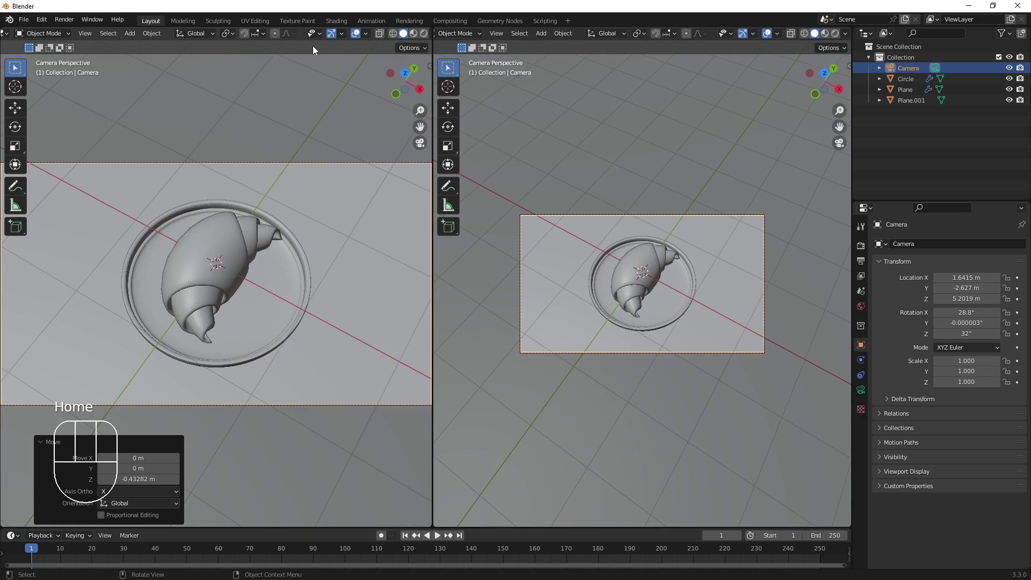
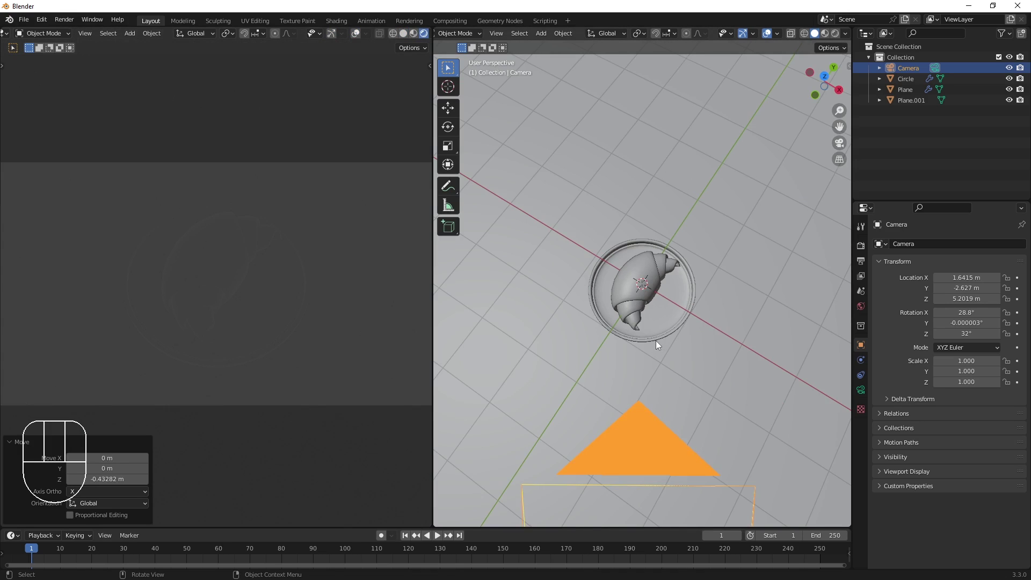
{"action": "key", "text": "shift+a"}
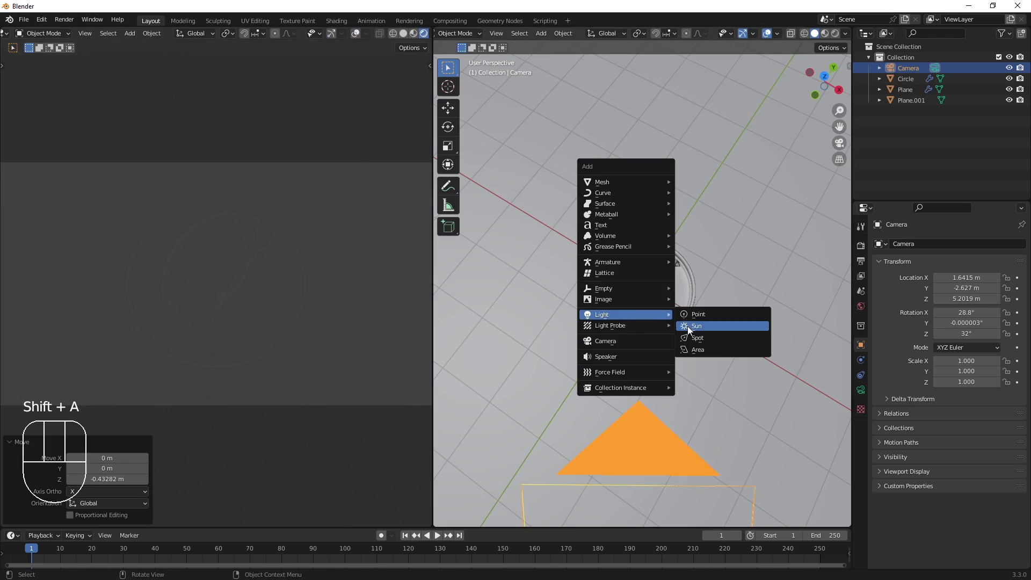
{"action": "key", "text": "r"}
{"action": "key", "text": "x"}
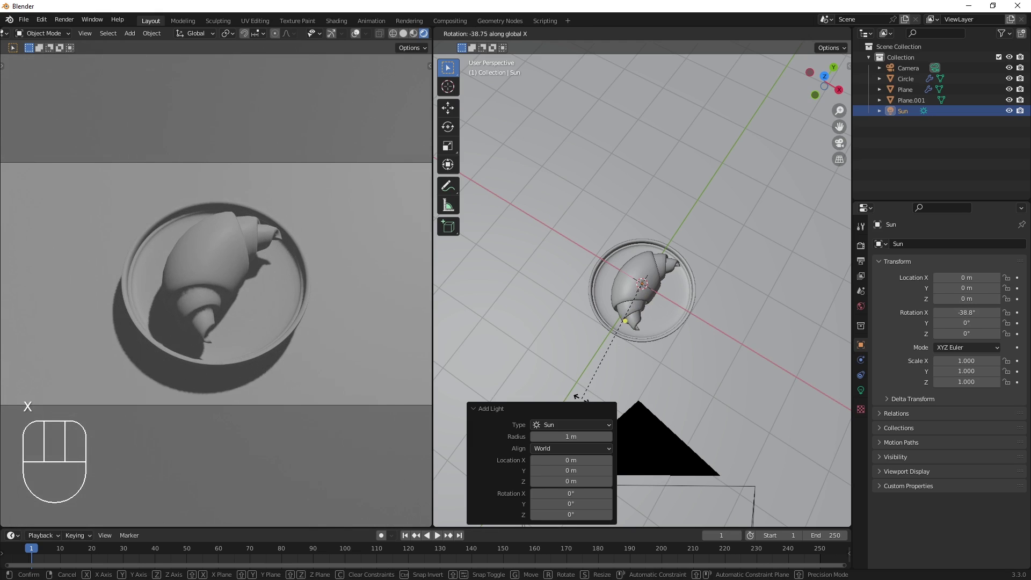
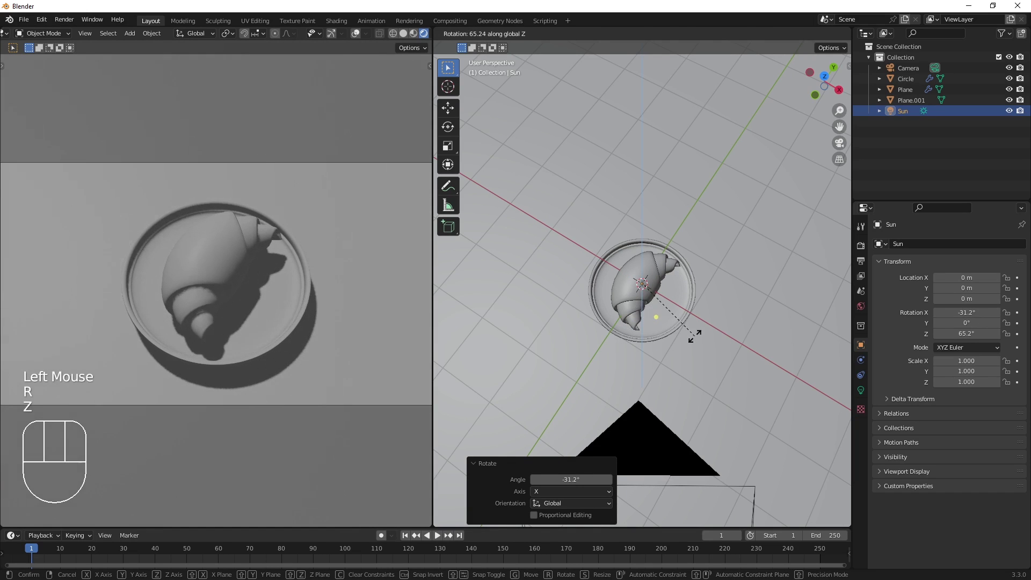
{"action": "left_click", "coordinate": [687, 351]}
Orbit to a low side view and select the dish.
{"action": "left_click_drag", "start_coordinate": [671, 365], "coordinate": [682, 308]}
{"action": "key", "text": "KP_1"}
{"action": "key", "text": "KP_Decimal"}
{"action": "left_click", "coordinate": [681, 337]}
{"action": "left_click_drag", "start_coordinate": [679, 320], "coordinate": [694, 313]}
Move the dish down along Z so the croissant rests inside its rim.
{"action": "key", "text": "g"}
{"action": "key", "text": "z"}
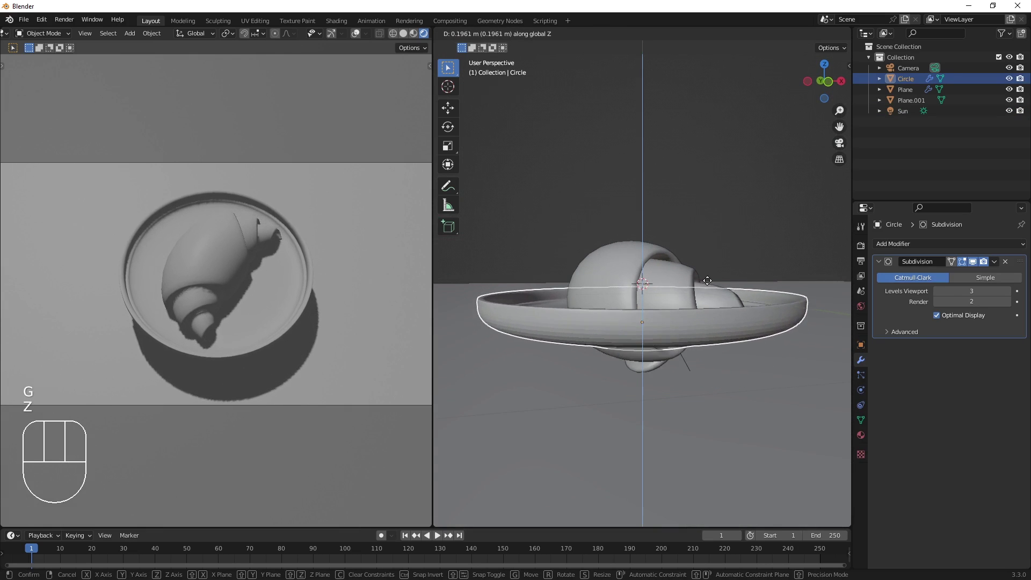
{"action": "left_click", "coordinate": [709, 294]}
In front view, move Plane.001 up along Z until it touches the underside of the dish.
{"action": "left_click", "coordinate": [778, 378]}
{"action": "key", "text": "KP_1"}
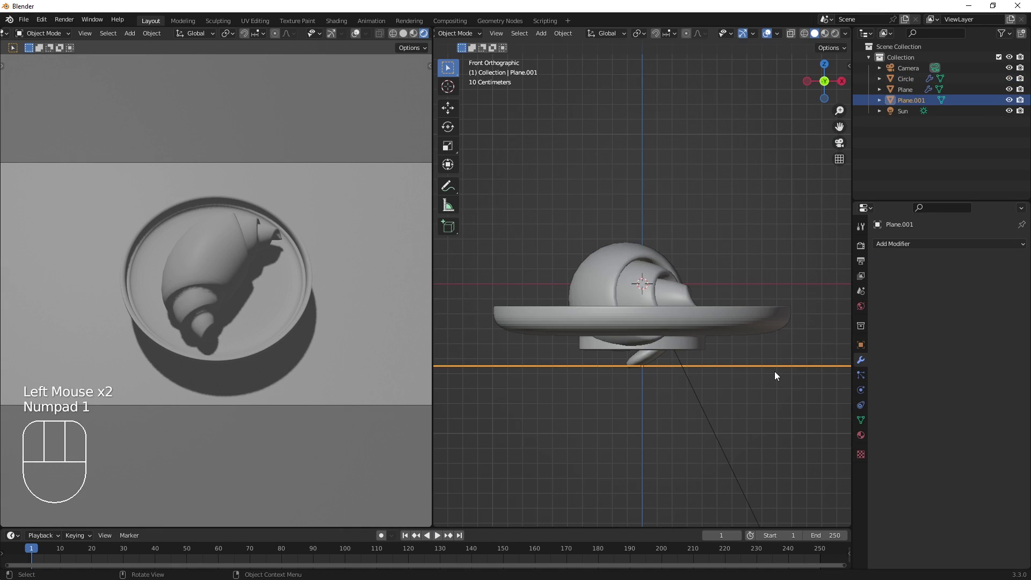
{"action": "left_click", "coordinate": [738, 332]}
{"action": "key", "text": "g"}
{"action": "key", "text": "z"}
{"action": "left_click", "coordinate": [735, 354]}
Orbit back to a perspective view and select the dish.
{"action": "left_click", "coordinate": [746, 240]}
{"action": "middle_click", "coordinate": [805, 365]}
{"action": "left_click", "coordinate": [812, 362]}
{"action": "key", "text": "KP_1"}
{"action": "left_click_drag", "start_coordinate": [721, 189], "coordinate": [700, 212]}
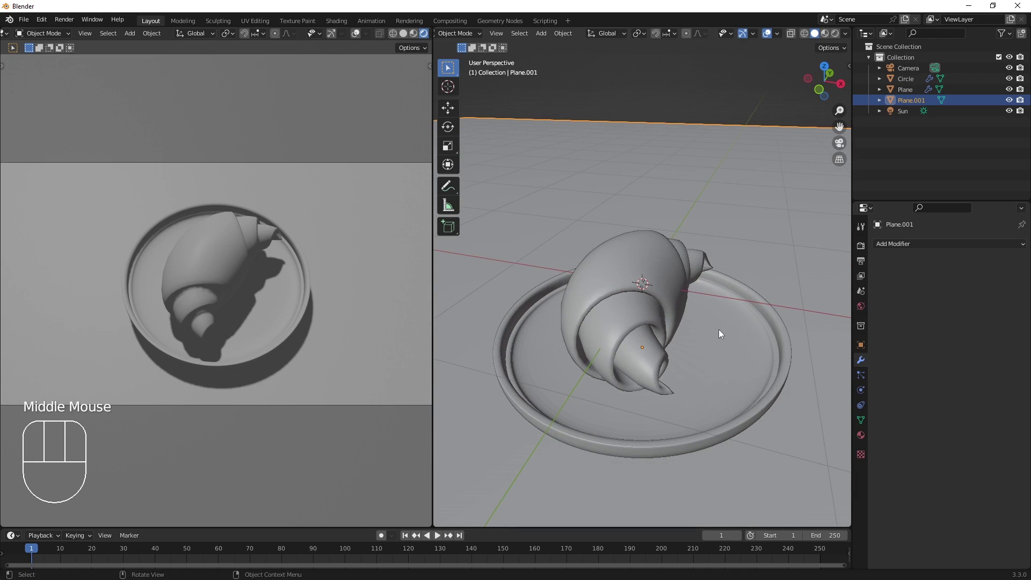
{"action": "left_click", "coordinate": [722, 338]}
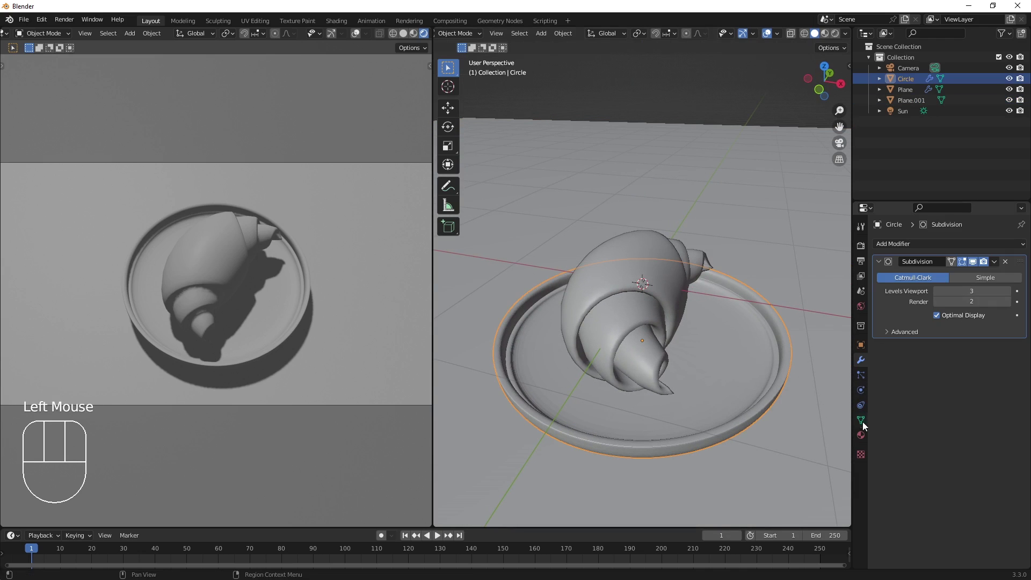
Set the dish material's Base Color to pure white (Value 1.0).
{"action": "left_click", "coordinate": [866, 444]}
{"action": "left_click_drag", "start_coordinate": [925, 298], "coordinate": [973, 420]}
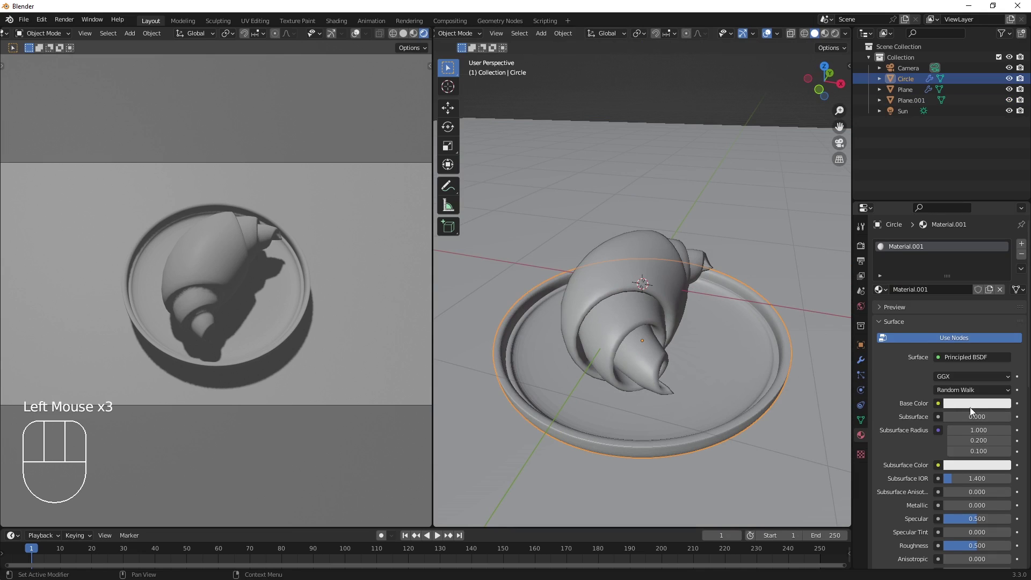
{"action": "left_click_drag", "start_coordinate": [975, 410], "coordinate": [983, 354]}
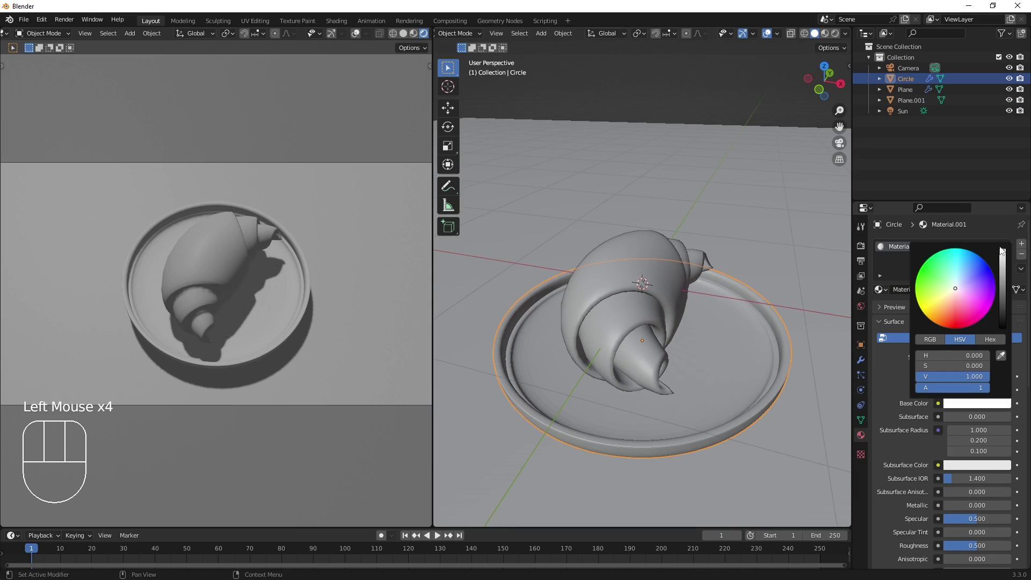
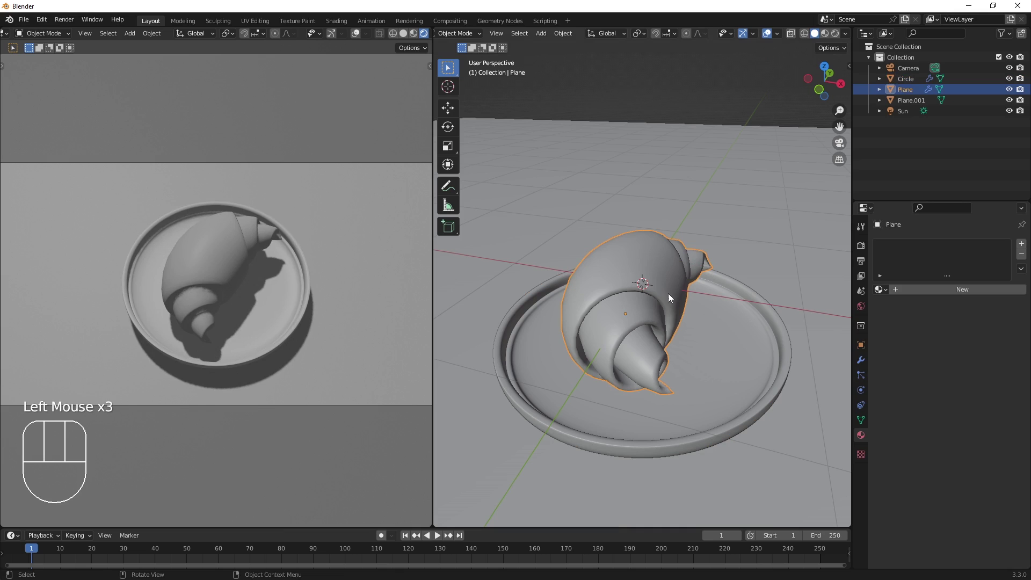
Create a new material on the croissant with a golden-brown base colour.
{"action": "left_click", "coordinate": [925, 293]}
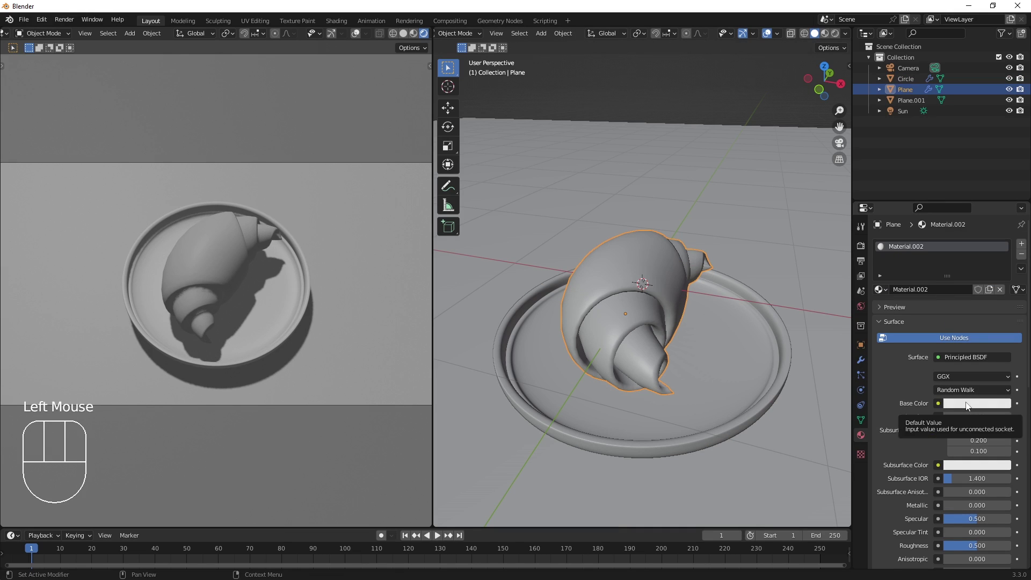
{"action": "left_click", "coordinate": [969, 403]}
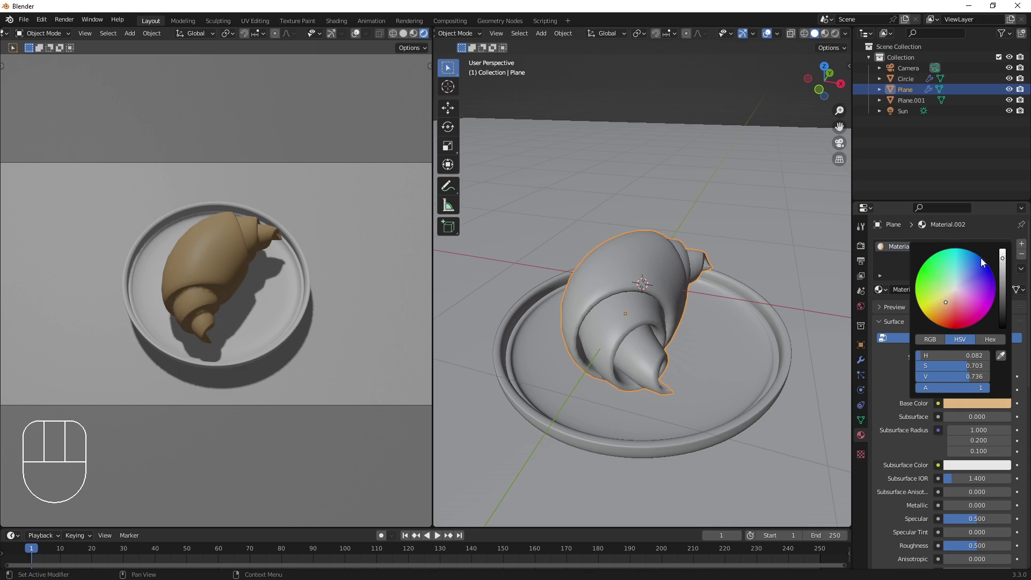
{"action": "middle_click", "coordinate": [667, 301]}
Duplicate the croissant along X beside the original and scale the copy down.
{"action": "key", "text": "shift+d"}
{"action": "key", "text": "x"}
{"action": "left_click", "coordinate": [734, 322]}
{"action": "key", "text": "d"}
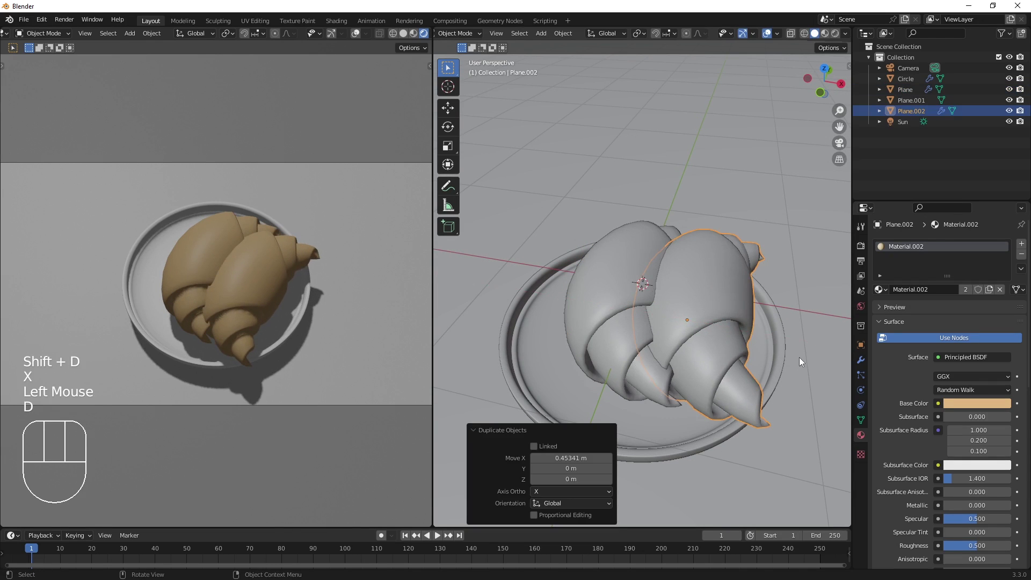
{"action": "middle_click", "coordinate": [790, 356]}
{"action": "key", "text": "s"}
{"action": "left_click", "coordinate": [731, 347]}
Rotate the copied croissant 180° about the Z axis.
{"action": "key", "text": "r"}
{"action": "key", "text": "z"}
{"action": "key", "text": "1"}
{"action": "key", "text": "8"}
{"action": "key", "text": "0"}
{"action": "left_click", "coordinate": [731, 346]}
Move the copy sideways along X and lower it along Z onto the dish.
{"action": "key", "text": "g"}
{"action": "key", "text": "x"}
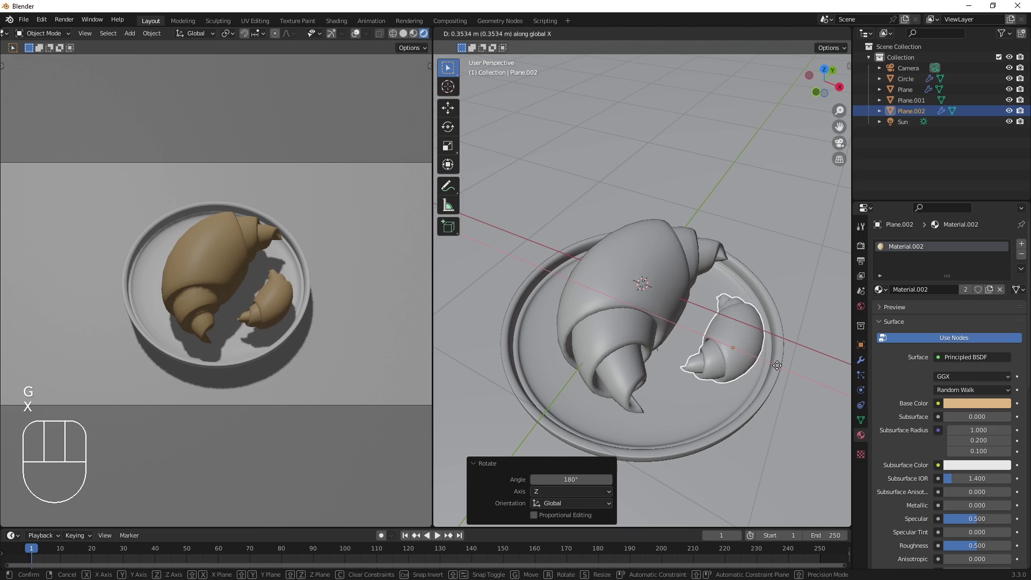
{"action": "left_click", "coordinate": [779, 367]}
{"action": "key", "text": "g"}
{"action": "key", "text": "z"}
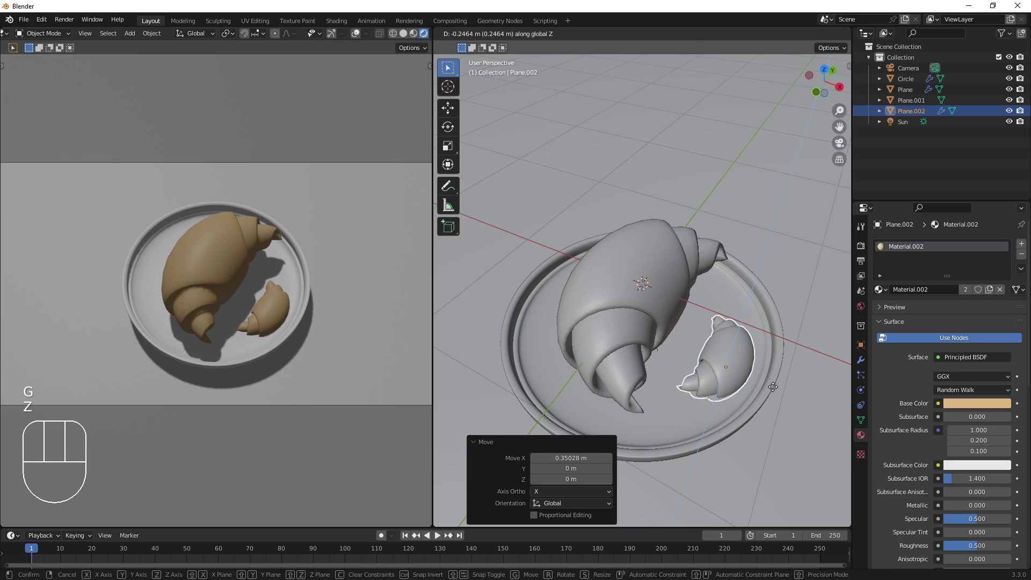
{"action": "left_click", "coordinate": [777, 388]}
Select both croissants and slide them along X to centre them on the dish.
{"action": "left_click", "coordinate": [638, 313]}
{"action": "key", "text": "KP_7"}
{"action": "key", "text": "g"}
{"action": "key", "text": "x"}
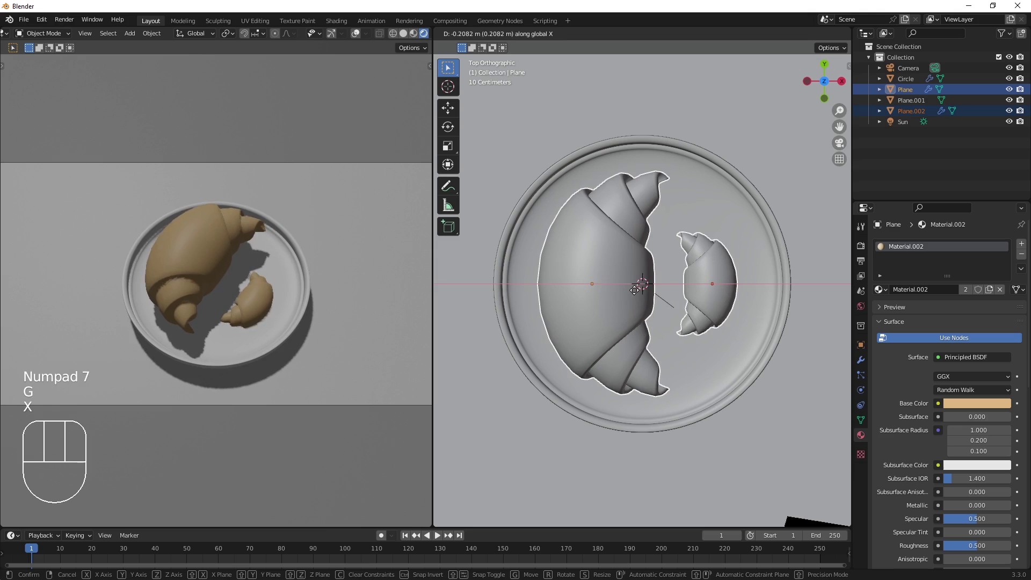
{"action": "left_click", "coordinate": [639, 296]}
{"action": "left_click_drag", "start_coordinate": [643, 292], "coordinate": [603, 231]}
{"action": "scroll", "scroll_direction": "down", "scroll_amount": 3}
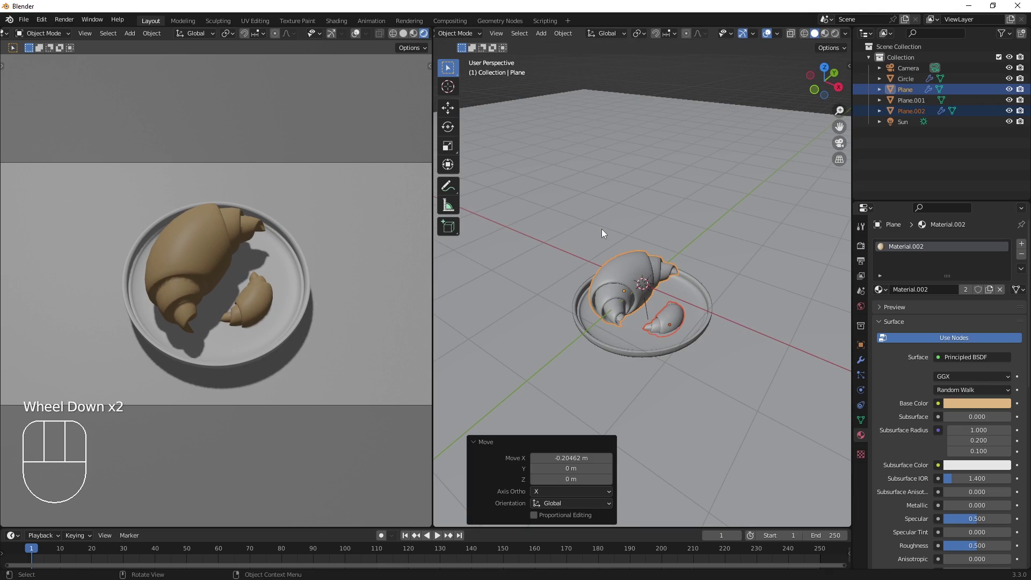
{"action": "left_click_drag", "start_coordinate": [641, 264], "coordinate": [632, 237]}
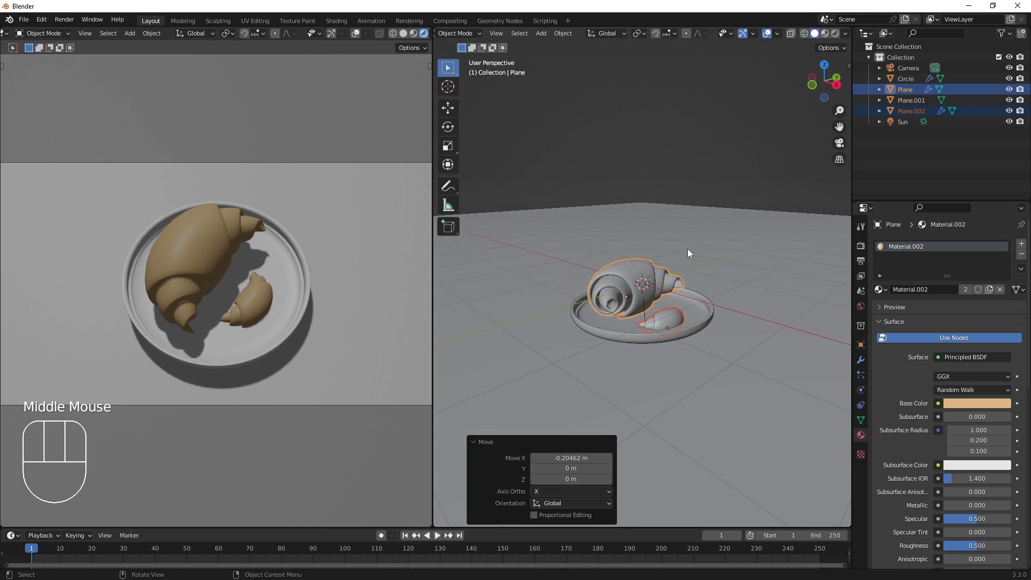
{"action": "left_click_drag", "start_coordinate": [651, 264], "coordinate": [646, 293]}
Add a 30 W elliptical area light raised above the croissants and tint it warm orange.
{"action": "key", "text": "shift+a"}
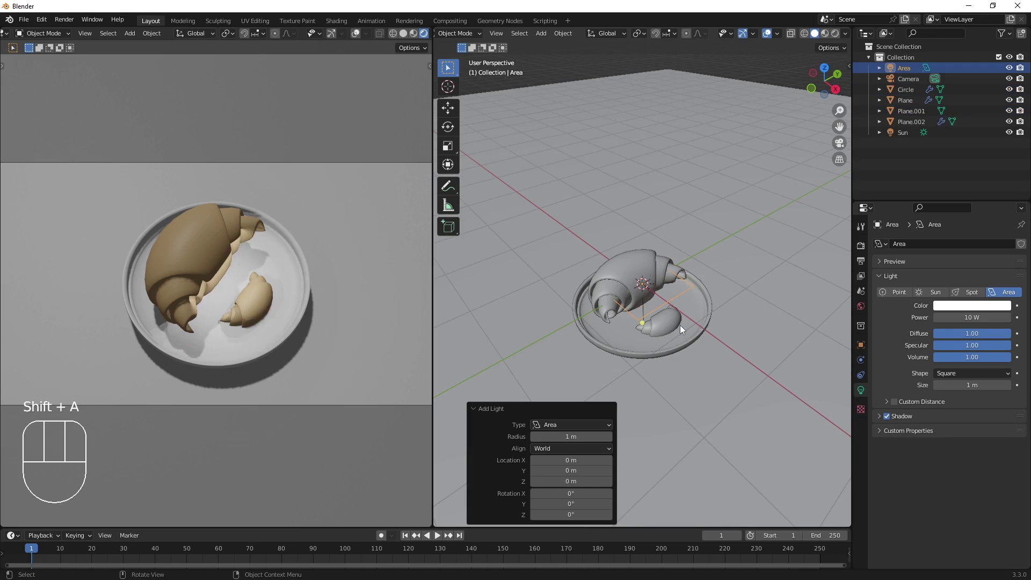
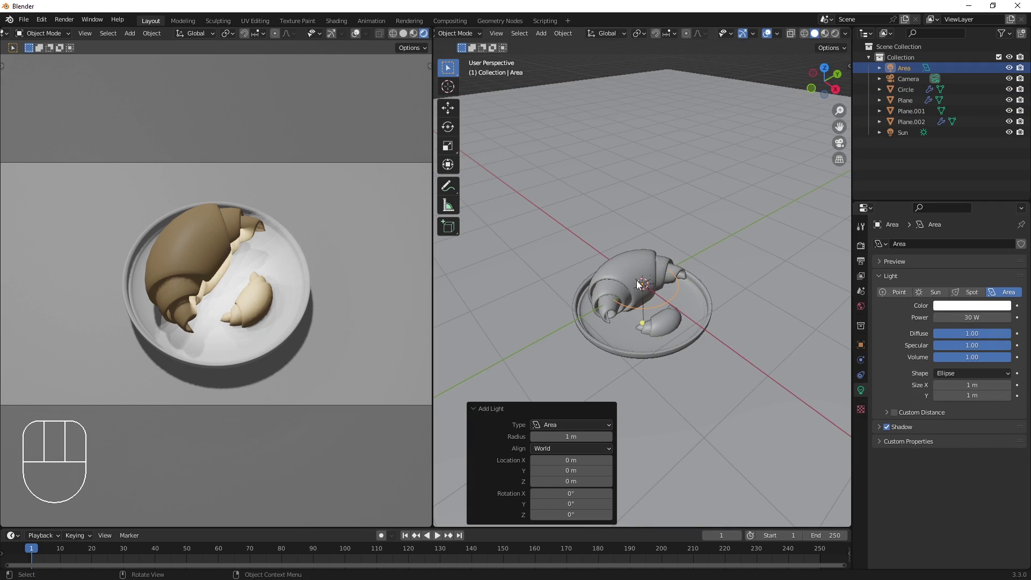
{"action": "key", "text": "g"}
{"action": "key", "text": "z"}
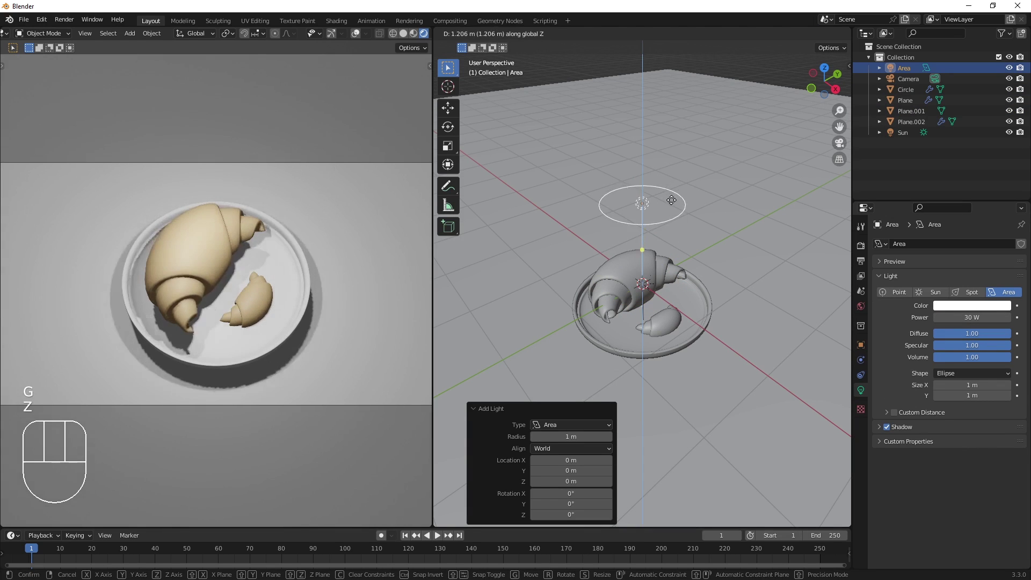
{"action": "left_click", "coordinate": [675, 204]}
{"action": "left_click", "coordinate": [953, 313]}
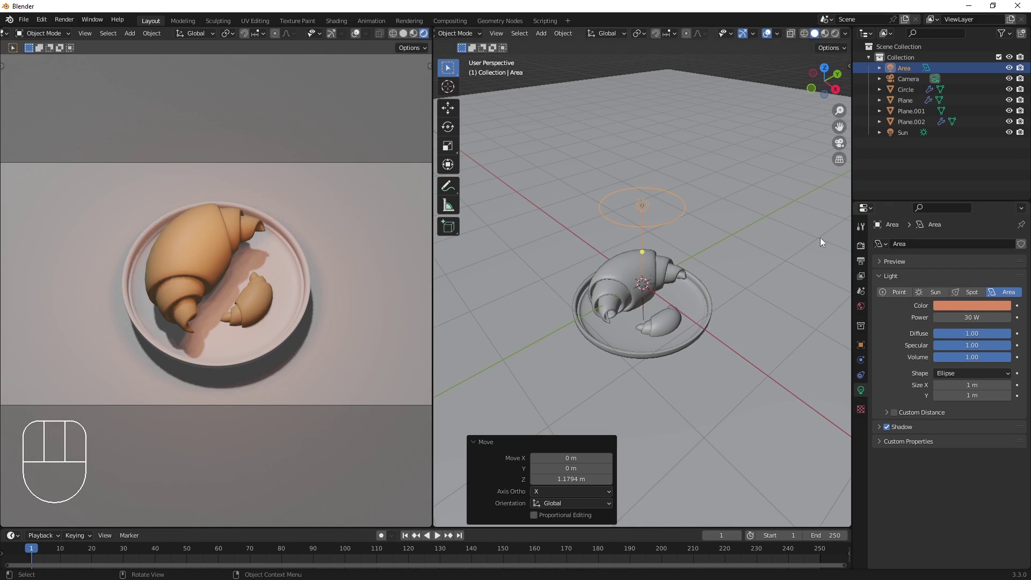
{"action": "key", "text": "KP_7"}
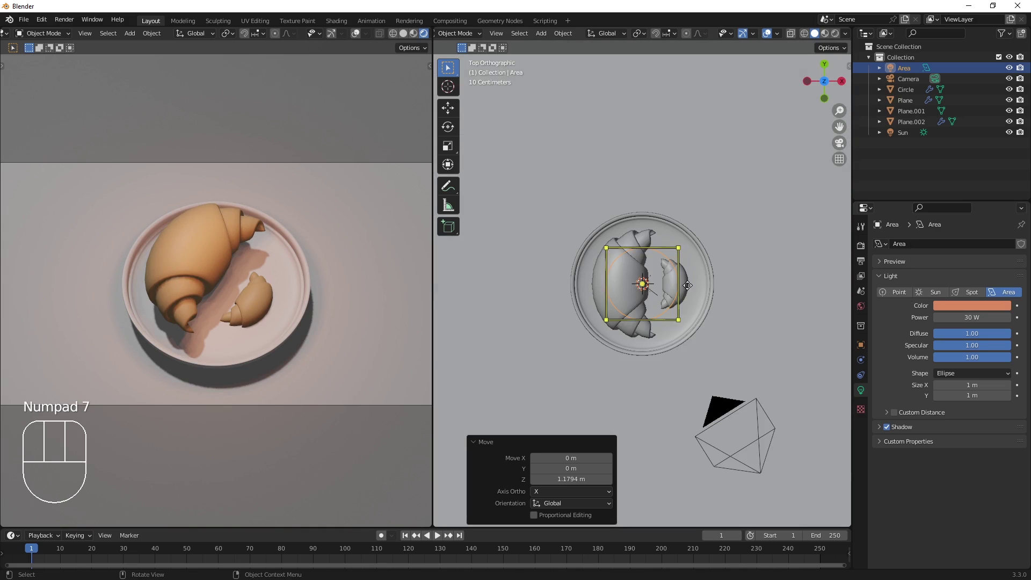
Shift the area light along Y and tilt it about X to aim at the croissants.
{"action": "key", "text": "g"}
{"action": "key", "text": "y"}
{"action": "left_click", "coordinate": [714, 216]}
{"action": "left_click_drag", "start_coordinate": [715, 295], "coordinate": [722, 295]}
{"action": "key", "text": "r"}
{"action": "key", "text": "x"}
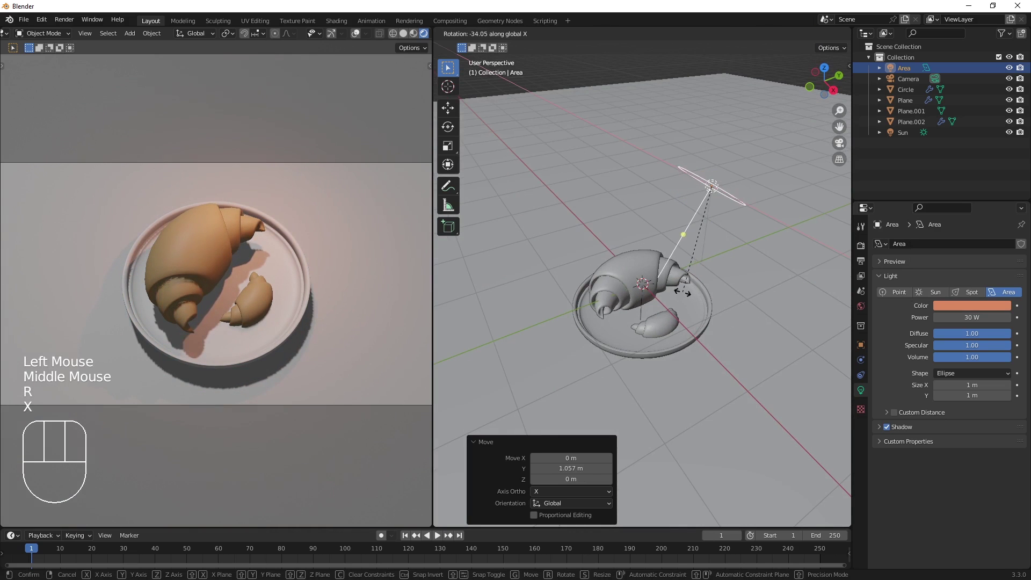
{"action": "left_click", "coordinate": [662, 279]}
{"action": "key", "text": "g"}
{"action": "key", "text": "y"}
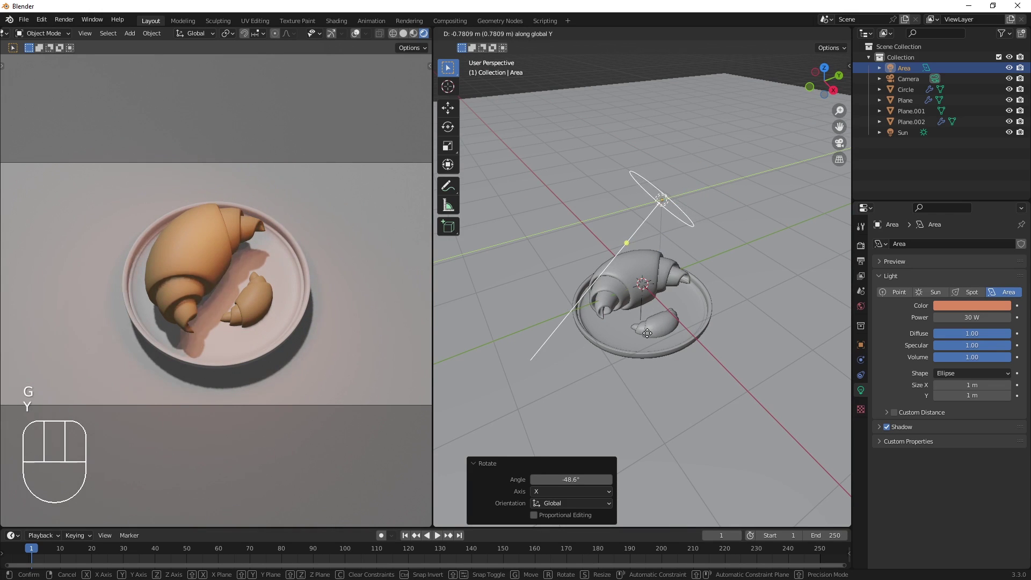
{"action": "left_click", "coordinate": [662, 331]}
From the top view, nudge the light along X and Y and turn it about Z.
{"action": "key", "text": "KP_7"}
{"action": "key", "text": "g"}
{"action": "key", "text": "x"}
{"action": "left_click", "coordinate": [665, 319]}
{"action": "key", "text": "r"}
{"action": "key", "text": "z"}
{"action": "left_click", "coordinate": [705, 306]}
{"action": "key", "text": "g"}
{"action": "key", "text": "y"}
{"action": "left_click", "coordinate": [696, 279]}
Duplicate the area light along X, scale the copy down and lower it along Z.
{"action": "key", "text": "shift+d"}
{"action": "key", "text": "x"}
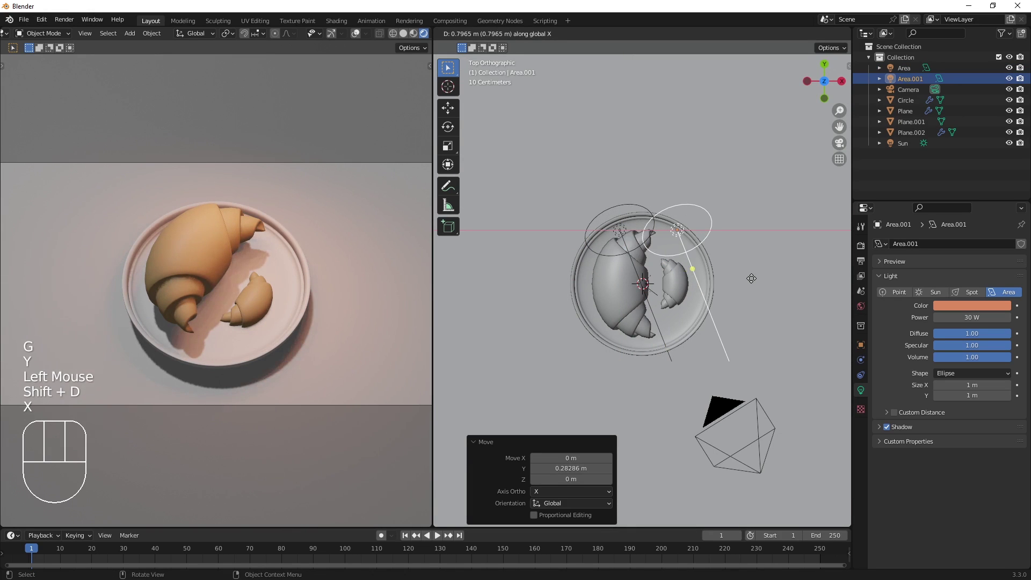
{"action": "left_click", "coordinate": [747, 278]}
{"action": "key", "text": "KP_1"}
{"action": "key", "text": "s"}
{"action": "left_click", "coordinate": [719, 264]}
{"action": "key", "text": "g"}
{"action": "key", "text": "z"}
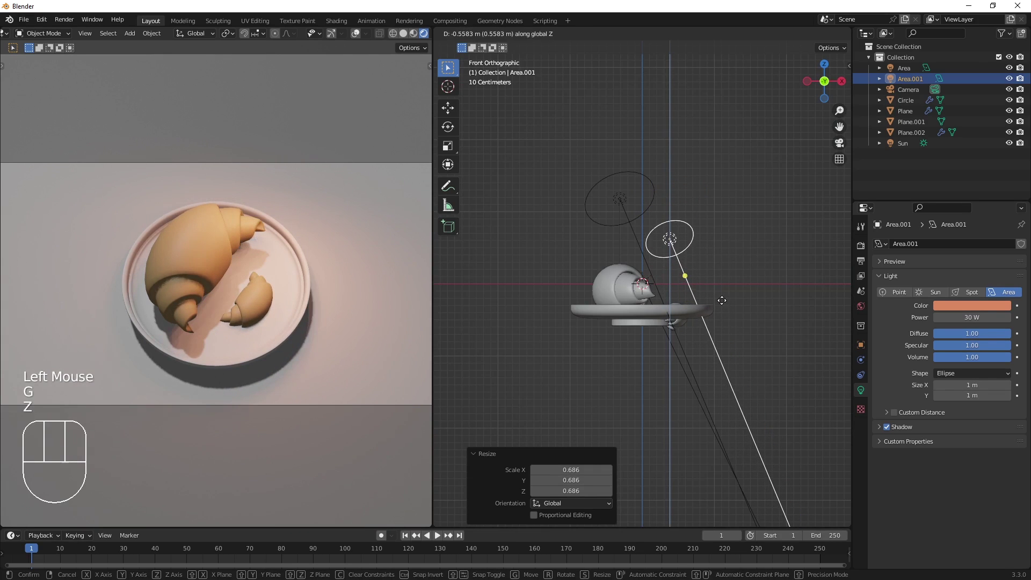
{"action": "left_click", "coordinate": [726, 296]}
{"action": "scroll", "scroll_direction": "down", "scroll_amount": 3}
{"action": "left_click_drag", "start_coordinate": [732, 298], "coordinate": [685, 318]}
{"action": "key", "text": "shift+a"}
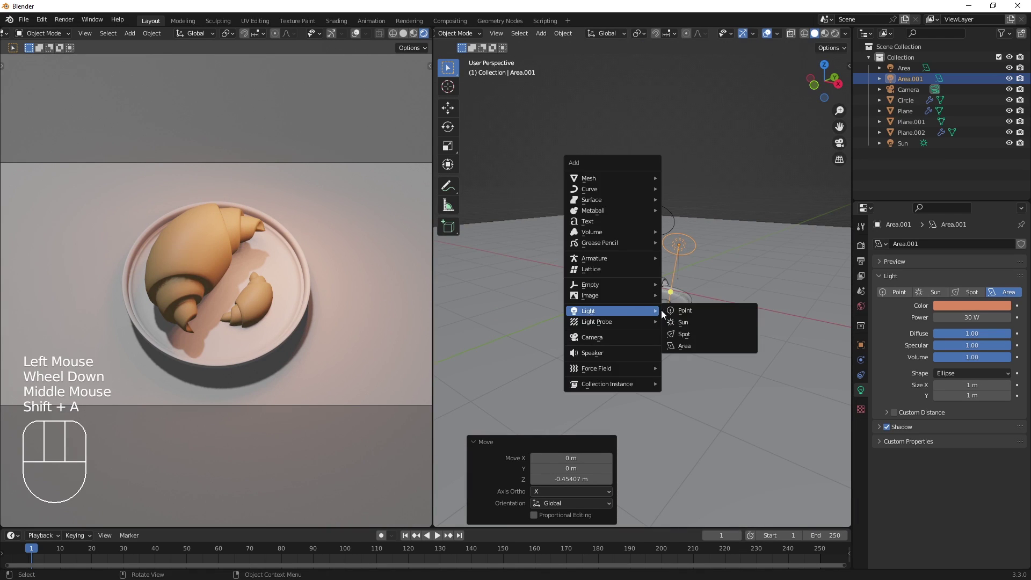
Add a third area light set to 20 W with a warm orange colour.
{"action": "left_click", "coordinate": [972, 369]}
{"action": "left_click_drag", "start_coordinate": [970, 373], "coordinate": [970, 433]}
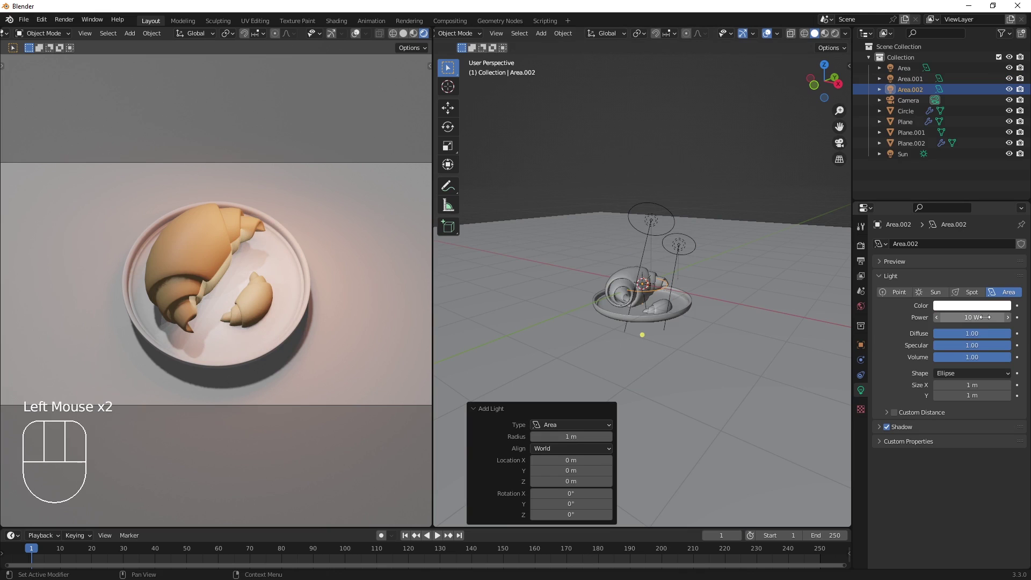
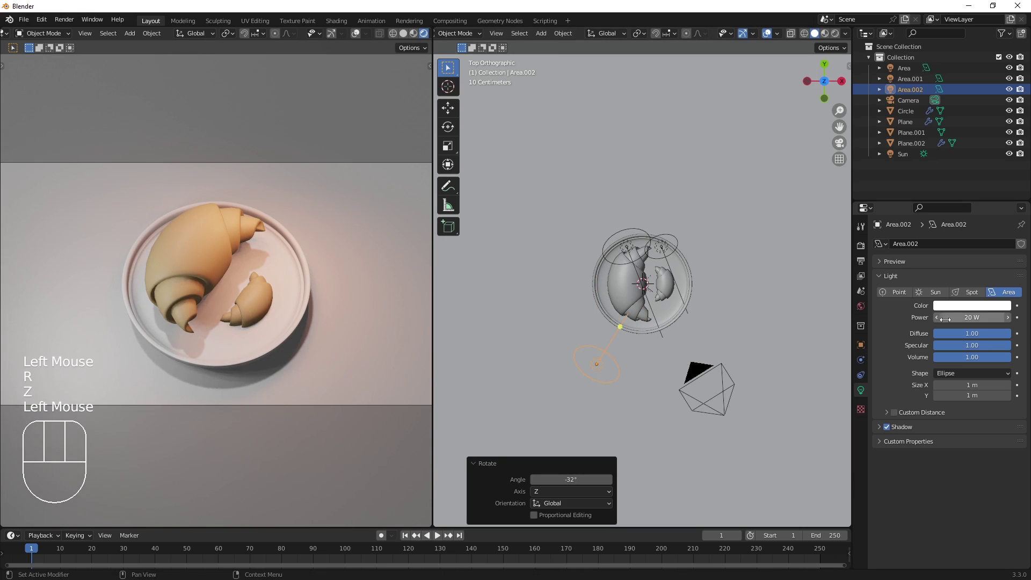
{"action": "left_click", "coordinate": [962, 313]}
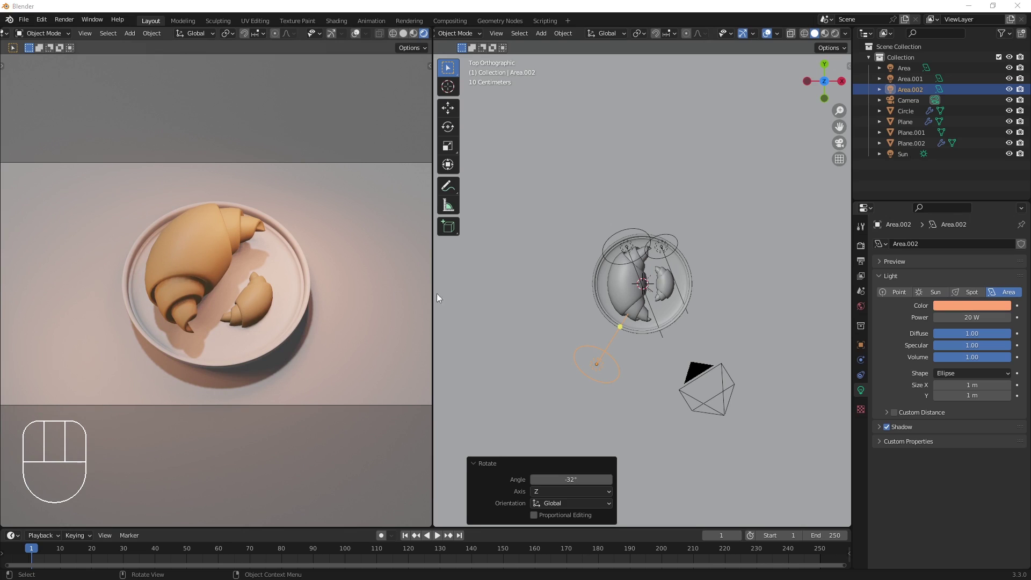
Move the new light along Y to below the plate and duplicate it.
{"action": "scroll", "scroll_direction": "up", "scroll_amount": 3}
{"action": "left_click_drag", "start_coordinate": [662, 357], "coordinate": [642, 350]}
{"action": "scroll", "scroll_direction": "up", "scroll_amount": 3}
{"action": "scroll", "scroll_direction": "up", "scroll_amount": 3}
{"action": "key", "text": "KP_7"}
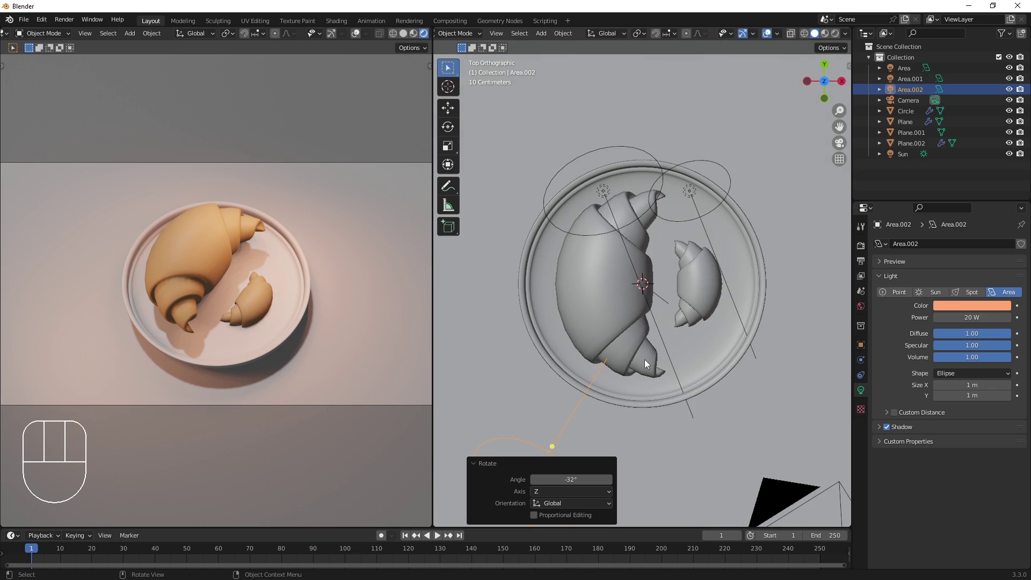
{"action": "key", "text": "g"}
{"action": "key", "text": "y"}
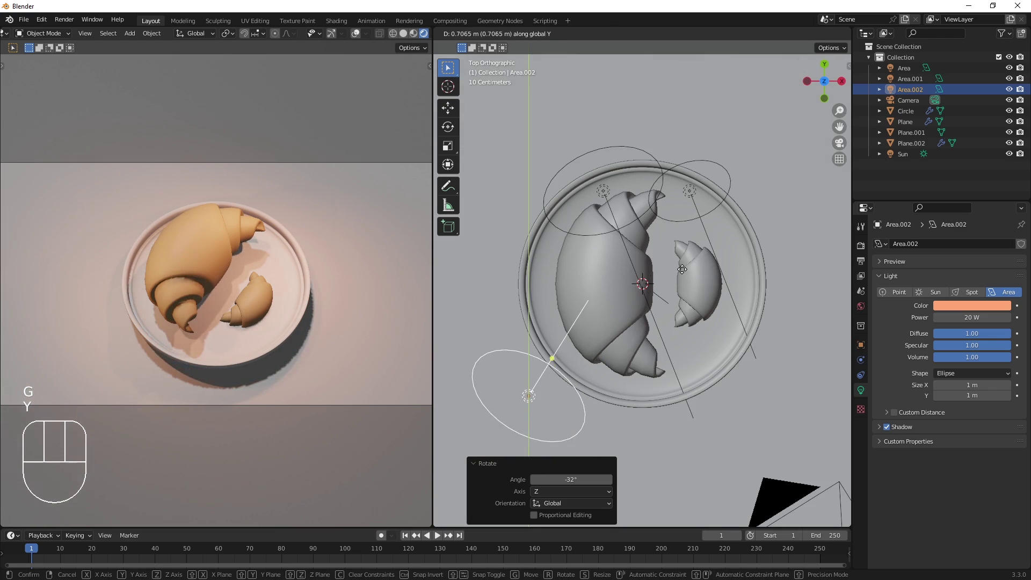
{"action": "left_click", "coordinate": [671, 309]}
{"action": "key", "text": "shift+d"}
Place the duplicated orange light along X on the other side of the plate.
{"action": "key", "text": "x"}
{"action": "left_click", "coordinate": [830, 329]}
{"action": "left_click_drag", "start_coordinate": [731, 352], "coordinate": [703, 323]}
Add a white 5 W area light with Ellipse shape and tilt it about Y.
{"action": "key", "text": "shift+a"}
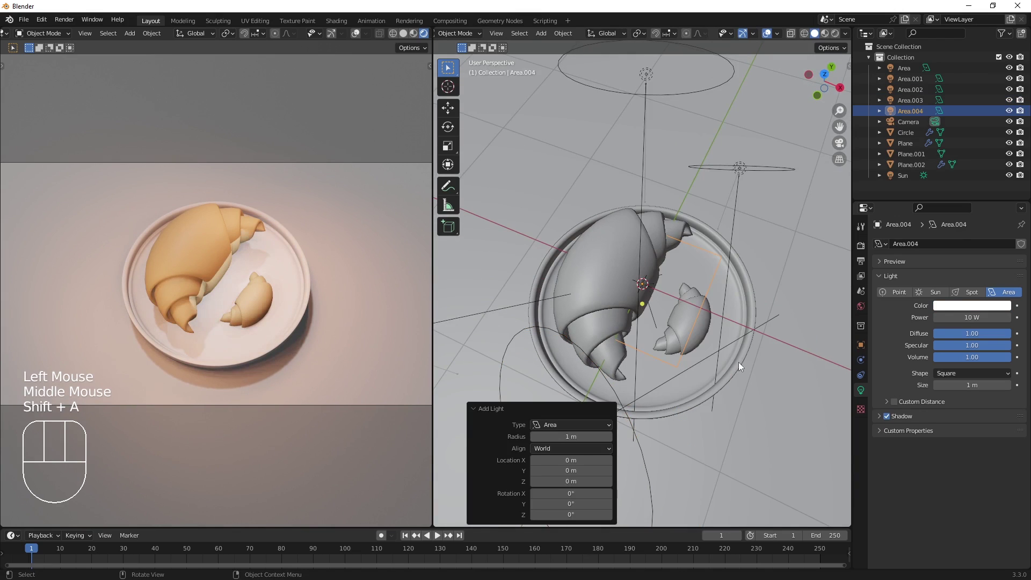
{"action": "left_click_drag", "start_coordinate": [965, 379], "coordinate": [960, 424]}
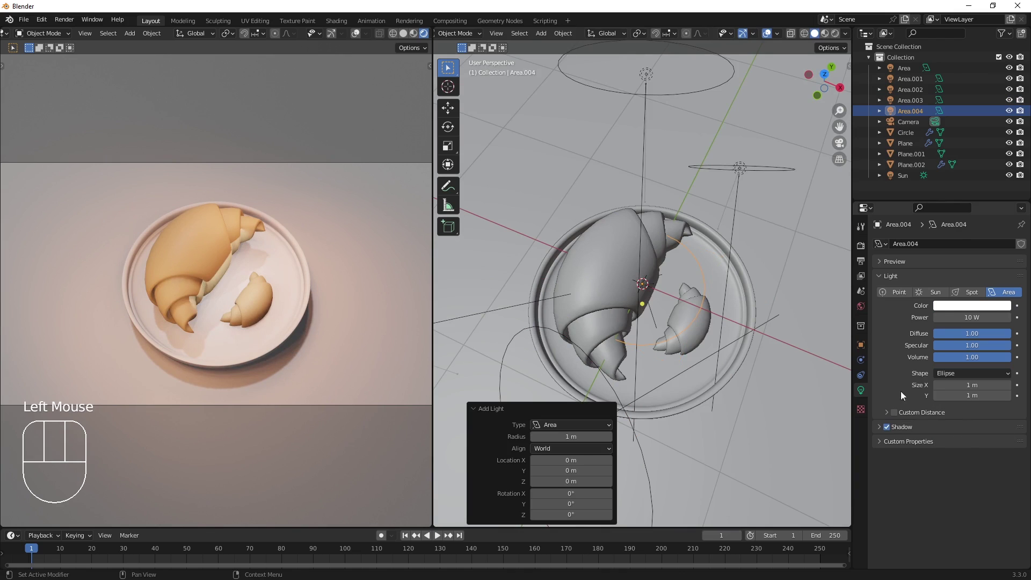
{"action": "key", "text": "r"}
{"action": "key", "text": "y"}
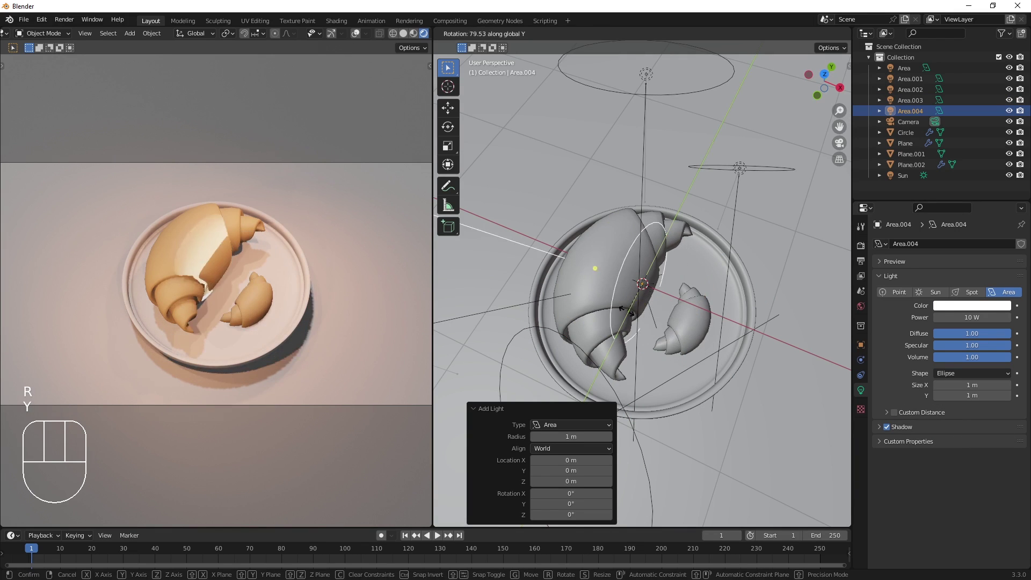
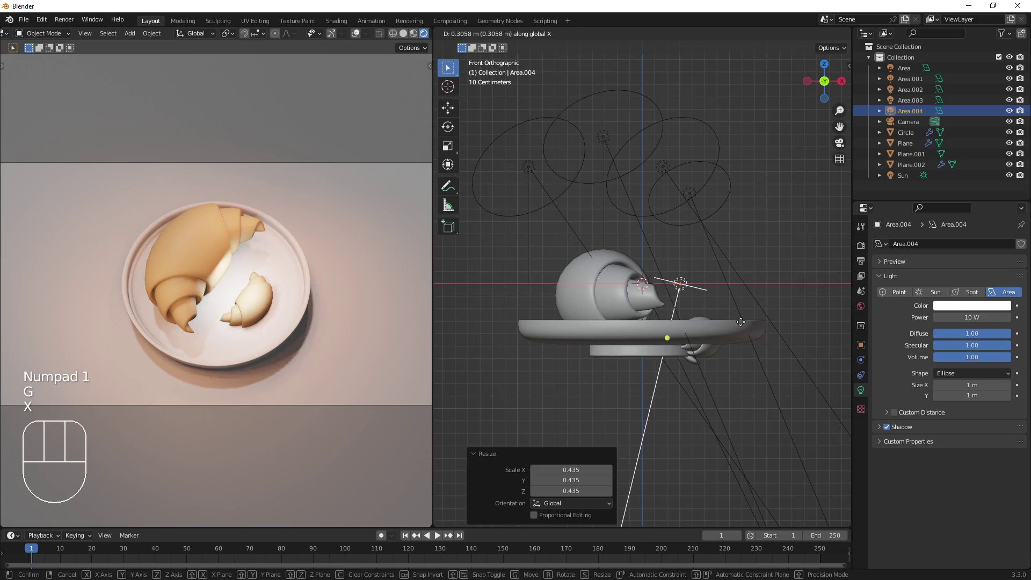
{"action": "left_click", "coordinate": [741, 329]}
{"action": "key", "text": "r"}
{"action": "key", "text": "y"}
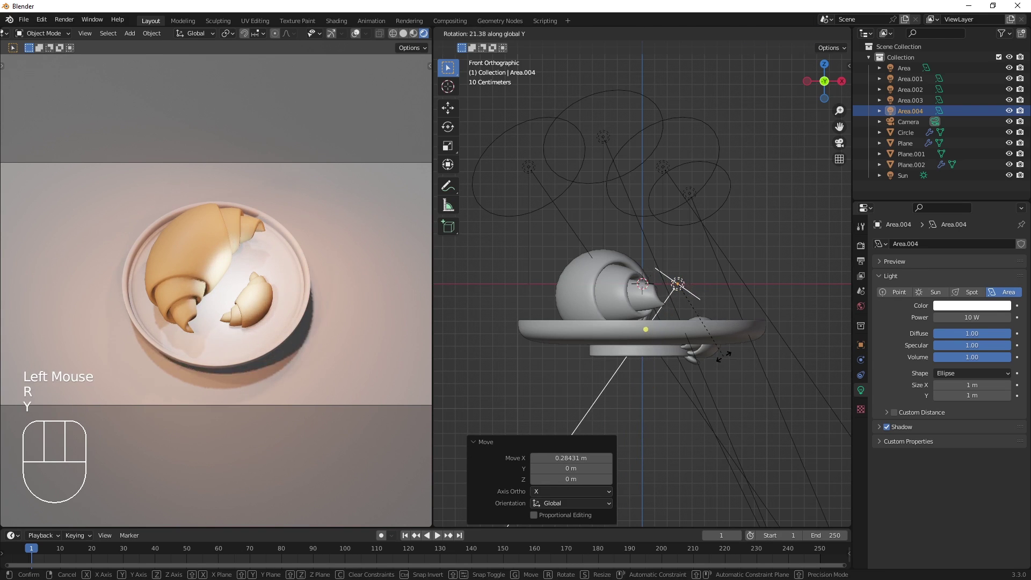
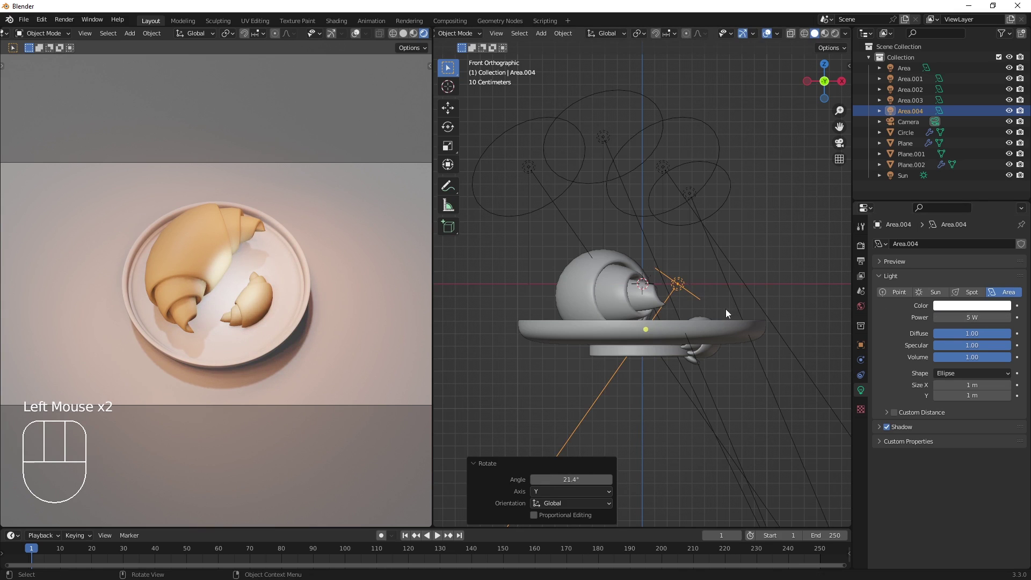
Stretch the light along Y into an elongated strip and tilt it to 35°.
{"action": "key", "text": "KP_7"}
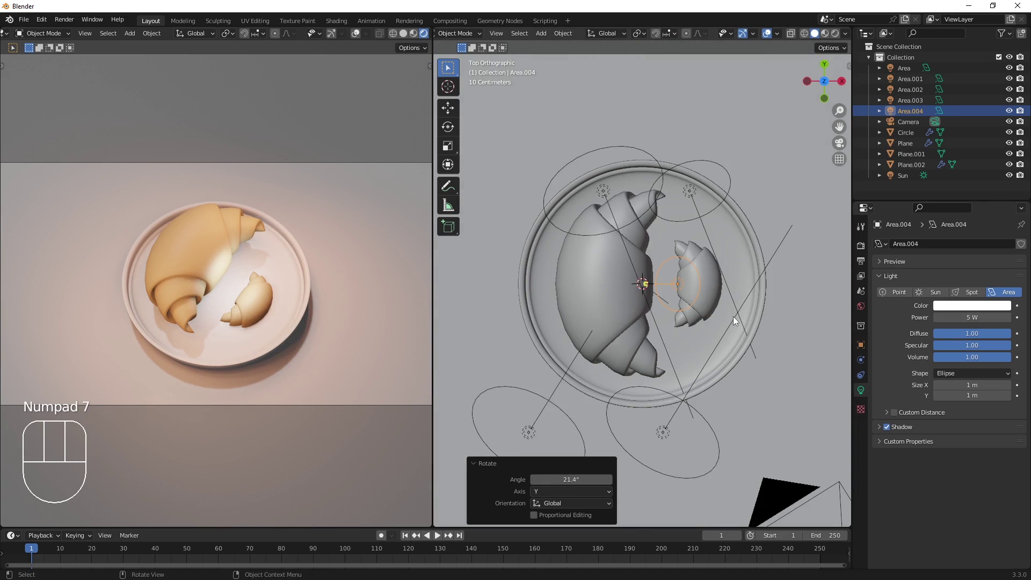
{"action": "key", "text": "s"}
{"action": "key", "text": "y"}
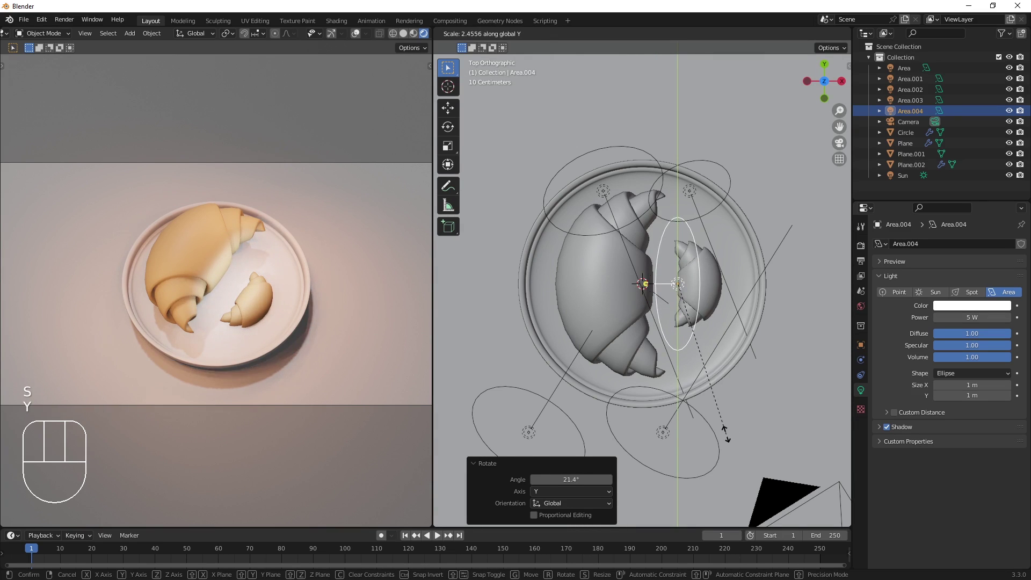
{"action": "left_click", "coordinate": [729, 436]}
{"action": "key", "text": "r"}
{"action": "key", "text": "y"}
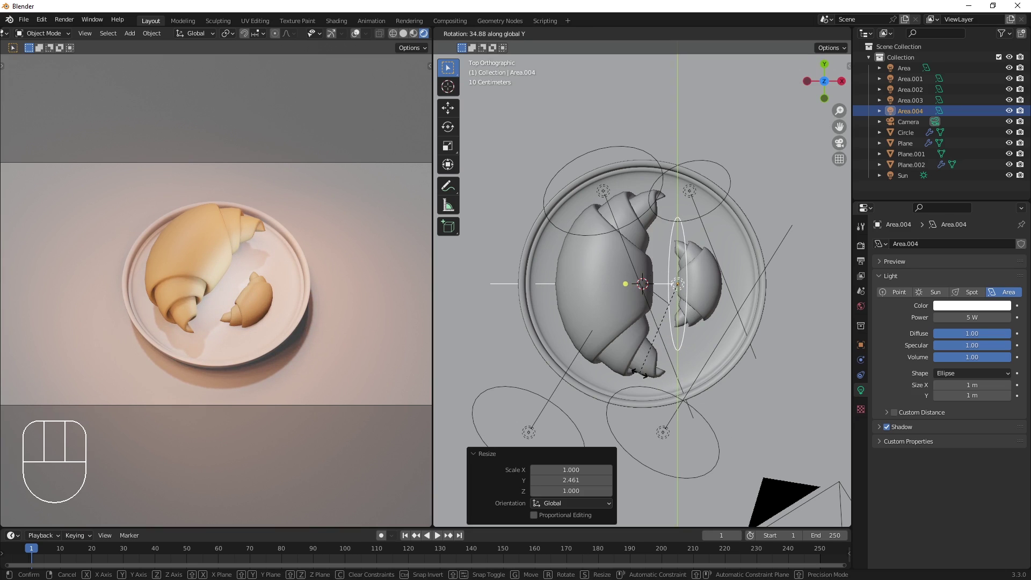
{"action": "left_click", "coordinate": [640, 378]}
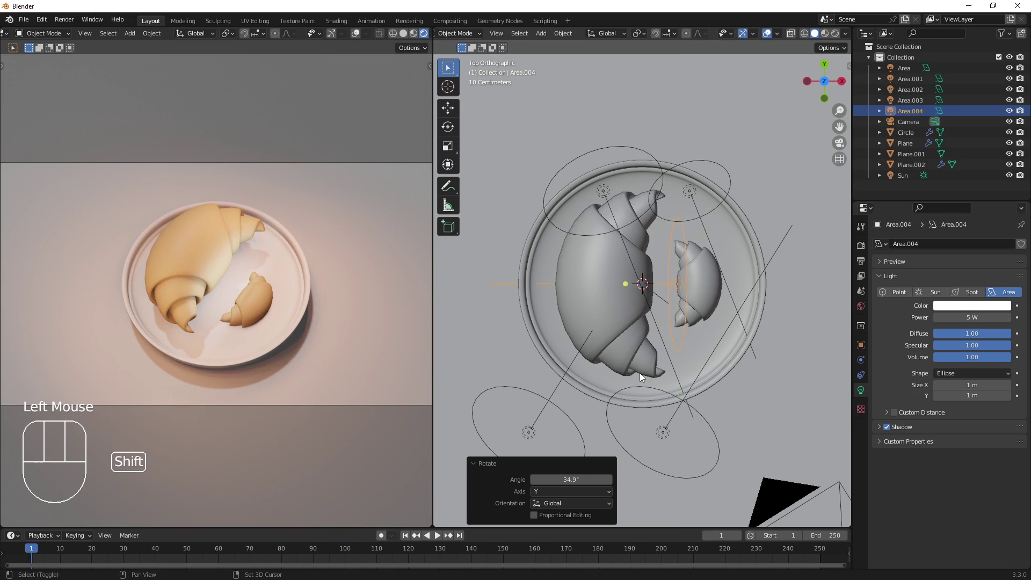
Duplicate the elongated light and shift the copy 0.74 m along X to the right.
{"action": "key", "text": "shift+d"}
{"action": "key", "text": "x"}
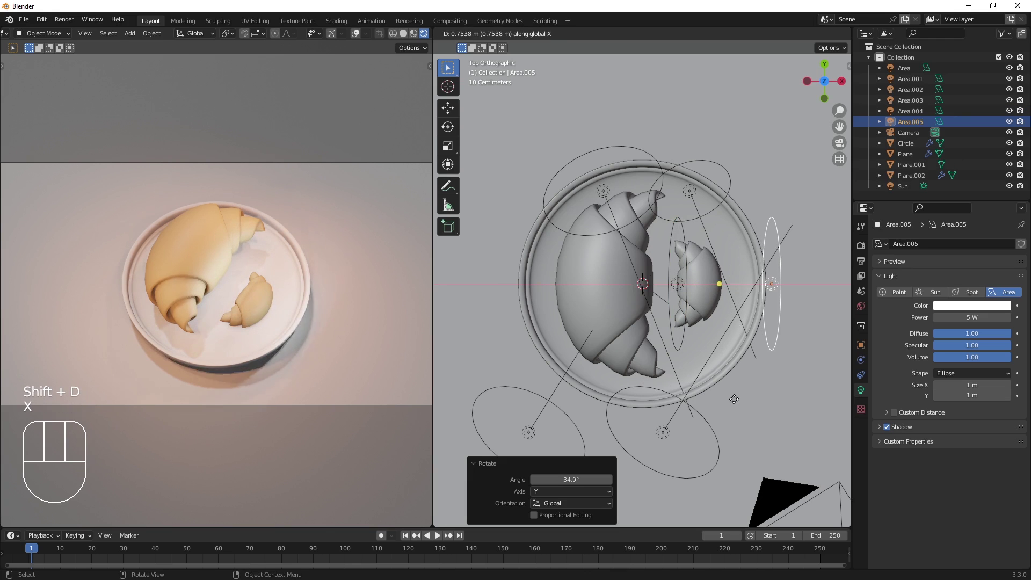
{"action": "left_click", "coordinate": [735, 400]}
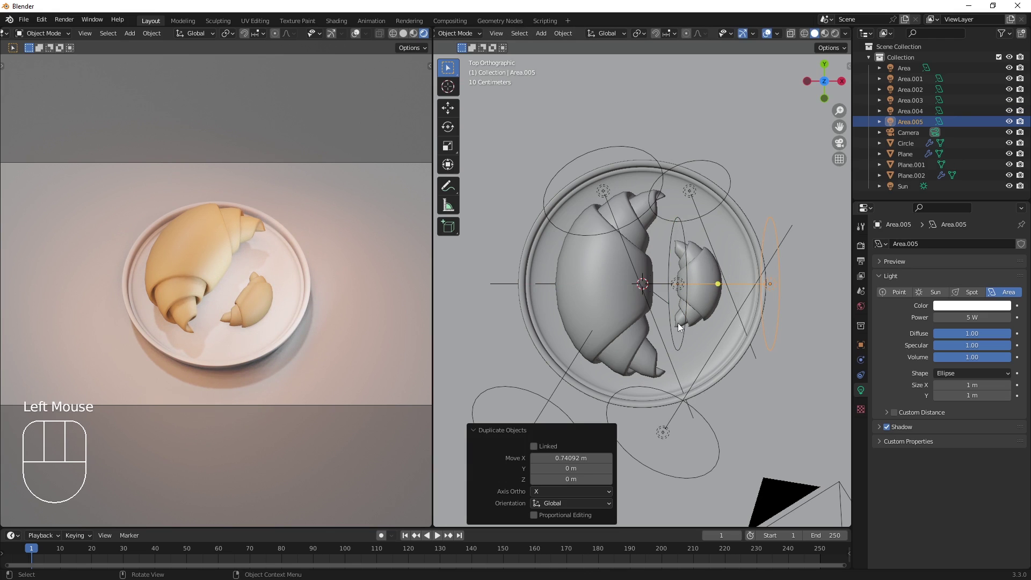
{"action": "scroll", "scroll_direction": "down", "scroll_amount": 3}
{"action": "scroll", "scroll_direction": "up", "scroll_amount": 3}
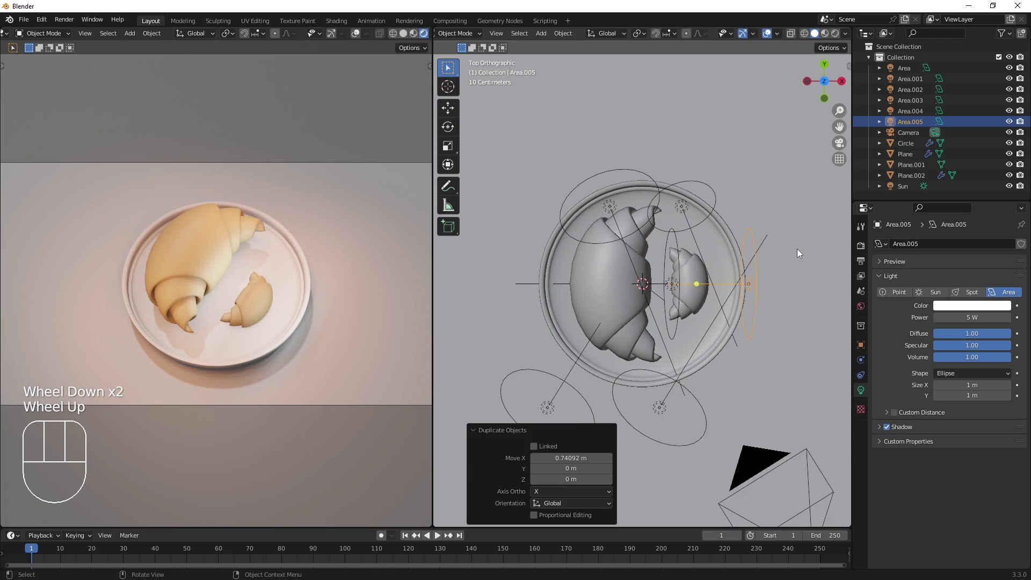
Give backdrop Plane.001 a new purple material and switch the render engine to Cycles.
{"action": "left_click", "coordinate": [801, 250]}
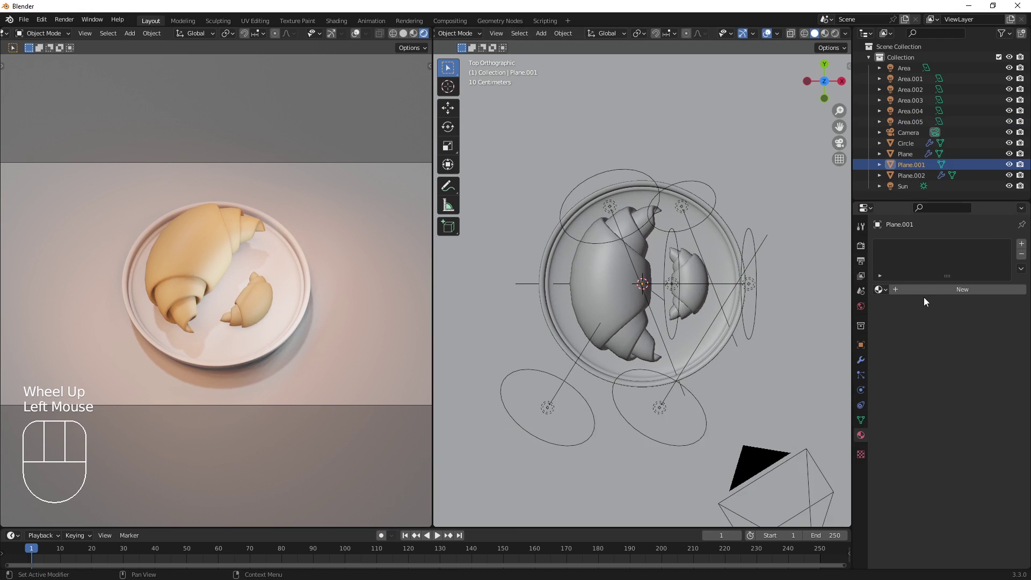
{"action": "left_click_drag", "start_coordinate": [932, 299], "coordinate": [939, 317]}
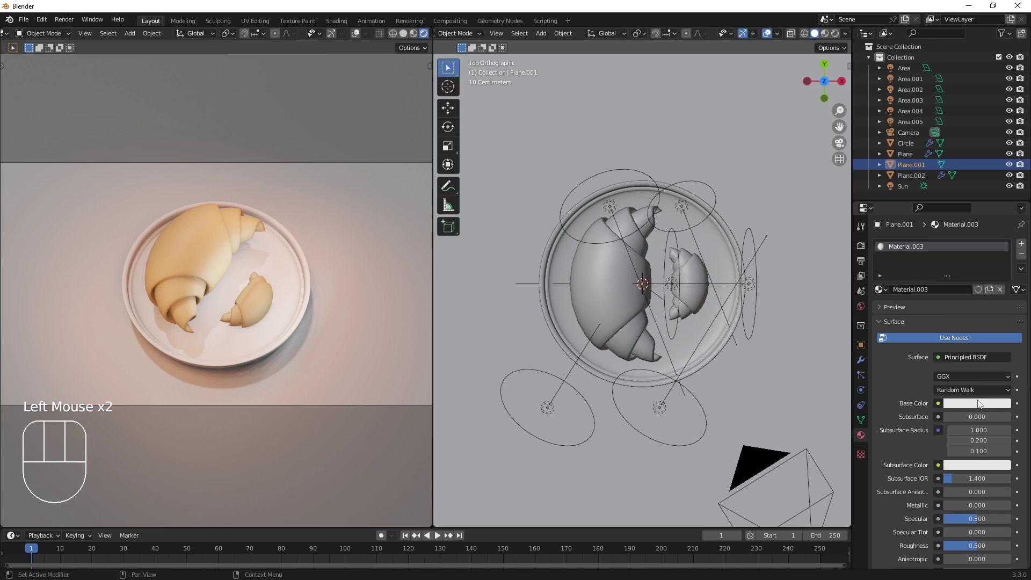
{"action": "left_click", "coordinate": [981, 401]}
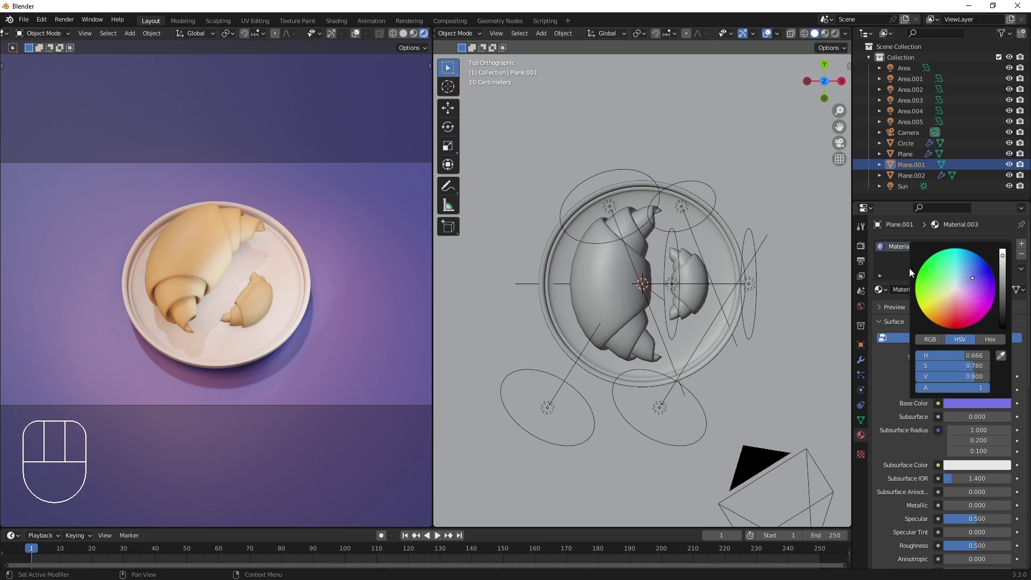
{"action": "left_click", "coordinate": [869, 252]}
{"action": "left_click_drag", "start_coordinate": [985, 251], "coordinate": [980, 288]}
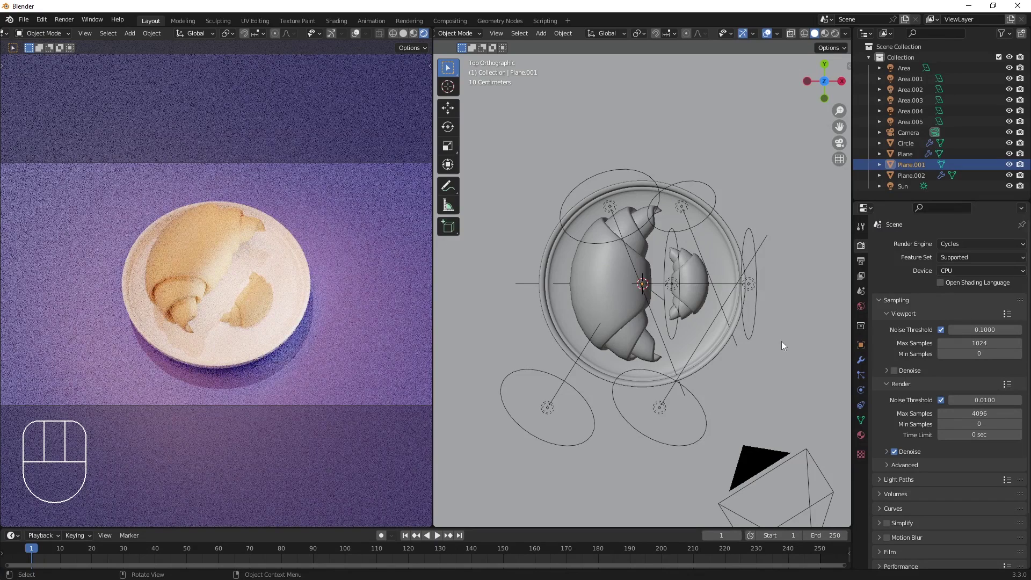
Enable Viewport Denoise and set the World colour to an Environment Texture loaded with an HDR image.
{"action": "left_click", "coordinate": [903, 377]}
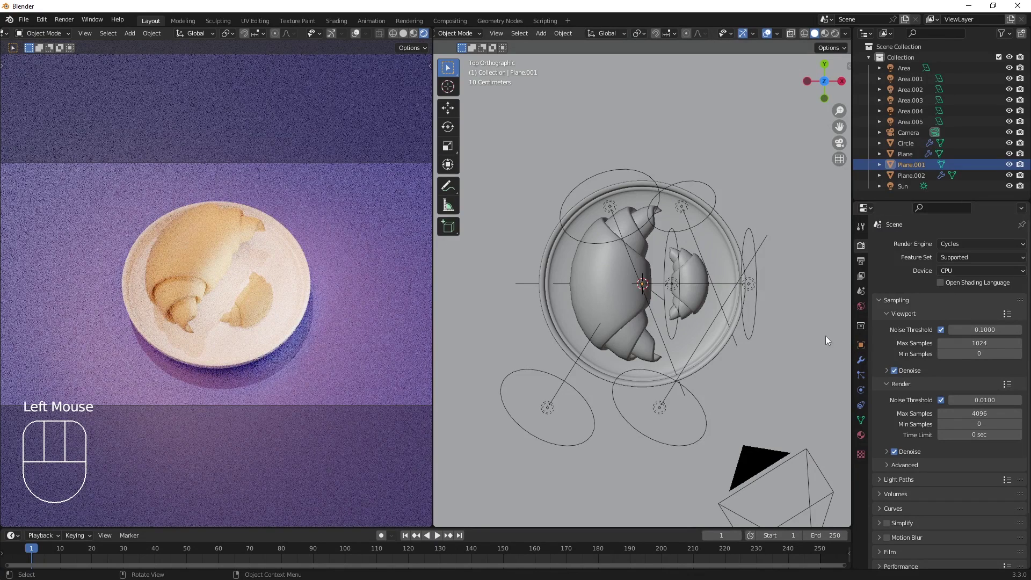
{"action": "left_click", "coordinate": [867, 318]}
{"action": "left_click_drag", "start_coordinate": [940, 313], "coordinate": [773, 364]}
{"action": "left_click", "coordinate": [979, 333]}
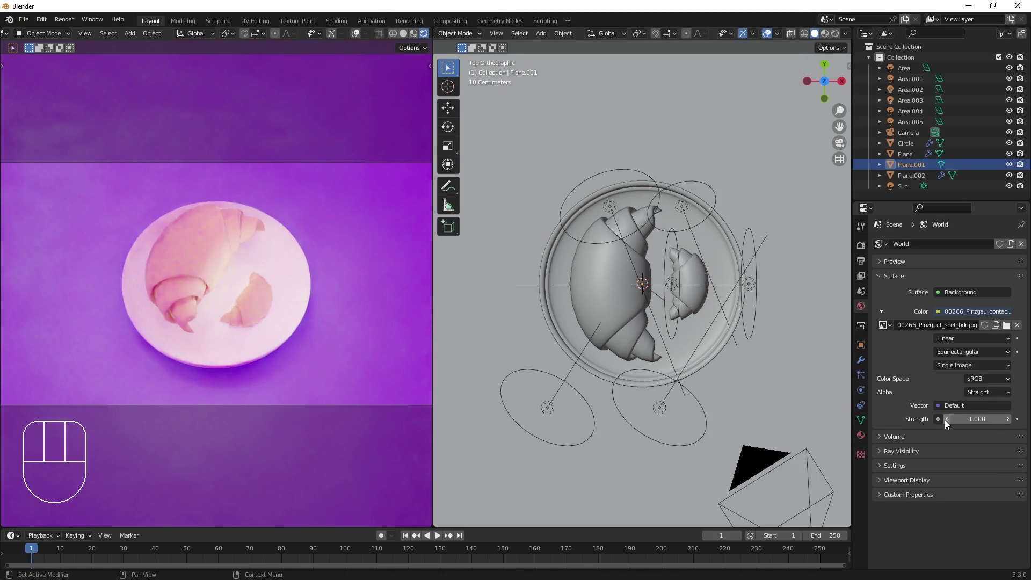
Lower the world environment texture Strength from 1.0 to 0.4.
{"action": "left_click", "coordinate": [947, 424]}
{"action": "left_click", "coordinate": [947, 423]}
{"action": "left_click", "coordinate": [948, 423]}
{"action": "double_click", "coordinate": [950, 423]}
{"action": "left_click", "coordinate": [939, 423]}
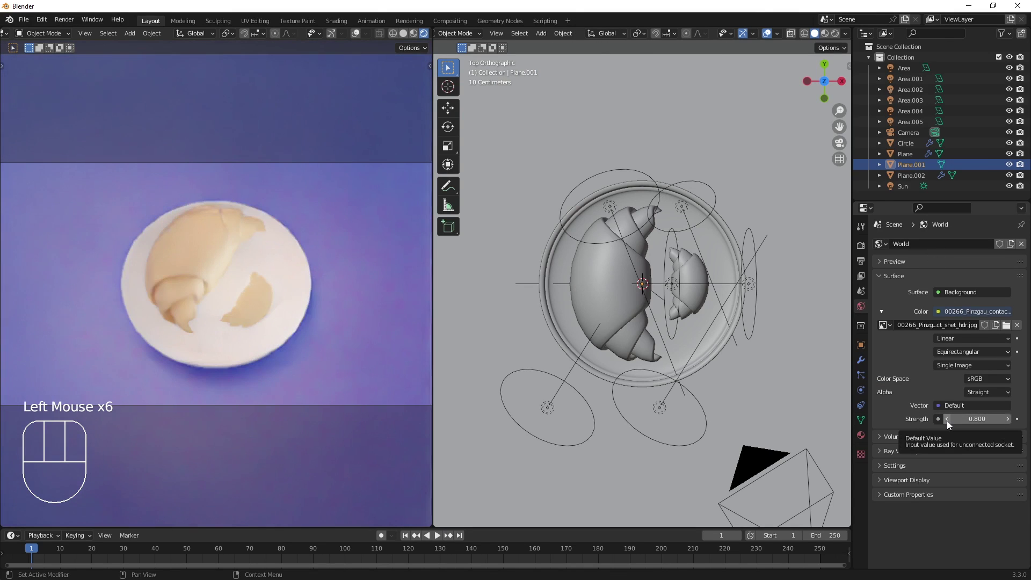
{"action": "left_click", "coordinate": [951, 425]}
{"action": "double_click", "coordinate": [951, 425]}
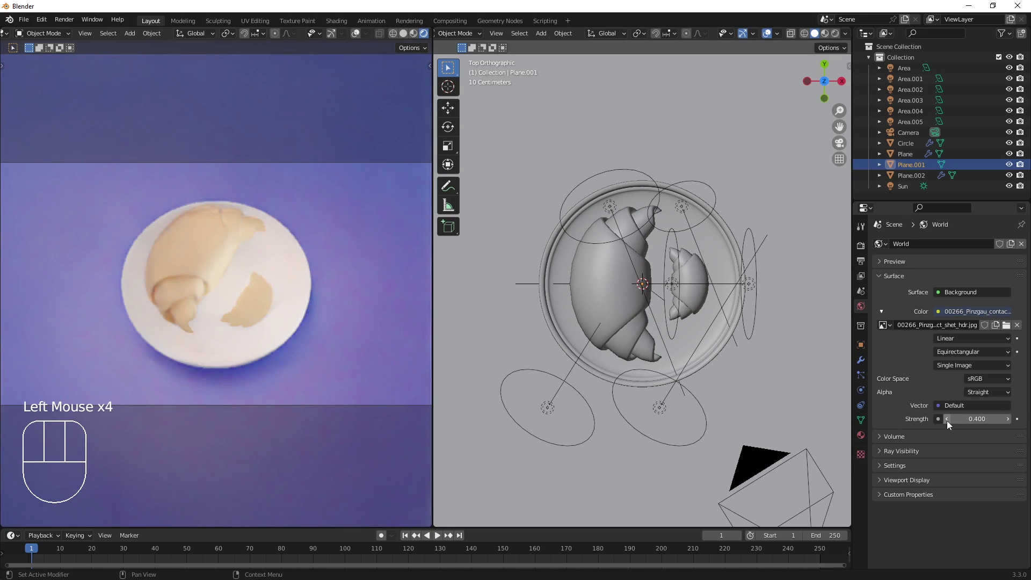
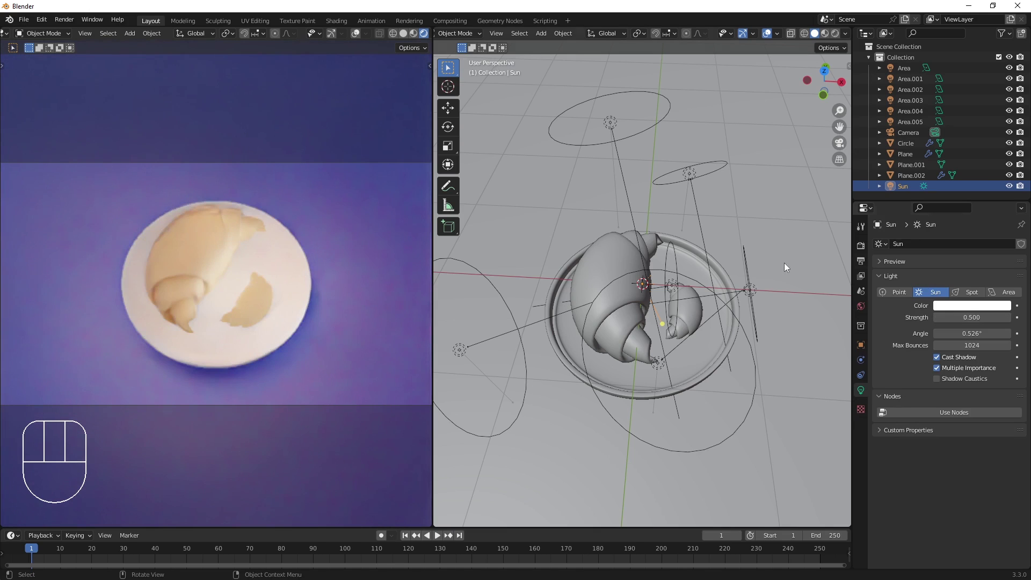
Review the purple backdrop plane's material settings.
{"action": "left_click", "coordinate": [832, 287]}
{"action": "left_click", "coordinate": [866, 439]}
{"action": "left_click", "coordinate": [972, 386]}
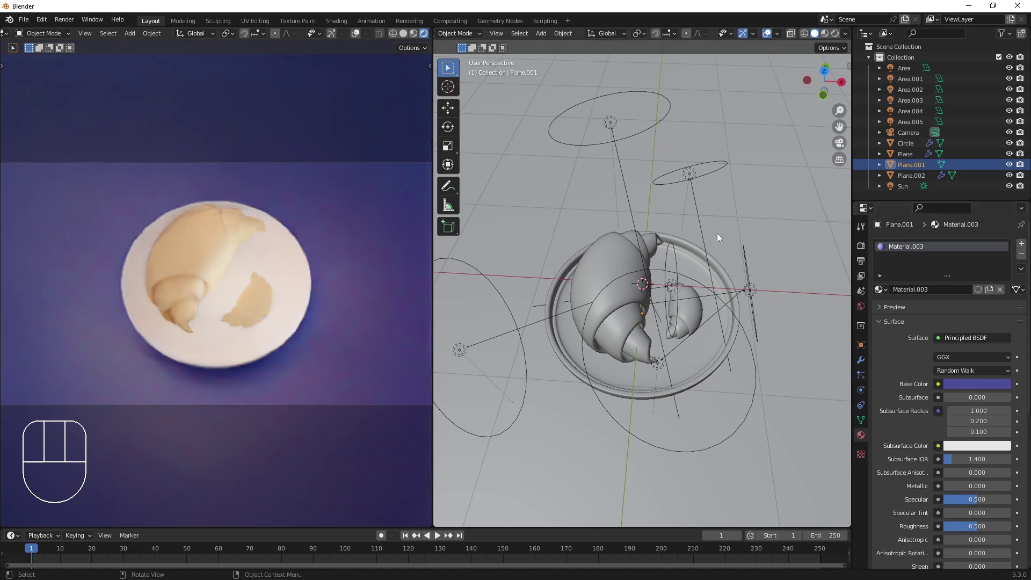
Set the main Area light to 50 W with a warm orange colour.
{"action": "left_click", "coordinate": [605, 135]}
{"action": "left_click", "coordinate": [623, 124]}
{"action": "left_click", "coordinate": [754, 226]}
{"action": "left_click_drag", "start_coordinate": [731, 241], "coordinate": [858, 301]}
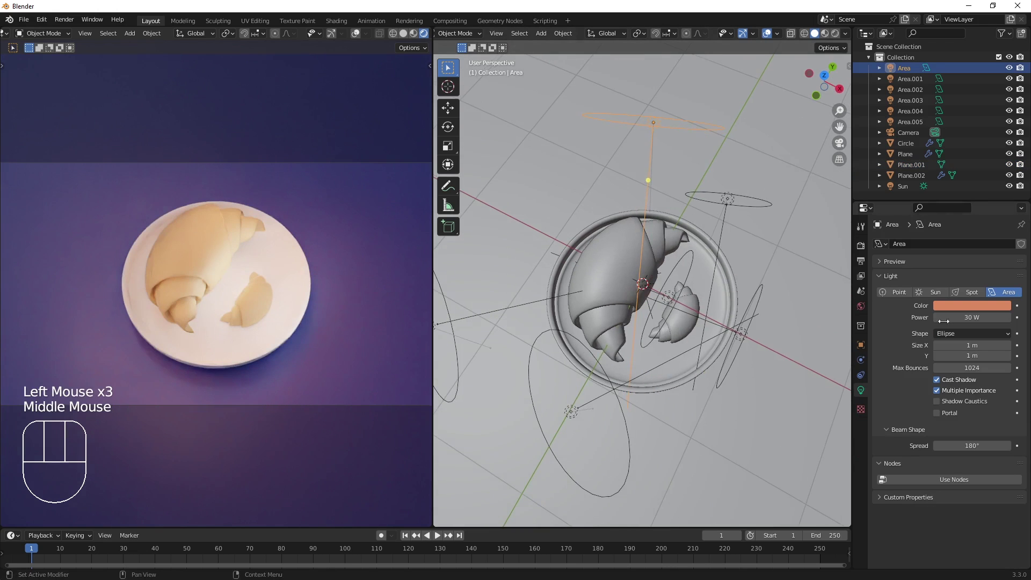
{"action": "left_click_drag", "start_coordinate": [986, 308], "coordinate": [982, 280]}
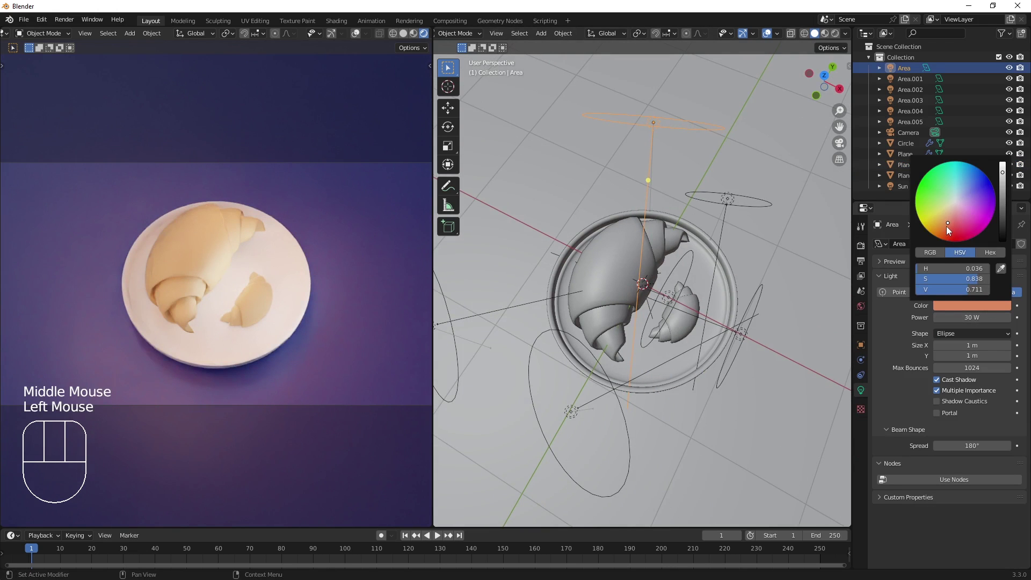
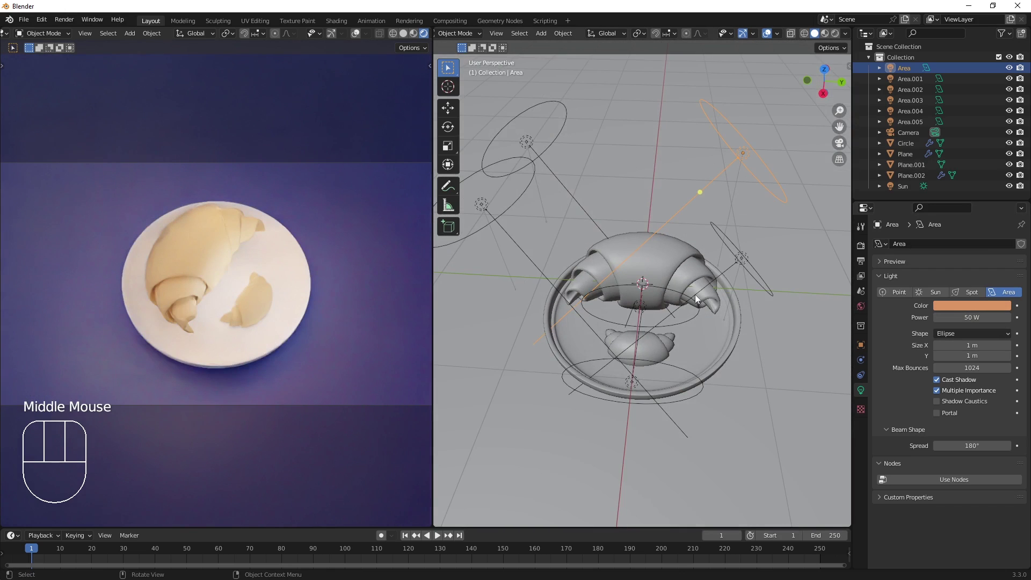
From side view, tilt the area light 20° about X and lower it along Z toward the croissant.
{"action": "key", "text": "KP_3"}
{"action": "key", "text": "r"}
{"action": "key", "text": "x"}
{"action": "left_click_drag", "start_coordinate": [756, 317], "coordinate": [756, 288]}
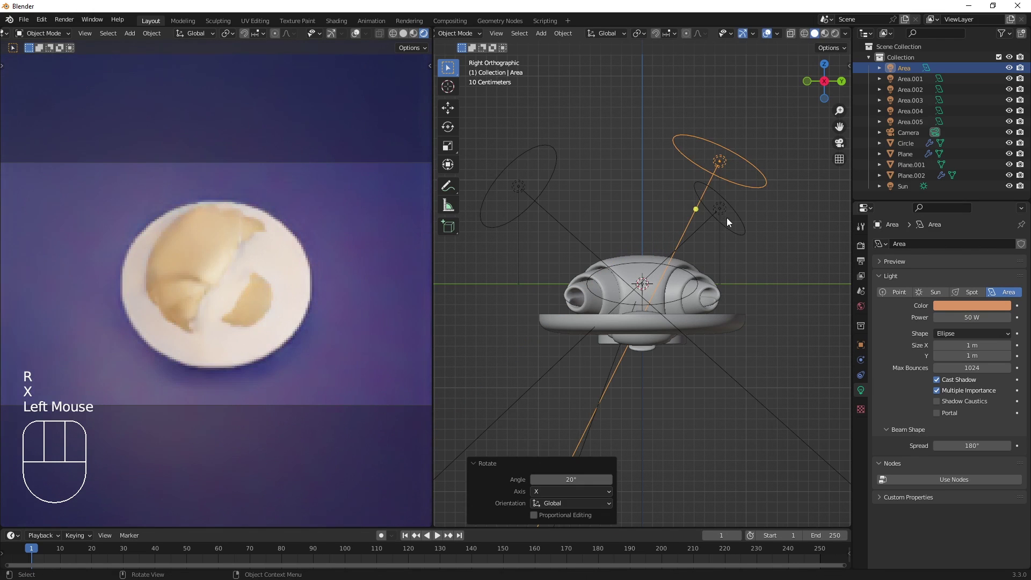
{"action": "key", "text": "g"}
{"action": "key", "text": "z"}
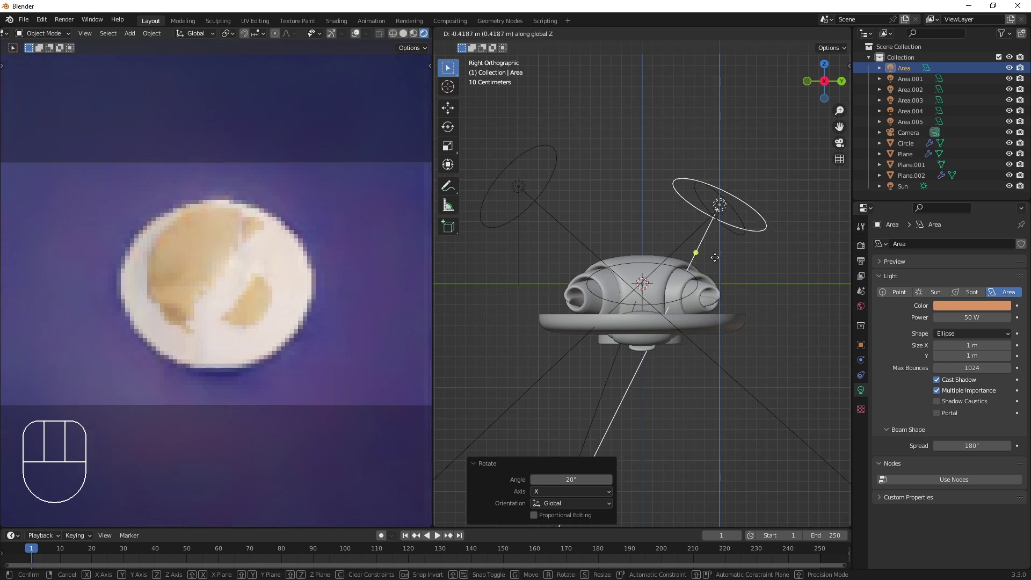
{"action": "left_click", "coordinate": [718, 235]}
Set the colour management Look to High Contrast under Filmic in Render Properties.
{"action": "scroll", "scroll_direction": "down", "scroll_amount": 3}
{"action": "left_click_drag", "start_coordinate": [740, 249], "coordinate": [873, 263]}
{"action": "left_click", "coordinate": [862, 248]}
{"action": "scroll", "scroll_direction": "down", "scroll_amount": 3}
{"action": "left_click", "coordinate": [911, 562]}
{"action": "scroll", "scroll_direction": "down", "scroll_amount": 3}
Dim the white area lights Area.004 and Area.005 to 1 W power each.
{"action": "left_click_drag", "start_coordinate": [963, 508], "coordinate": [972, 469]}
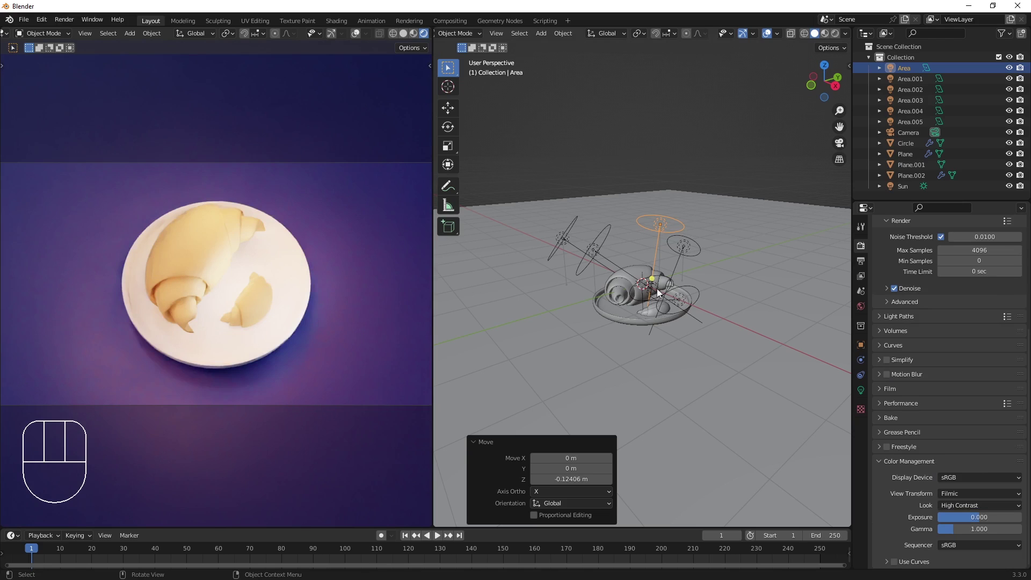
{"action": "left_click_drag", "start_coordinate": [658, 291], "coordinate": [670, 313]}
{"action": "left_click_drag", "start_coordinate": [687, 317], "coordinate": [710, 307]}
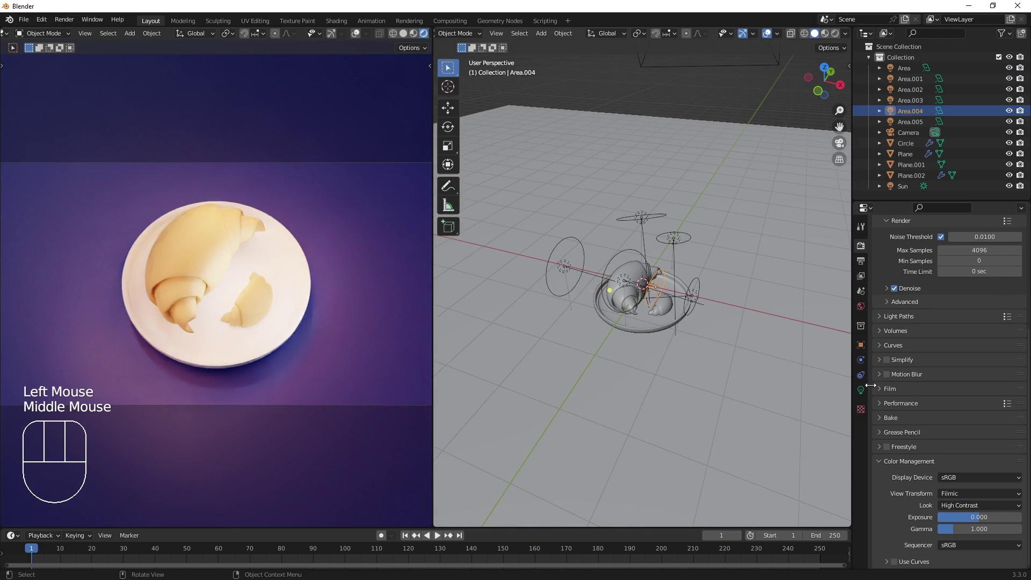
{"action": "left_click", "coordinate": [866, 392]}
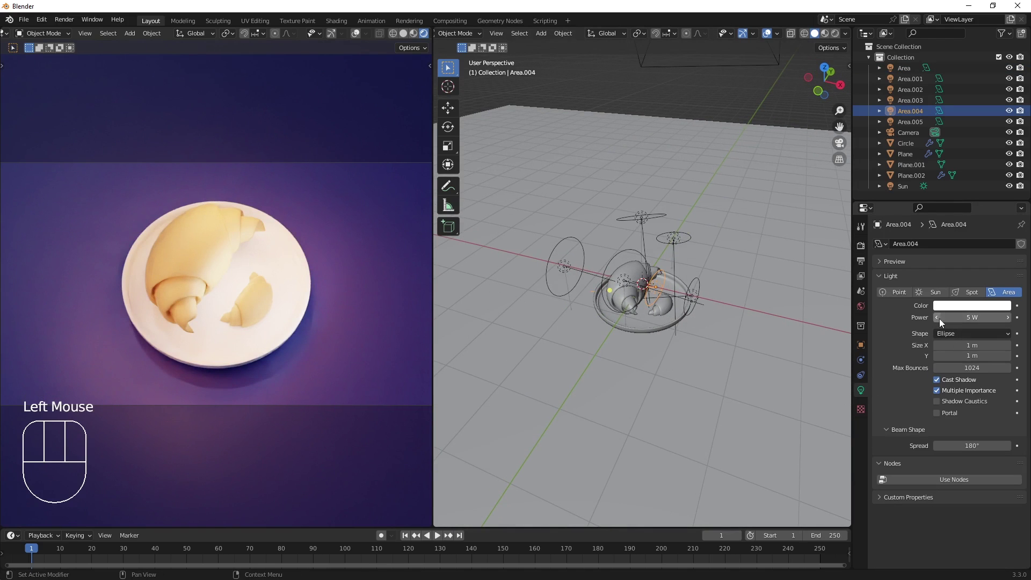
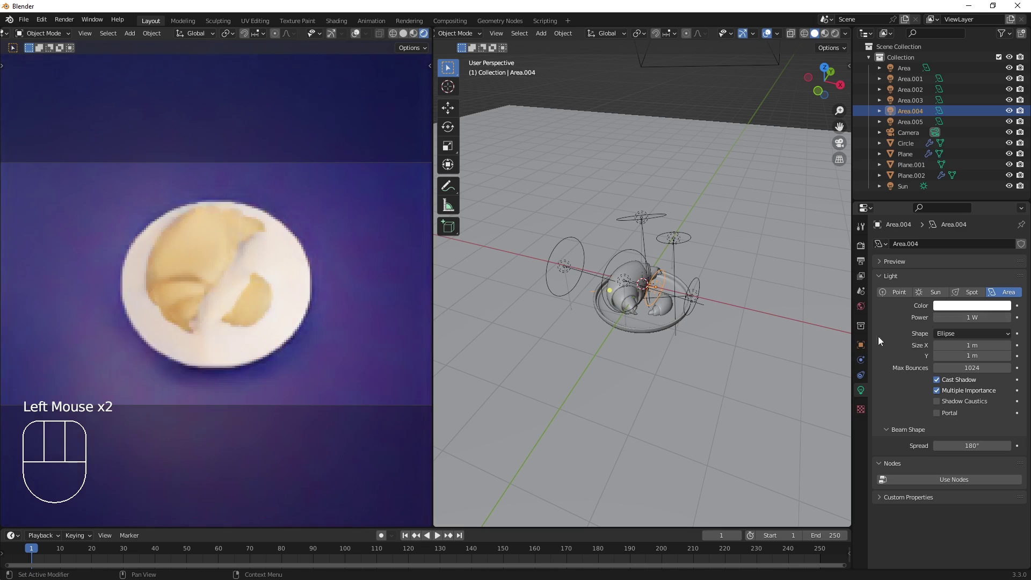
{"action": "left_click", "coordinate": [939, 344]}
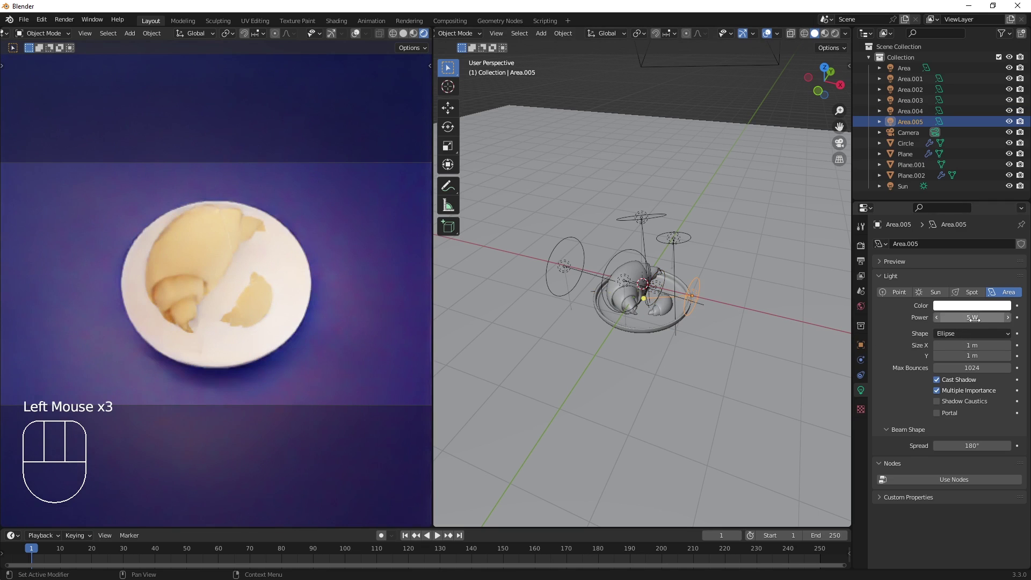
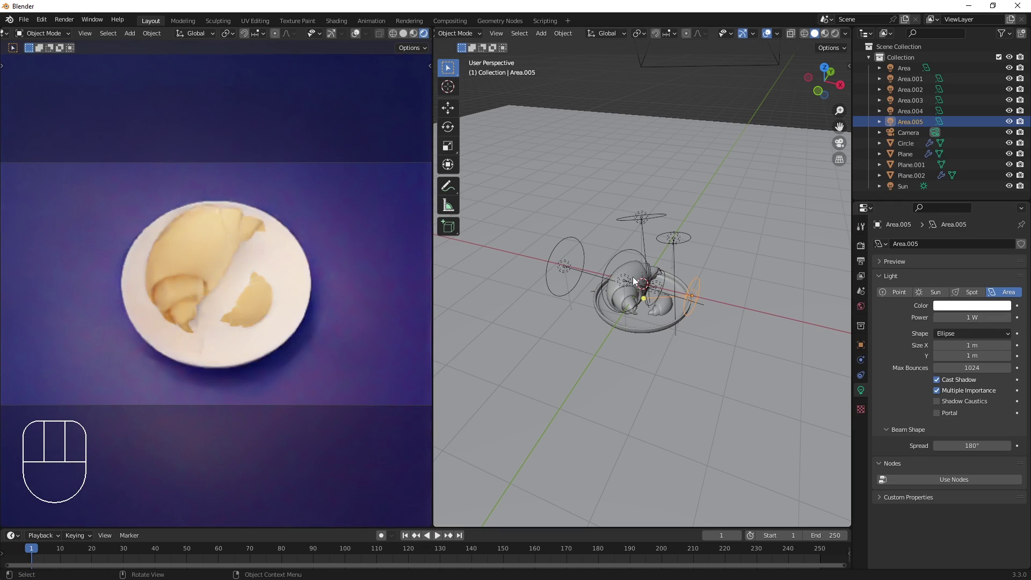
{"action": "left_click", "coordinate": [691, 281]}
Select the croissant and bring up its material properties.
{"action": "left_click", "coordinate": [633, 307]}
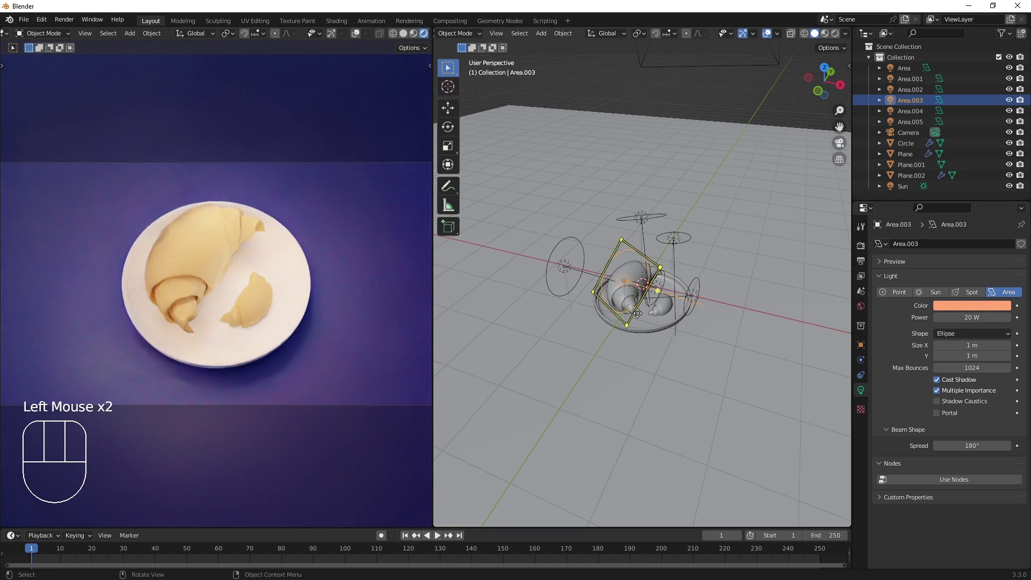
{"action": "left_click", "coordinate": [640, 282]}
{"action": "left_click", "coordinate": [864, 435]}
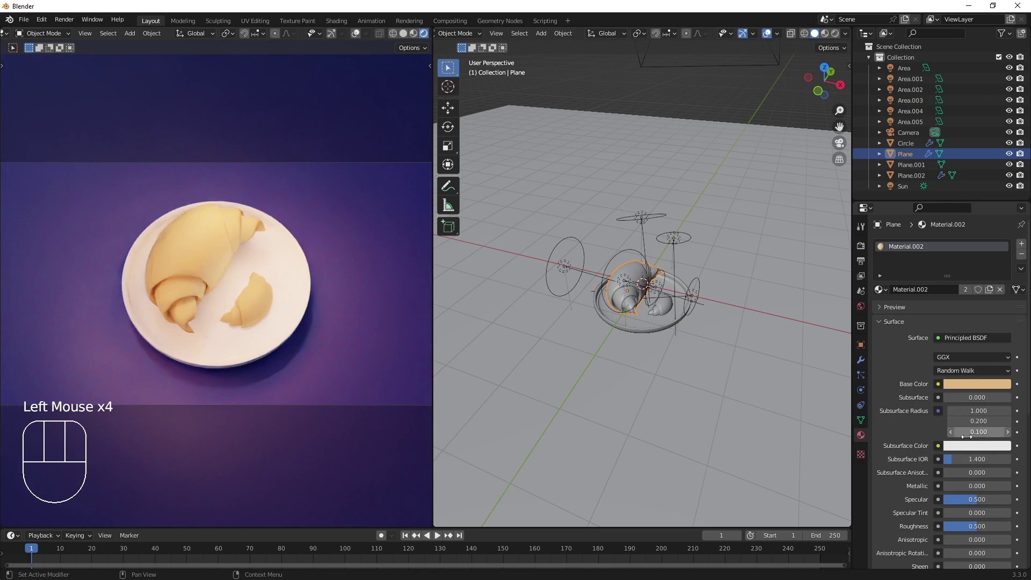
Set the croissant's Principled BSDF Subsurface to 0.528 with a warm orange-brown subsurface colour.
{"action": "left_click", "coordinate": [967, 455]}
{"action": "left_click", "coordinate": [972, 449]}
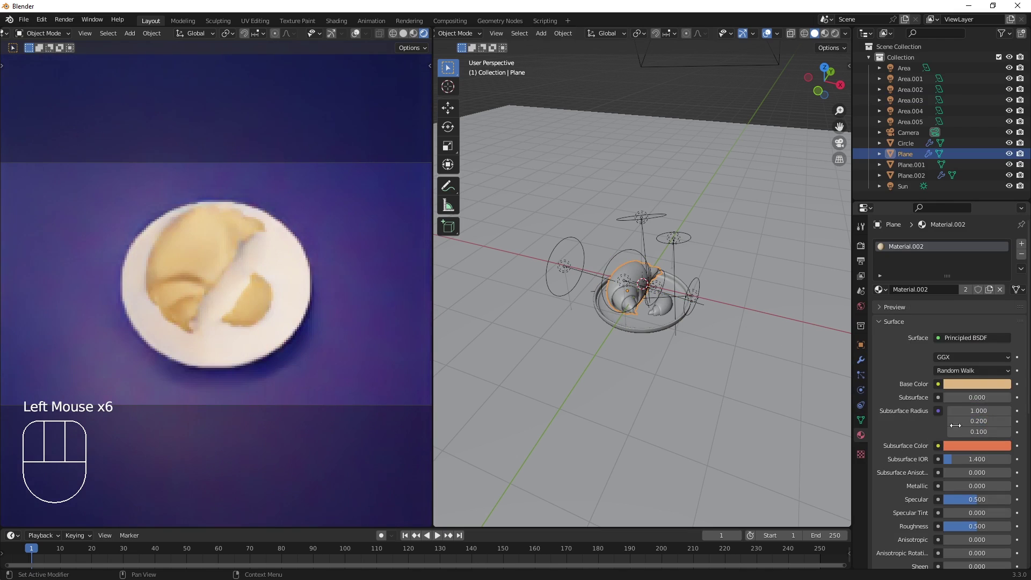
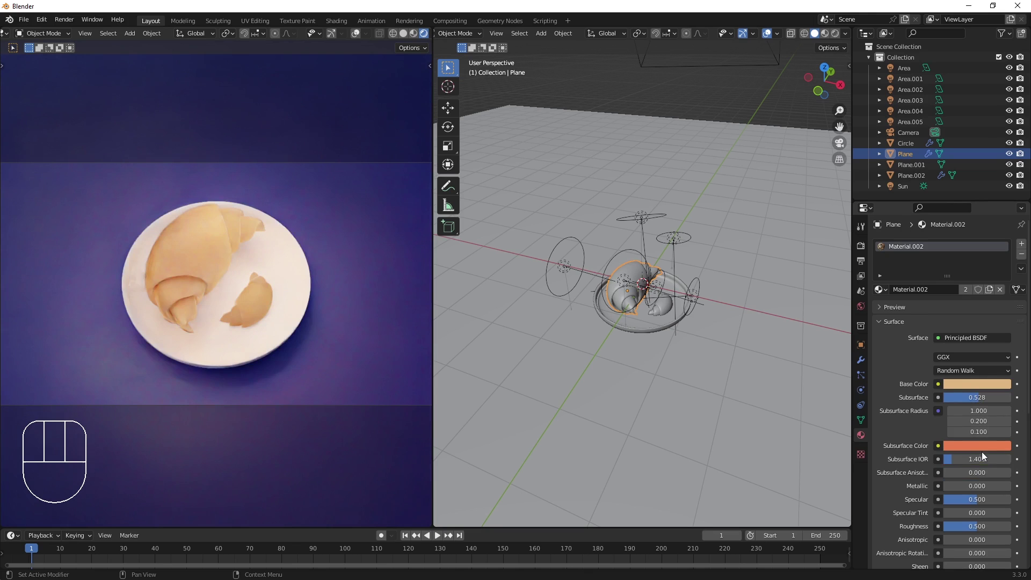
{"action": "left_click", "coordinate": [994, 448]}
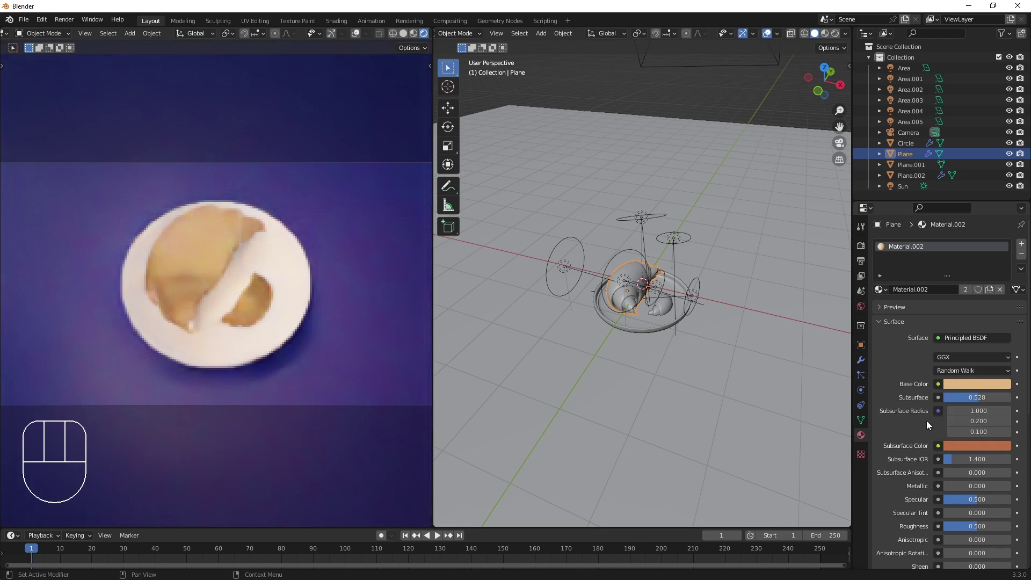
{"action": "left_click", "coordinate": [968, 392]}
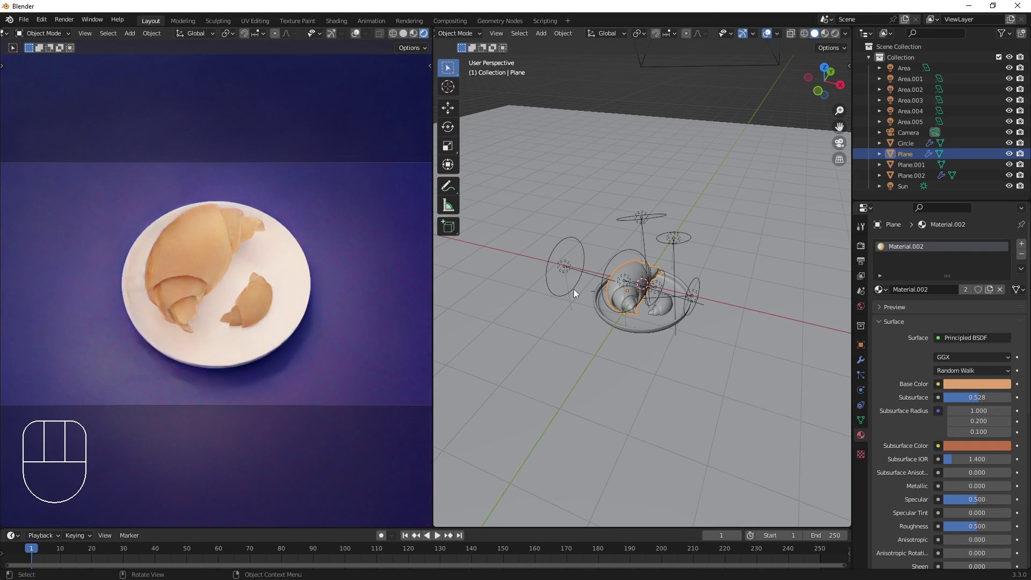
Raise the first croissant piece (Plane) Subdivision levels to 4 for viewport and render.
{"action": "left_click_drag", "start_coordinate": [612, 378], "coordinate": [621, 360]}
{"action": "scroll", "scroll_direction": "up", "scroll_amount": 3}
{"action": "left_click_drag", "start_coordinate": [629, 345], "coordinate": [603, 408]}
{"action": "left_click", "coordinate": [608, 287]}
{"action": "left_click", "coordinate": [865, 364]}
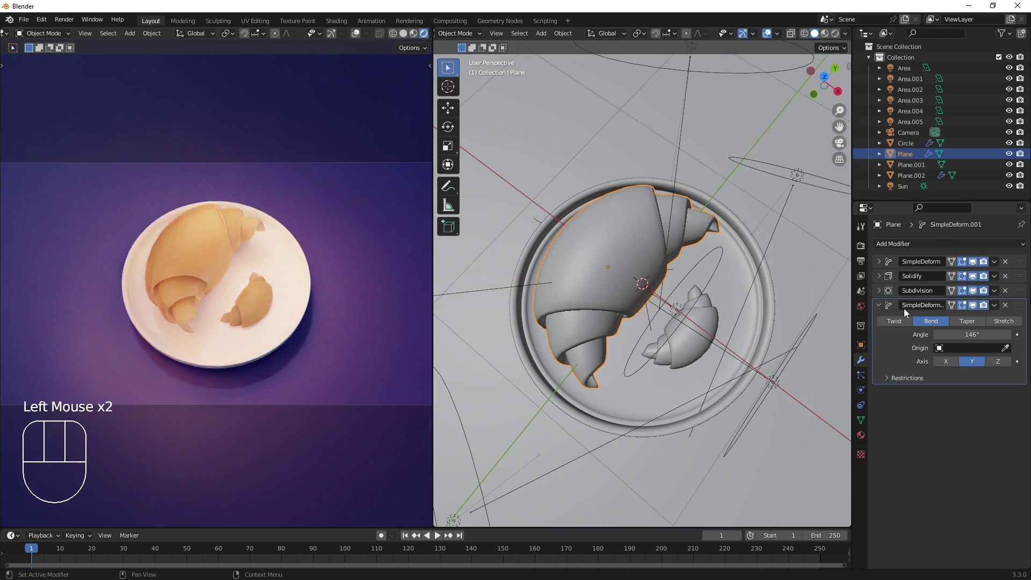
{"action": "left_click", "coordinate": [882, 309]}
{"action": "left_click", "coordinate": [880, 293]}
{"action": "left_click", "coordinate": [1011, 324]}
{"action": "double_click", "coordinate": [1009, 333]}
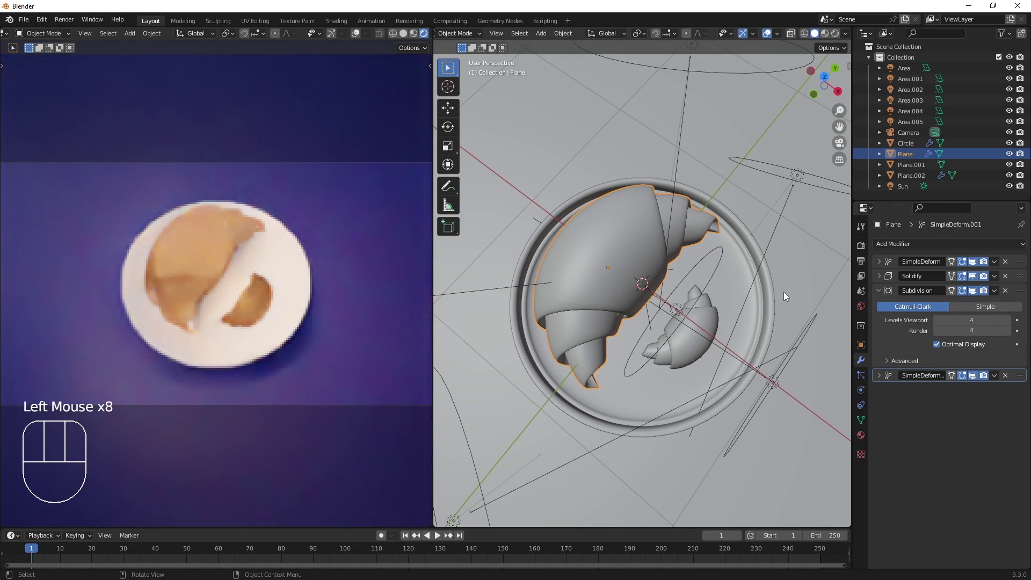
Raise the second croissant piece (Plane.002) Subdivision levels to 4 as well and collapse the panels.
{"action": "left_click_drag", "start_coordinate": [707, 323], "coordinate": [988, 345]}
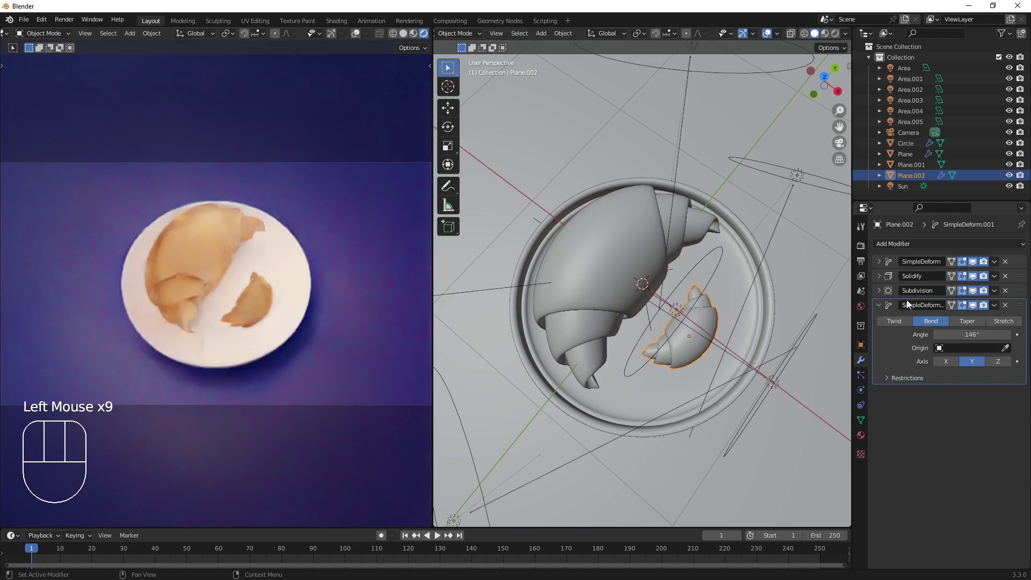
{"action": "left_click", "coordinate": [884, 308]}
{"action": "left_click", "coordinate": [881, 294]}
{"action": "left_click", "coordinate": [1013, 329]}
{"action": "left_click", "coordinate": [1017, 338]}
{"action": "left_click", "coordinate": [1012, 336]}
{"action": "left_click", "coordinate": [1011, 336]}
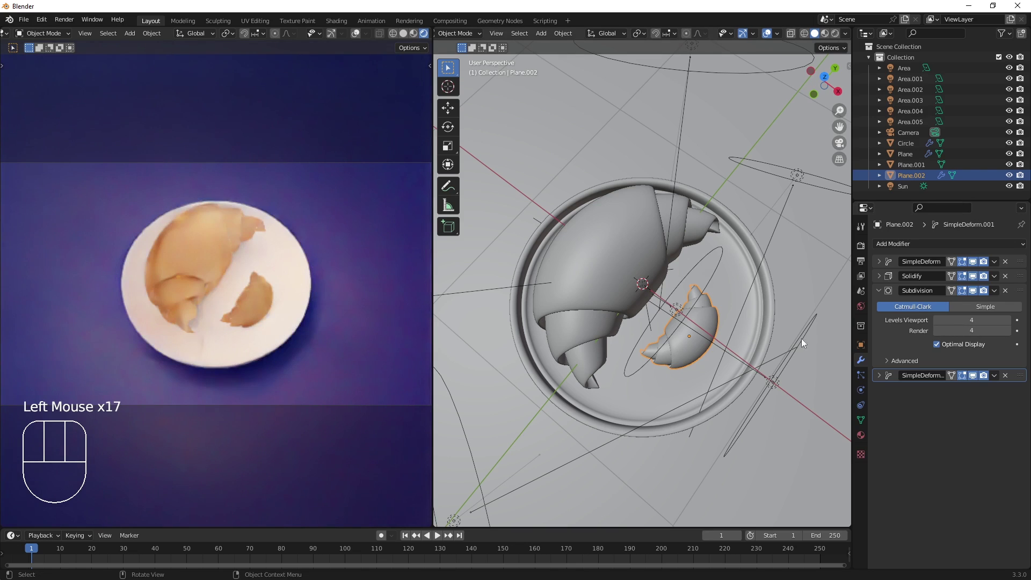
Add a new area light Area.006 with a pale yellow colour and 30 W power.
{"action": "left_click", "coordinate": [880, 294]}
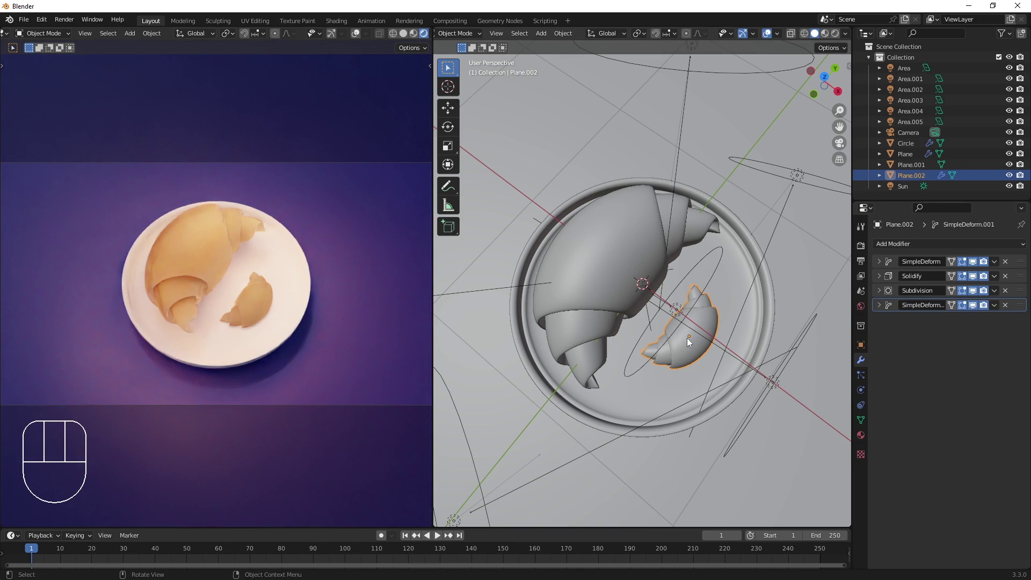
{"action": "left_click_drag", "start_coordinate": [687, 355], "coordinate": [688, 323]}
{"action": "scroll", "scroll_direction": "down", "scroll_amount": 3}
{"action": "middle_click", "coordinate": [681, 322]}
{"action": "key", "text": "shift+a"}
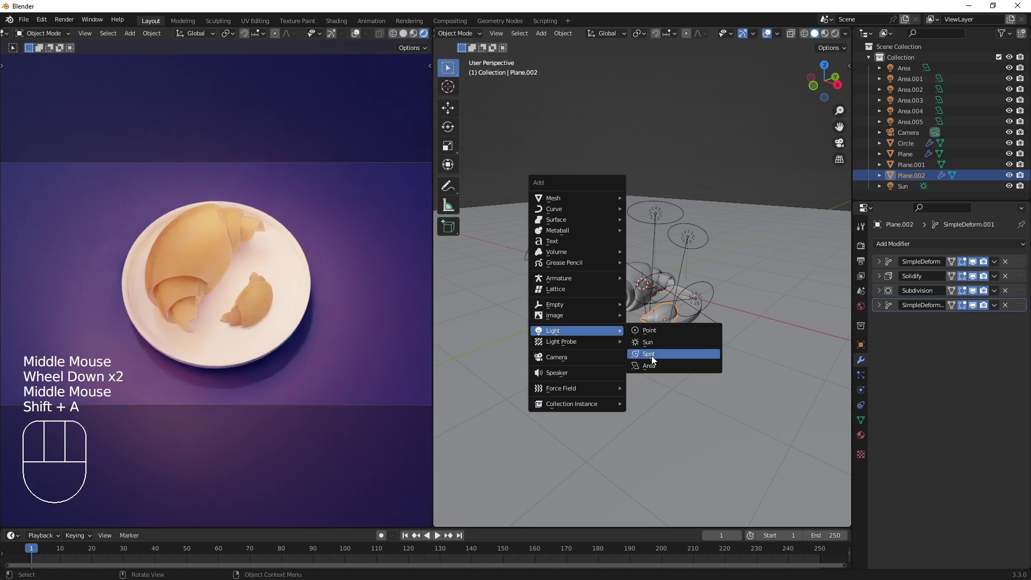
{"action": "left_click", "coordinate": [859, 392]}
{"action": "left_click_drag", "start_coordinate": [955, 333], "coordinate": [956, 380]}
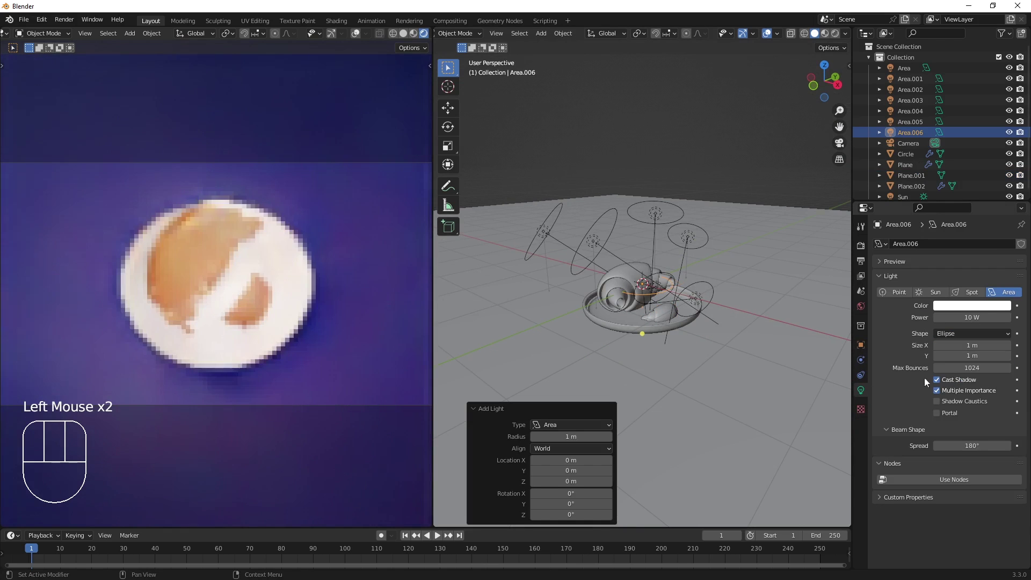
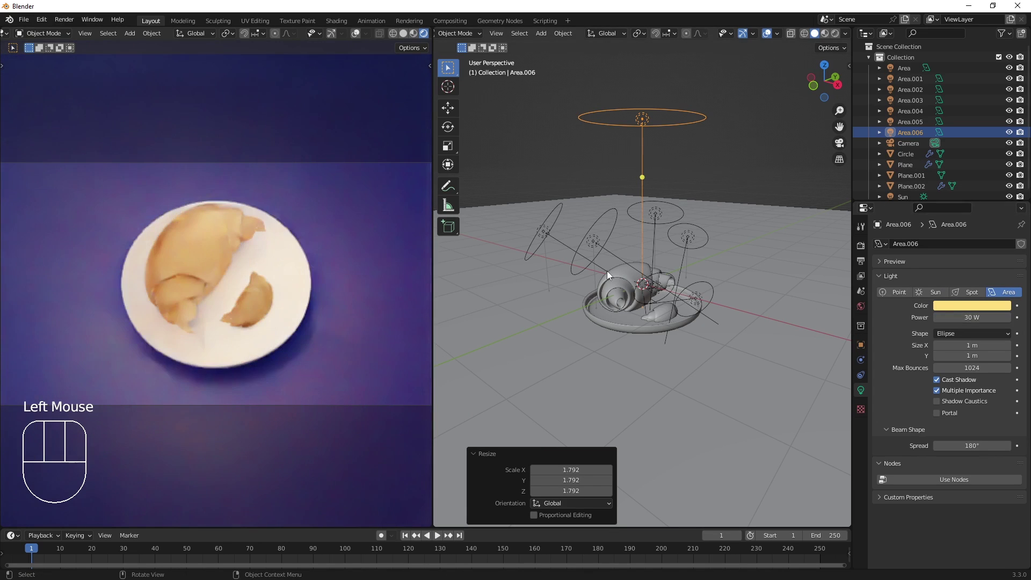
Scale the new light about 1.8 times and move it along Z to sit high above the dish.
{"action": "key", "text": "g"}
{"action": "key", "text": "z"}
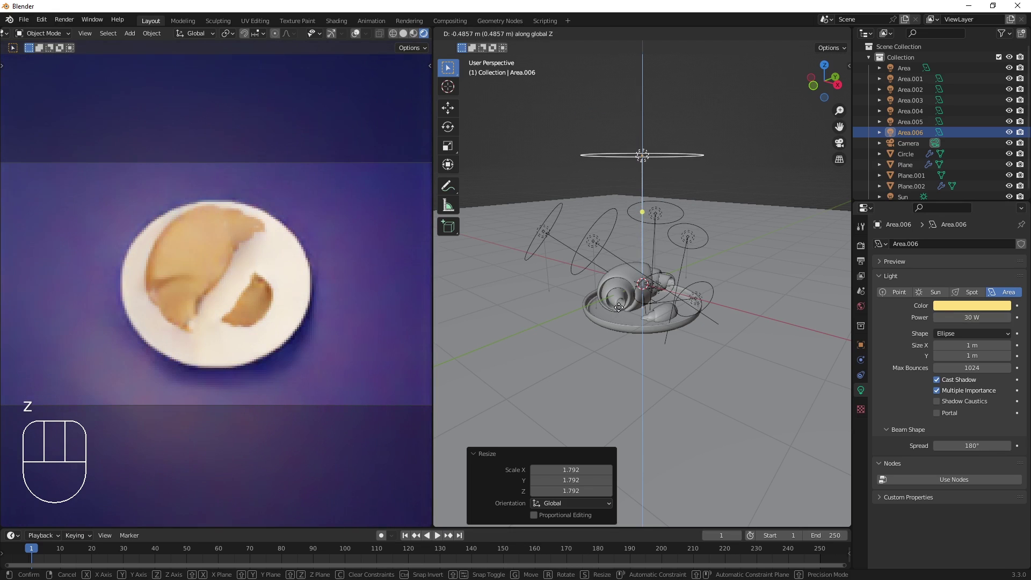
{"action": "left_click", "coordinate": [619, 312]}
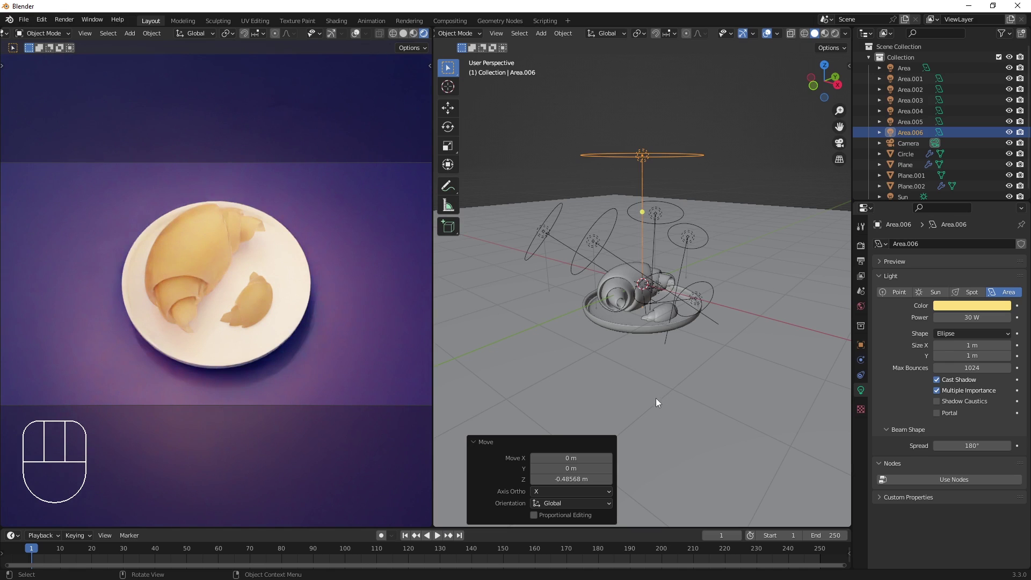
{"action": "scroll", "scroll_direction": "down", "scroll_amount": 3}
From the Right view, rotate the Sun light about -9.89° around the X axis.
{"action": "left_click", "coordinate": [977, 193]}
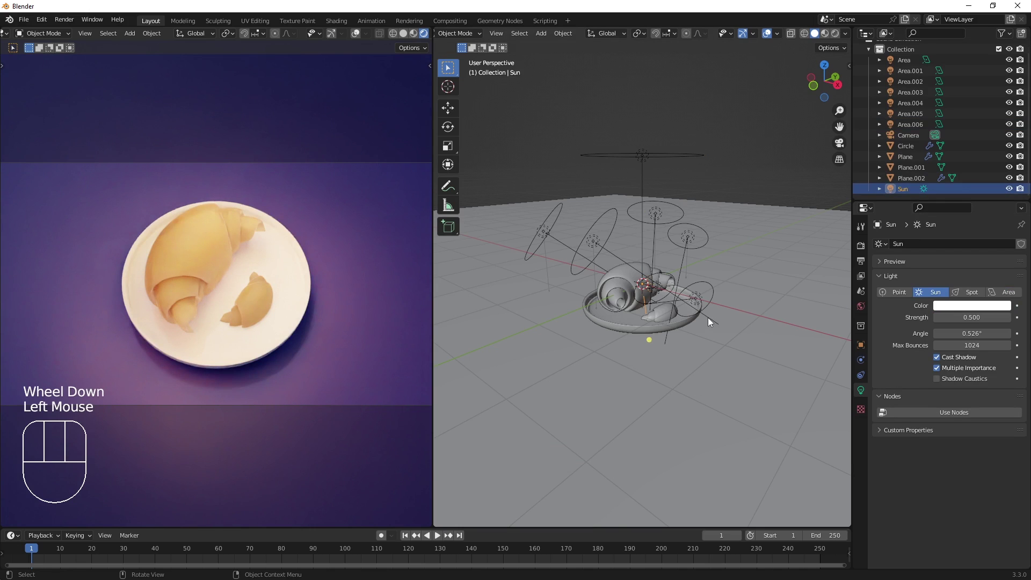
{"action": "key", "text": "KP_3"}
{"action": "key", "text": "r"}
{"action": "key", "text": "x"}
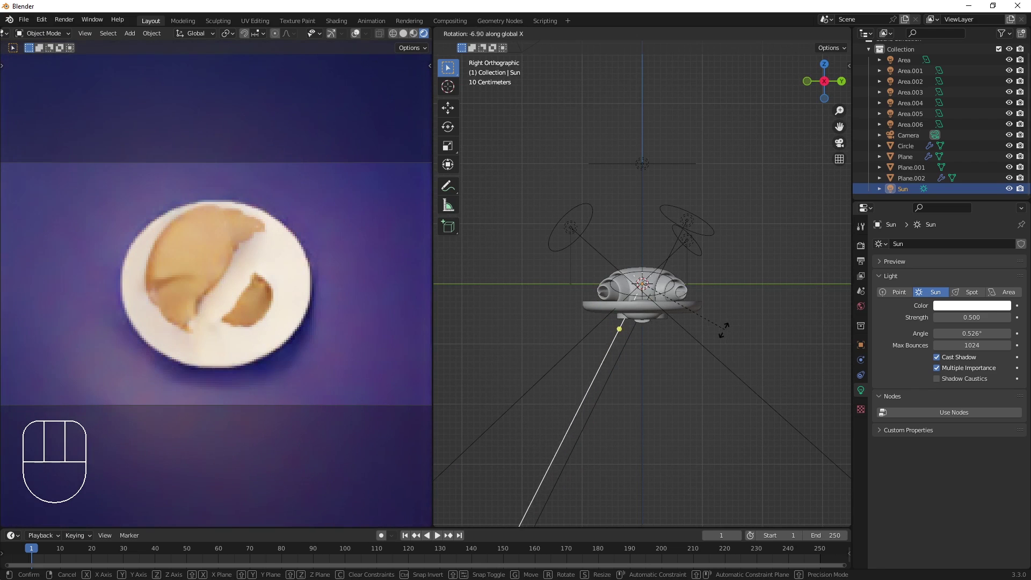
{"action": "left_click", "coordinate": [722, 336]}
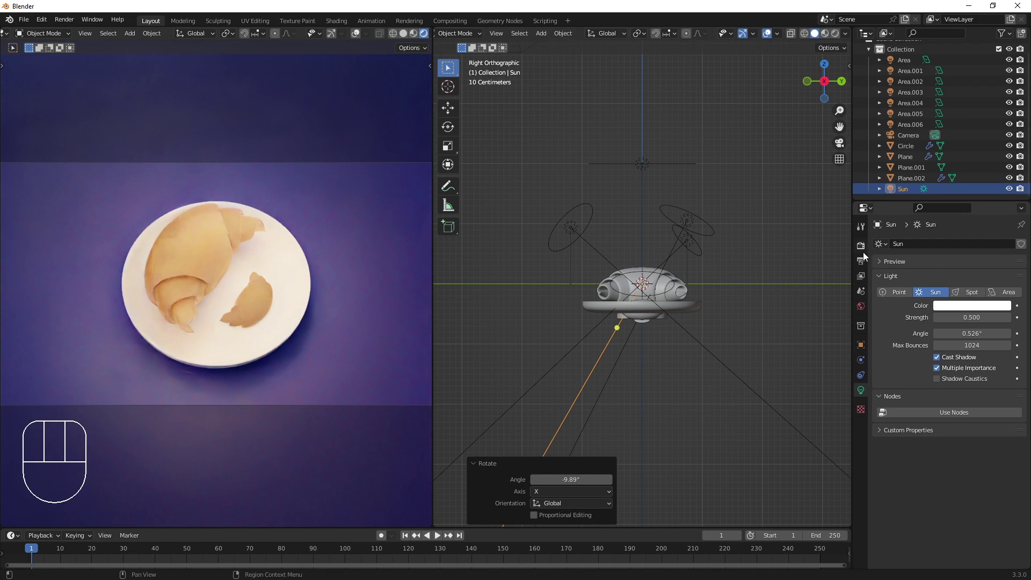
Enable Use Curves in Render Color Management and expand the tone curve editor.
{"action": "left_click", "coordinate": [866, 256]}
{"action": "scroll", "scroll_direction": "down", "scroll_amount": 3}
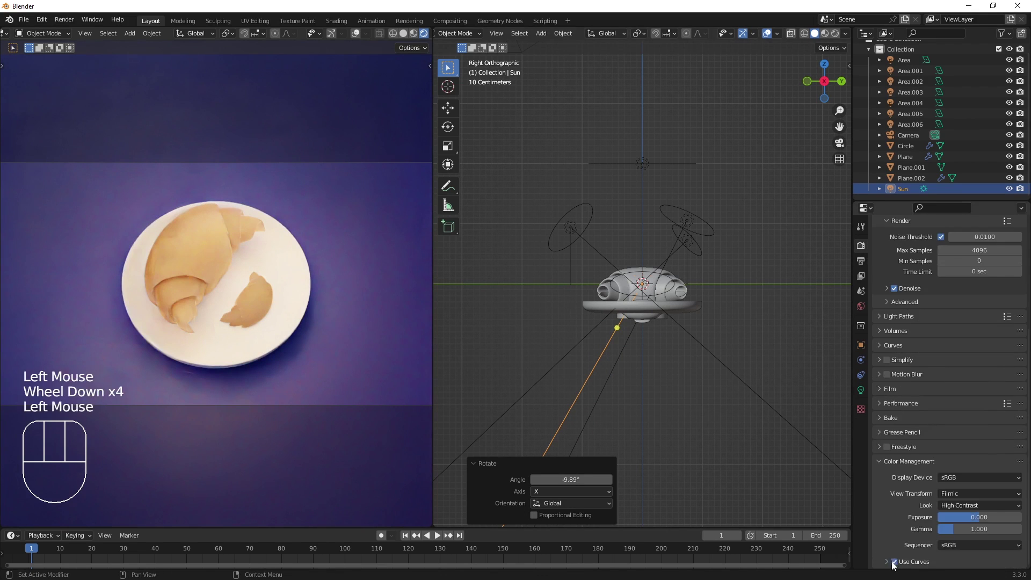
{"action": "left_click", "coordinate": [892, 565]}
{"action": "scroll", "scroll_direction": "down", "scroll_amount": 3}
{"action": "left_click", "coordinate": [901, 491]}
Add control points and rough in a gentle S-curve, pulling the dark end down.
{"action": "left_click", "coordinate": [941, 465]}
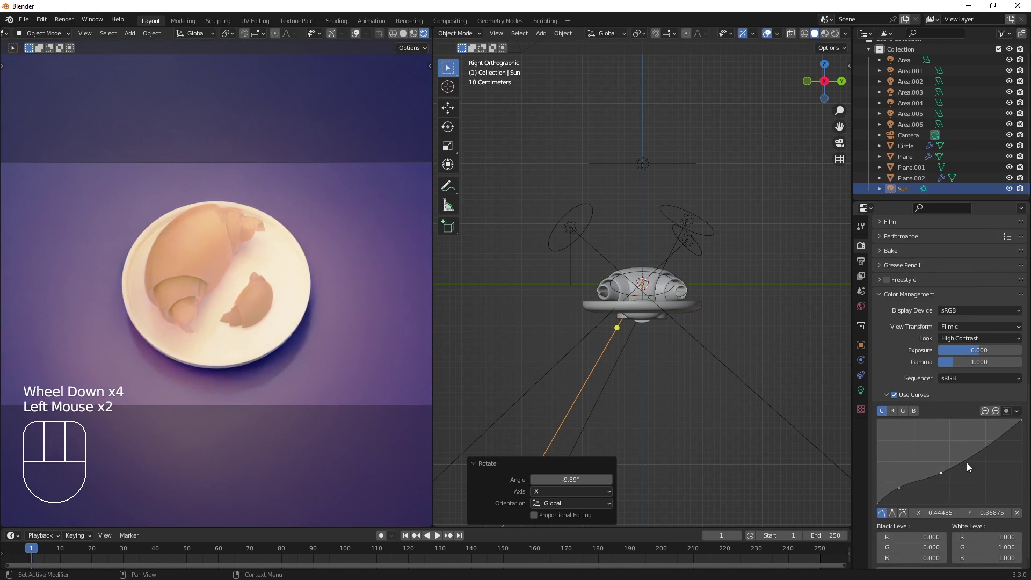
{"action": "left_click_drag", "start_coordinate": [946, 477], "coordinate": [988, 471]}
{"action": "left_click", "coordinate": [987, 471]}
{"action": "left_click", "coordinate": [982, 445]}
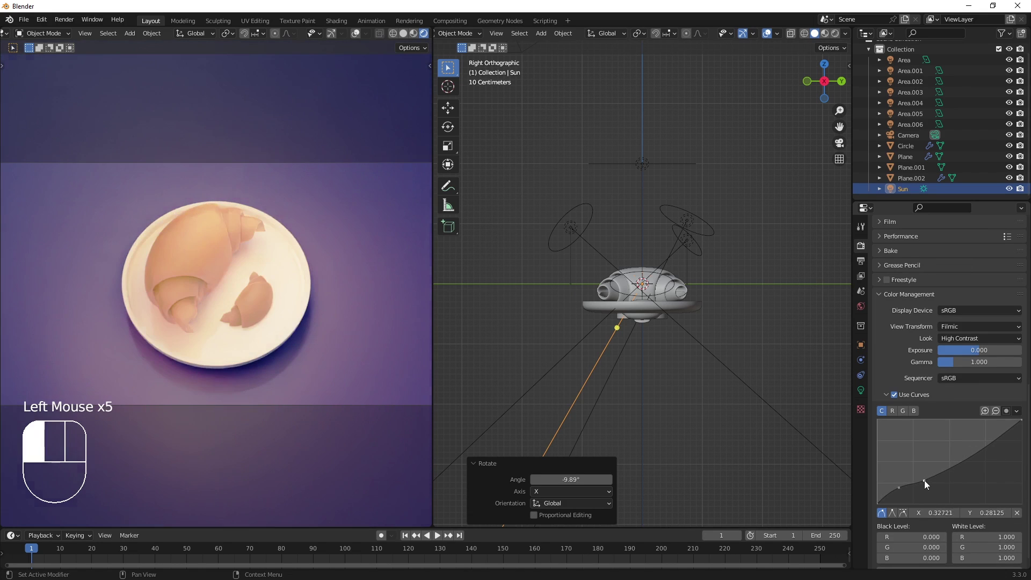
{"action": "left_click", "coordinate": [897, 488]}
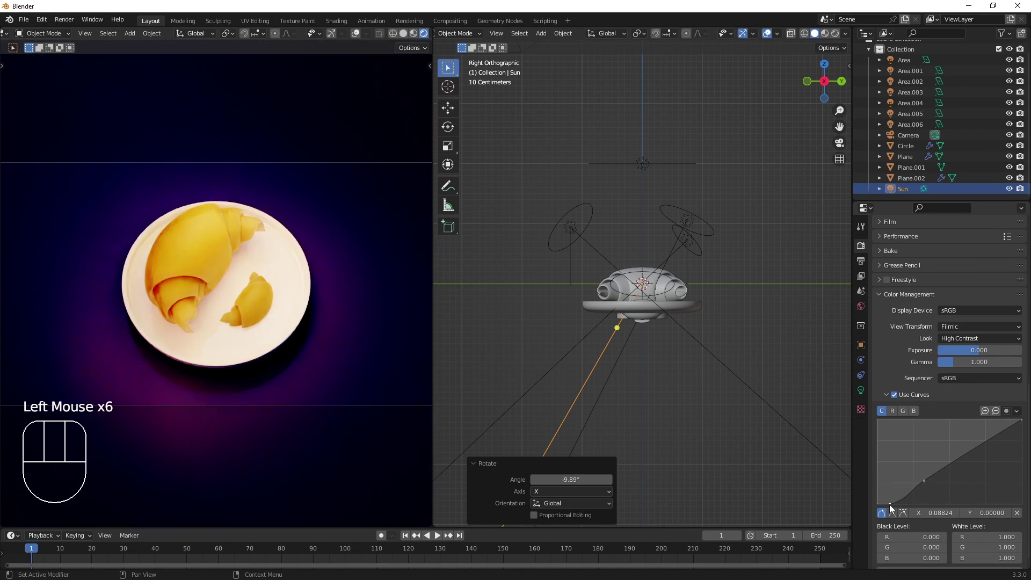
{"action": "left_click", "coordinate": [899, 503]}
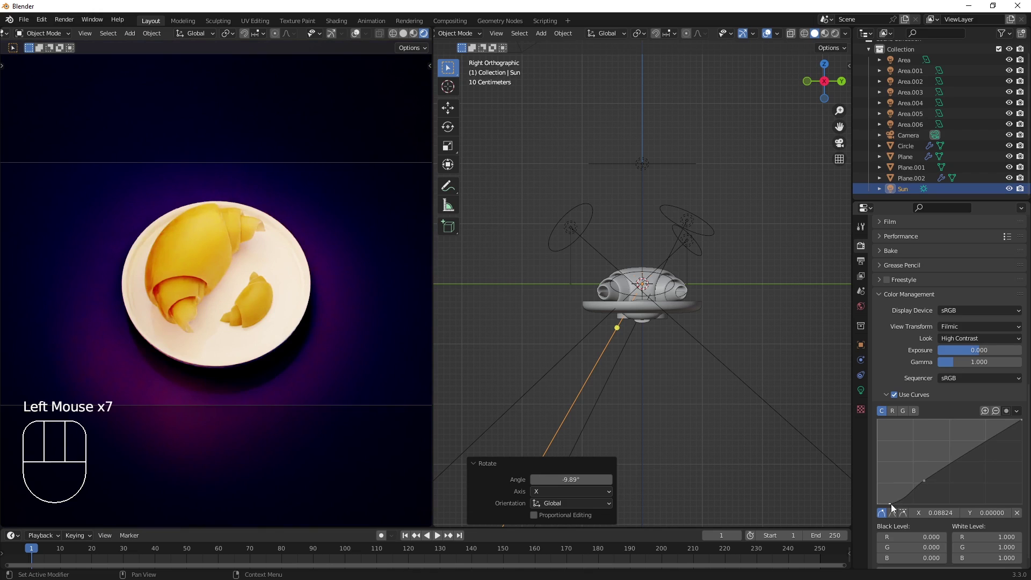
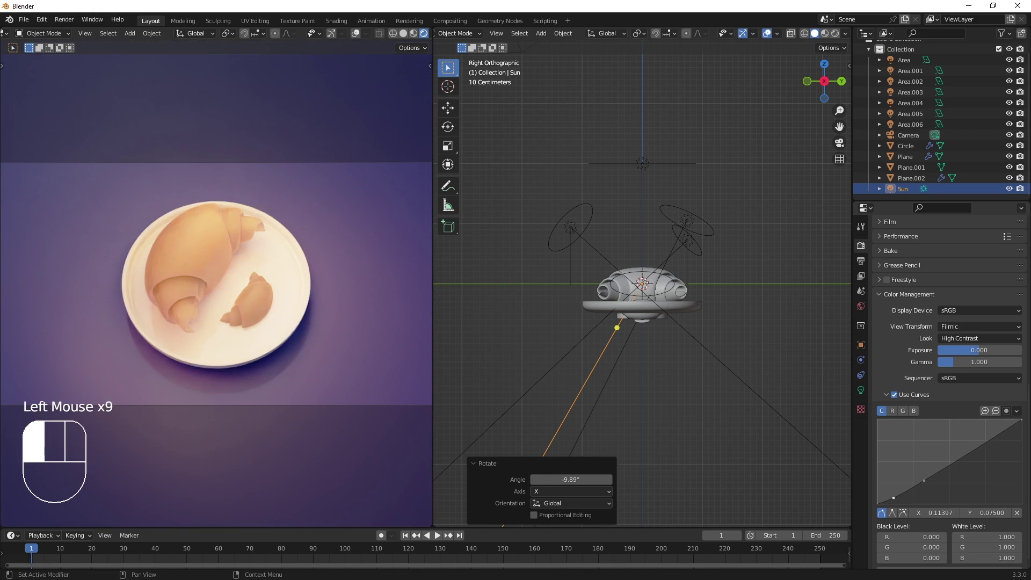
{"action": "left_click", "coordinate": [928, 482]}
{"action": "left_click_drag", "start_coordinate": [925, 493], "coordinate": [926, 487]}
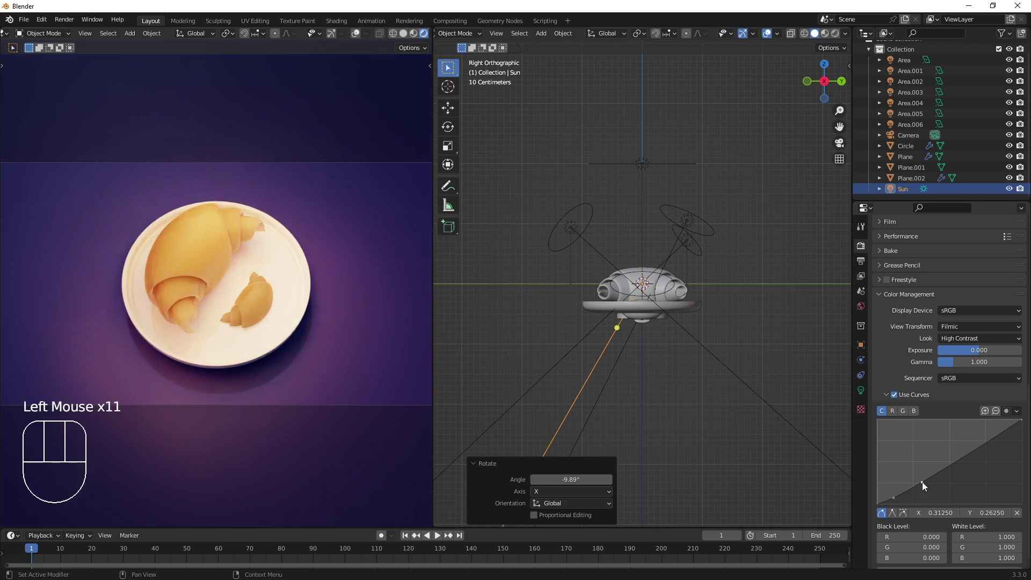
{"action": "left_click", "coordinate": [926, 487]}
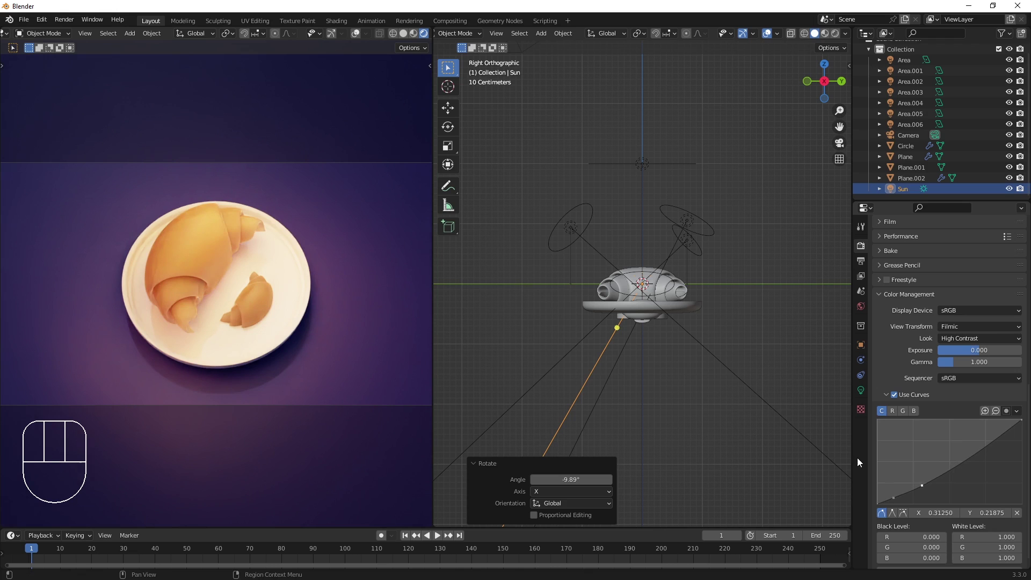
Refine the shadow and midtone points of the curve while checking the camera preview.
{"action": "left_click_drag", "start_coordinate": [770, 410], "coordinate": [755, 468]}
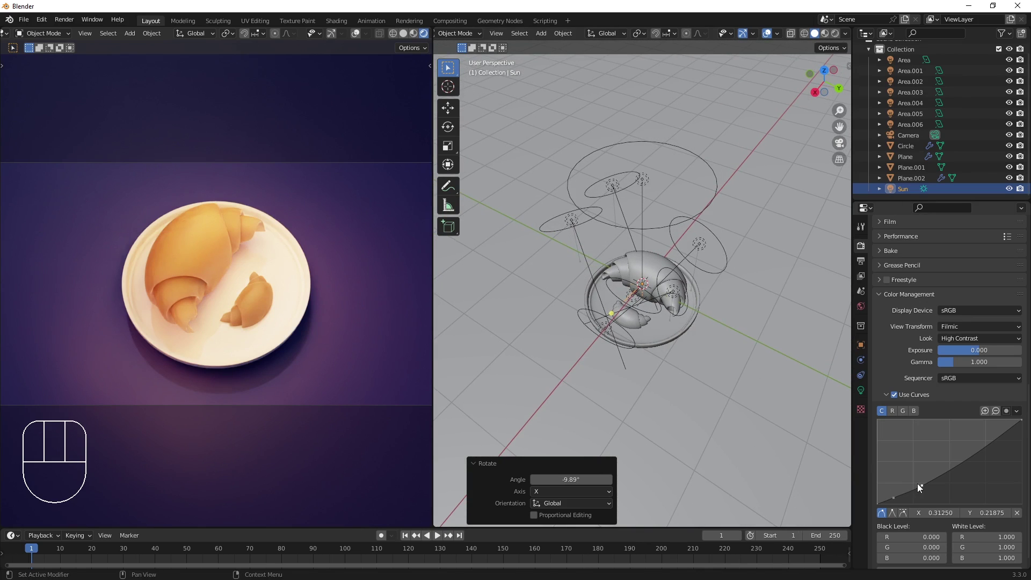
{"action": "left_click", "coordinate": [898, 500]}
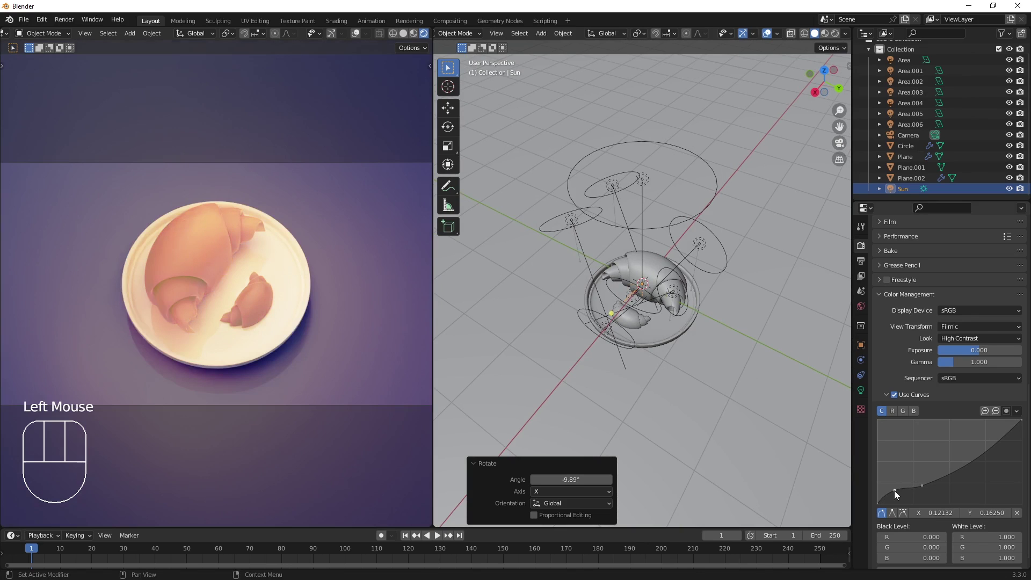
{"action": "left_click", "coordinate": [898, 496]}
{"action": "left_click", "coordinate": [894, 504]}
{"action": "left_click", "coordinate": [894, 499]}
{"action": "left_click", "coordinate": [894, 501]}
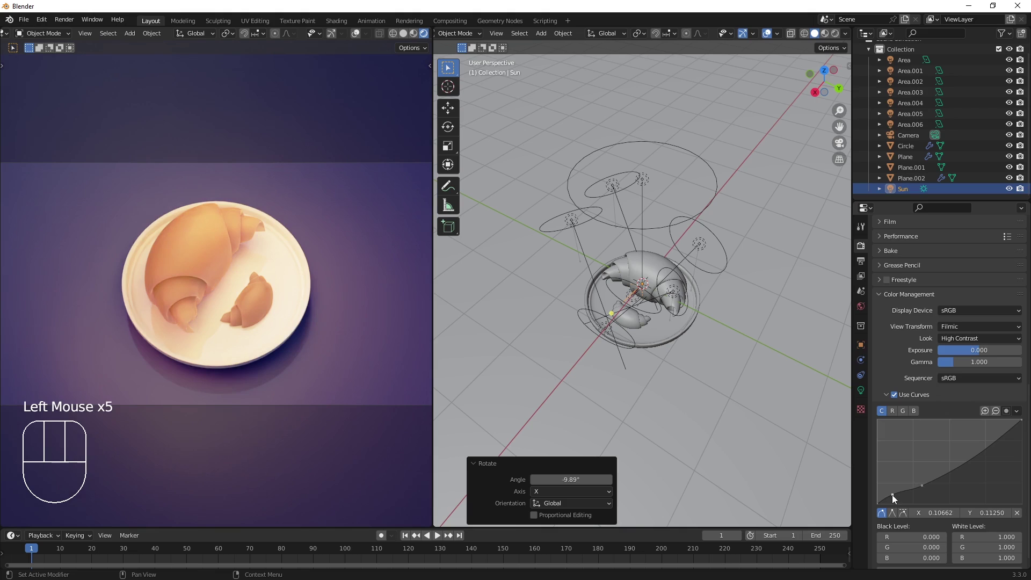
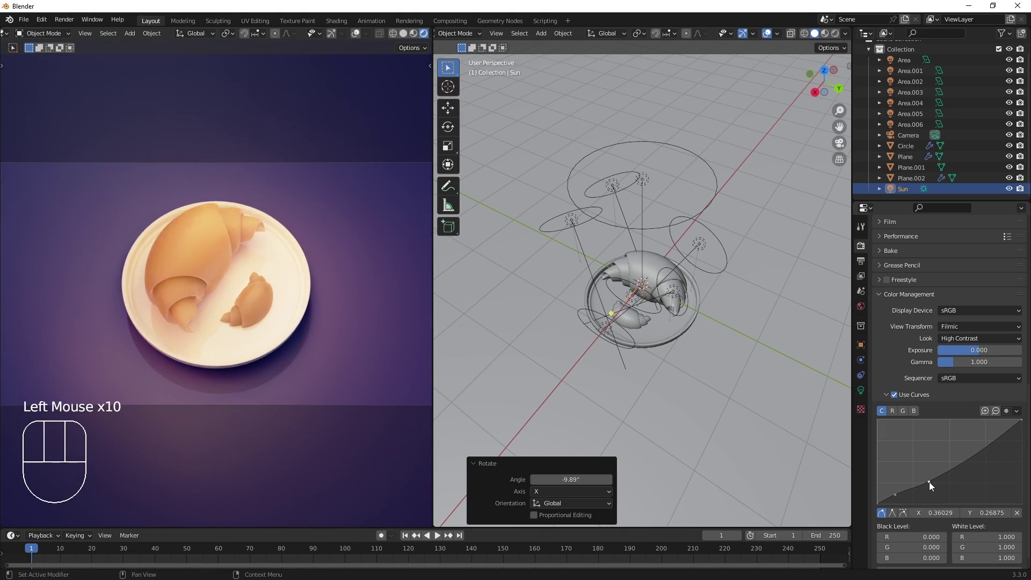
{"action": "left_click", "coordinate": [930, 486]}
{"action": "left_click", "coordinate": [932, 475]}
{"action": "left_click", "coordinate": [938, 457]}
{"action": "left_click", "coordinate": [951, 467]}
{"action": "left_click", "coordinate": [959, 474]}
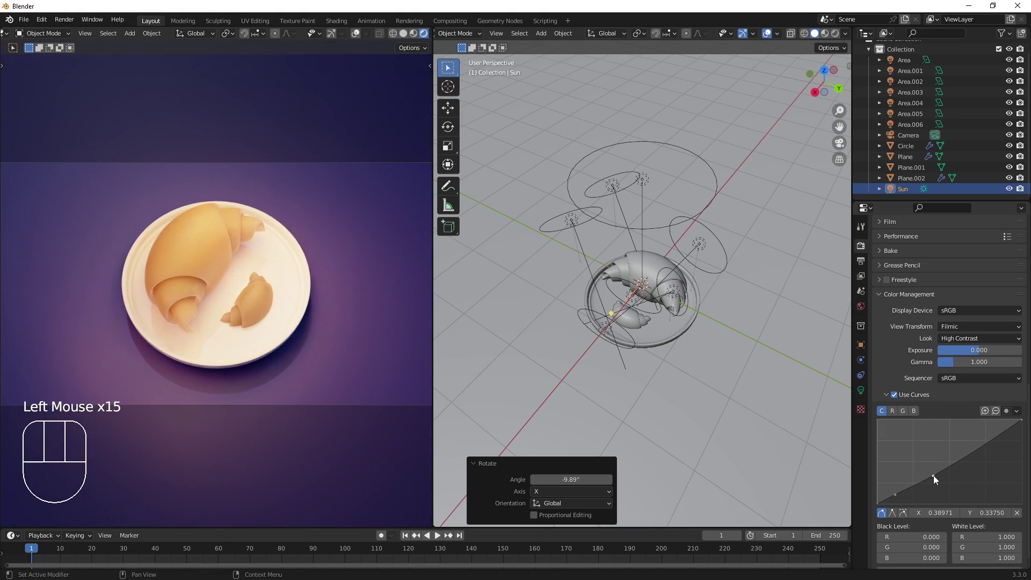
Add a highlight point and nudge it until the bright end of the grade looks right.
{"action": "left_click", "coordinate": [934, 480]}
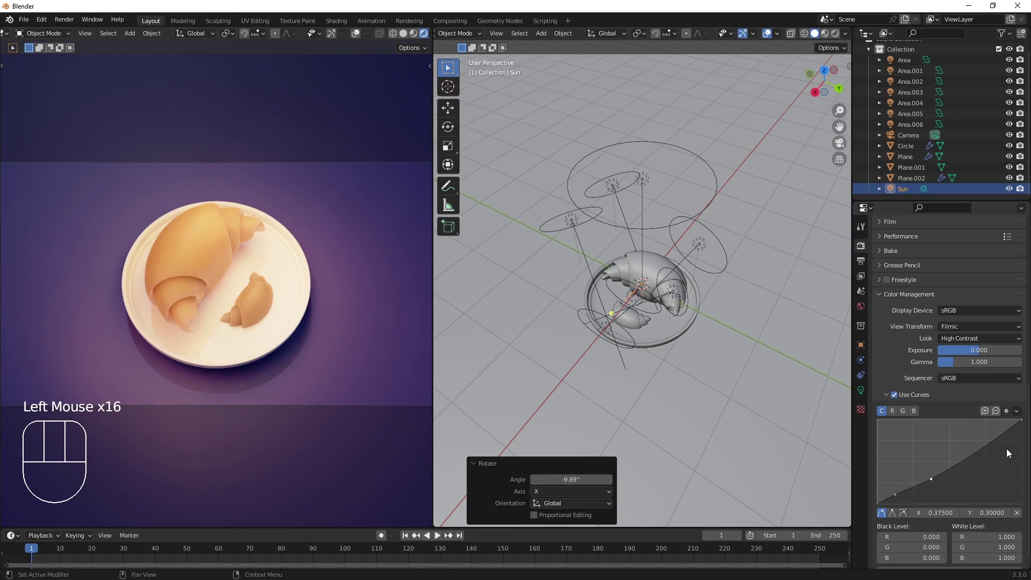
{"action": "left_click", "coordinate": [986, 455]}
{"action": "left_click", "coordinate": [983, 463]}
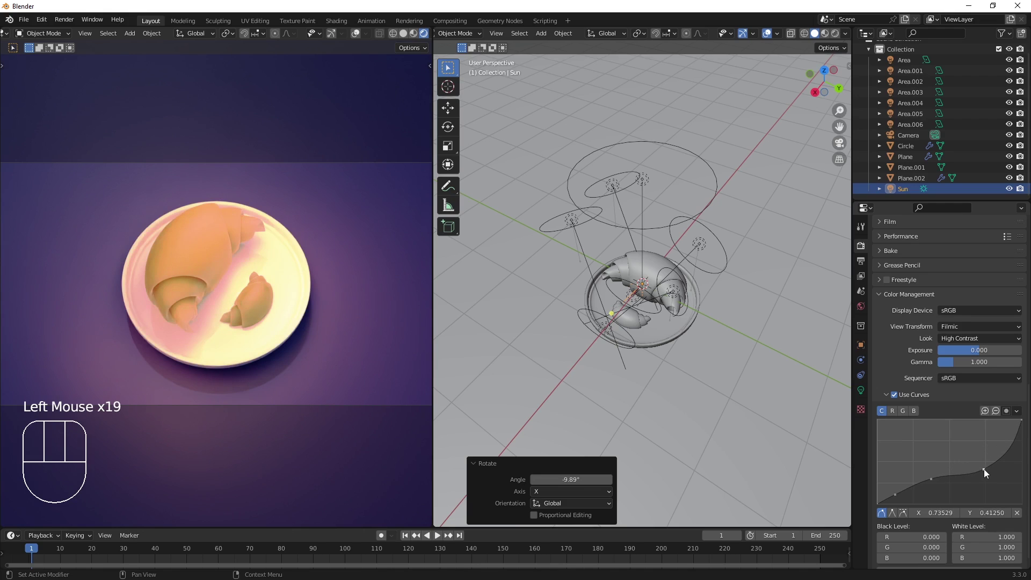
{"action": "left_click", "coordinate": [985, 473]}
{"action": "left_click", "coordinate": [982, 458]}
{"action": "left_click", "coordinate": [980, 449]}
{"action": "left_click", "coordinate": [965, 452]}
{"action": "left_click", "coordinate": [968, 468]}
{"action": "left_click", "coordinate": [973, 467]}
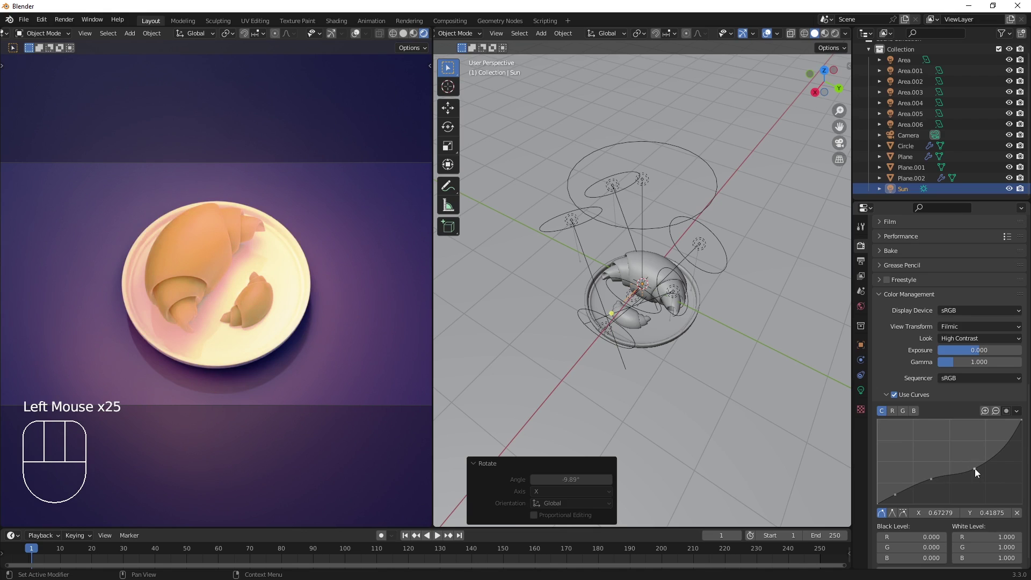
{"action": "left_click", "coordinate": [978, 472]}
{"action": "left_click", "coordinate": [975, 464]}
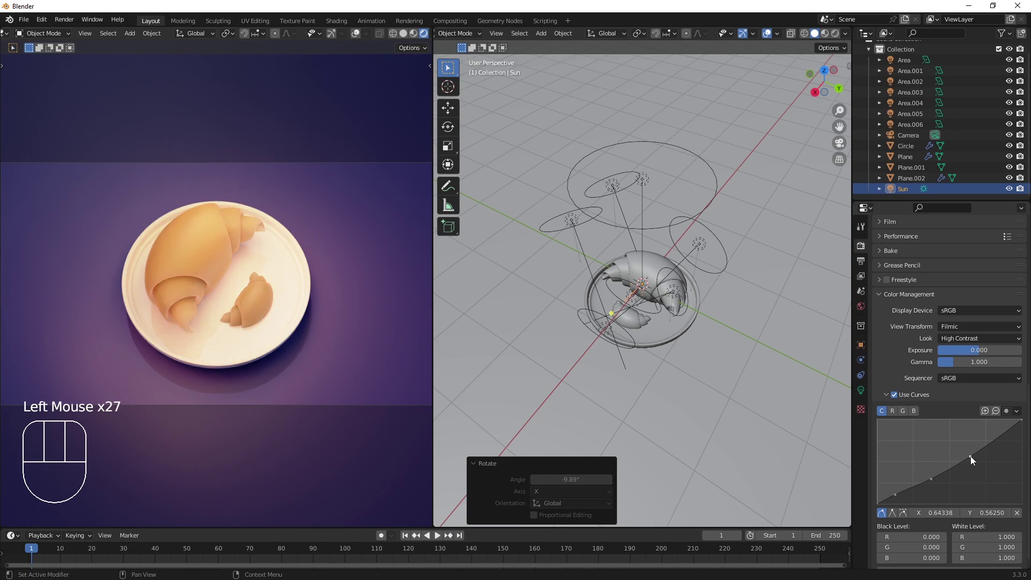
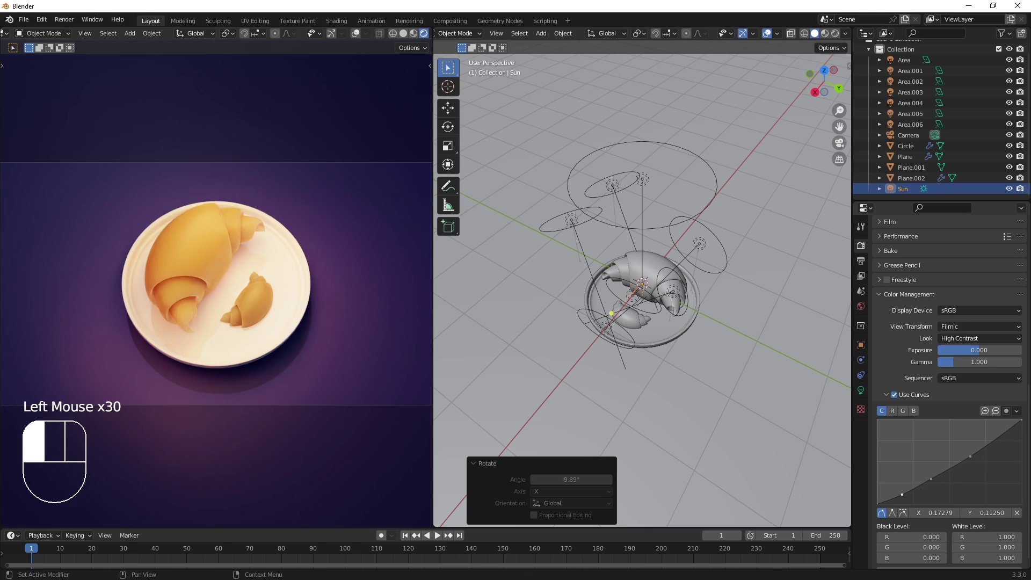
Fine-tune the shadow and lifted midtone points for a warmer, contrasty look, then show the viewport as wireframe.
{"action": "left_click", "coordinate": [902, 496]}
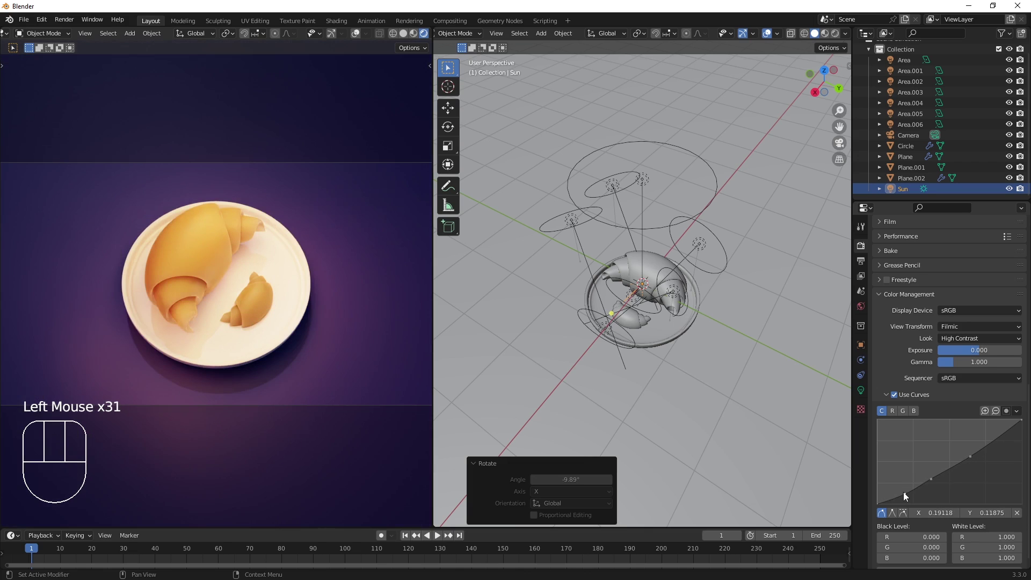
{"action": "left_click", "coordinate": [897, 399]}
{"action": "left_click", "coordinate": [897, 399]}
{"action": "left_click", "coordinate": [934, 483]}
{"action": "left_click", "coordinate": [931, 471]}
{"action": "left_click_drag", "start_coordinate": [931, 478], "coordinate": [929, 476]}
{"action": "left_click", "coordinate": [928, 477]}
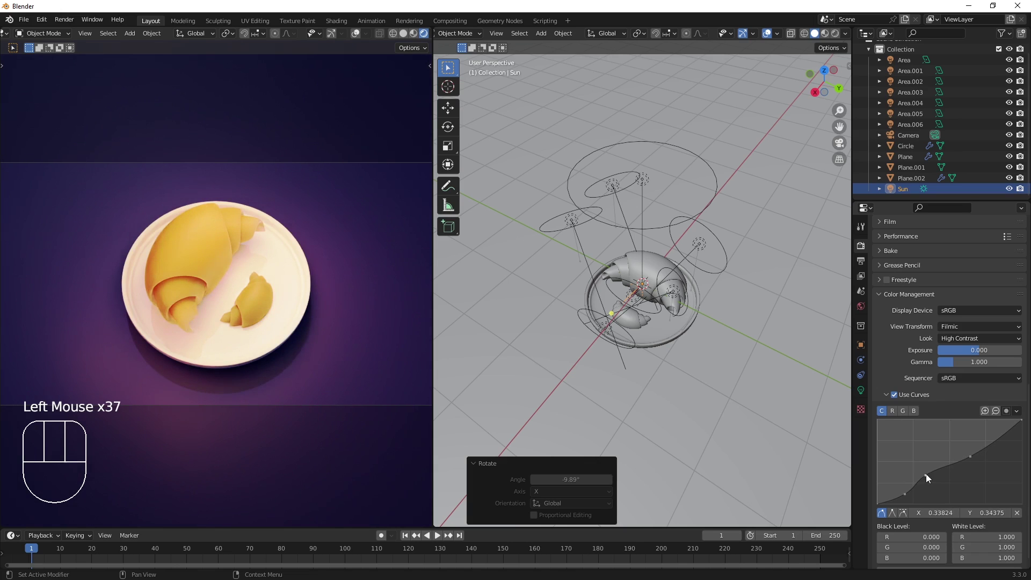
{"action": "left_click", "coordinate": [930, 478]}
{"action": "left_click", "coordinate": [932, 481]}
{"action": "left_click", "coordinate": [935, 488]}
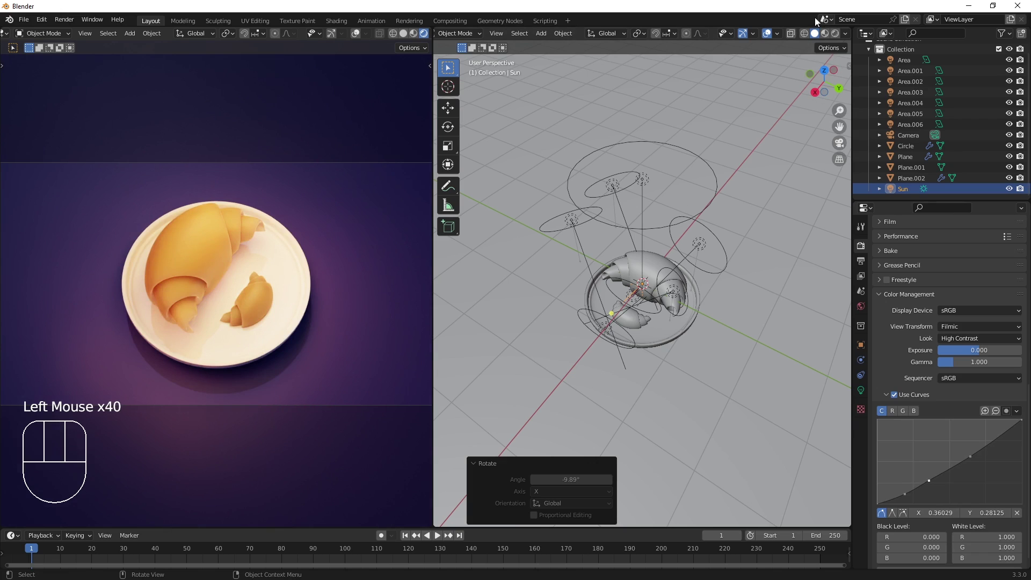
{"action": "left_click", "coordinate": [810, 36]}
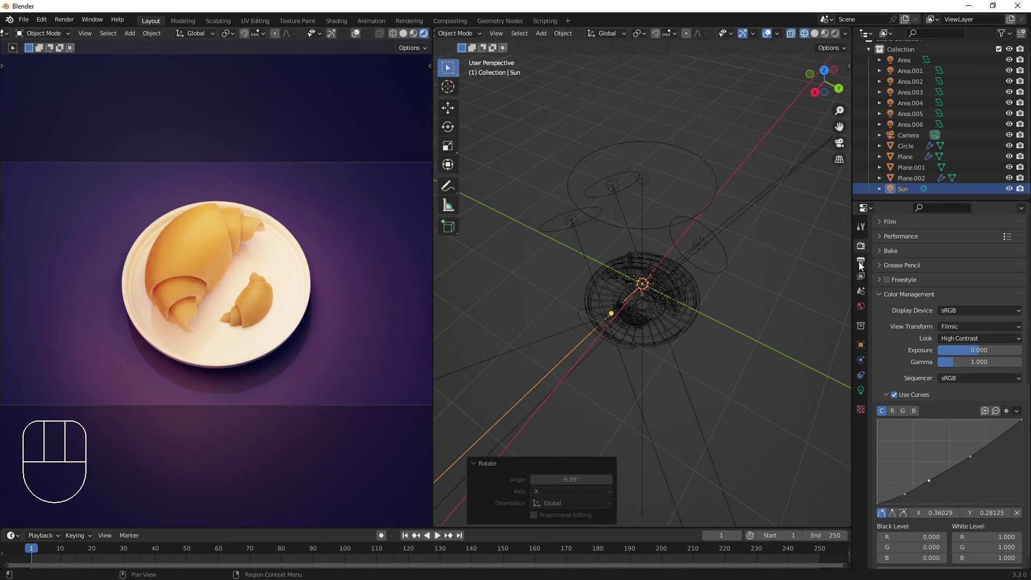
Lower the Cycles viewport Max Samples in the Sampling settings.
{"action": "left_click", "coordinate": [861, 266]}
{"action": "left_click", "coordinate": [944, 278]}
{"action": "left_click", "coordinate": [865, 245]}
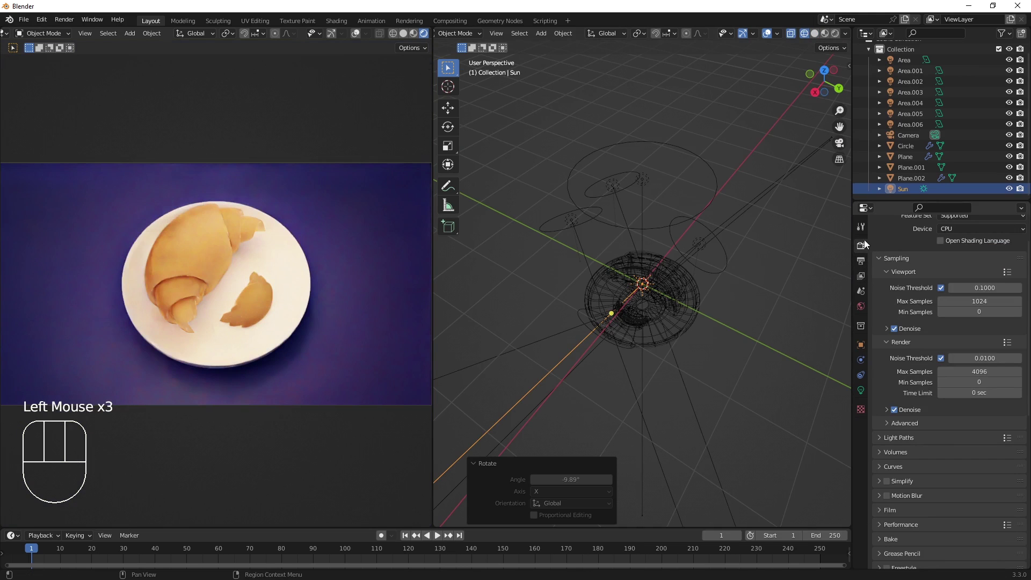
{"action": "left_click", "coordinate": [993, 300]}
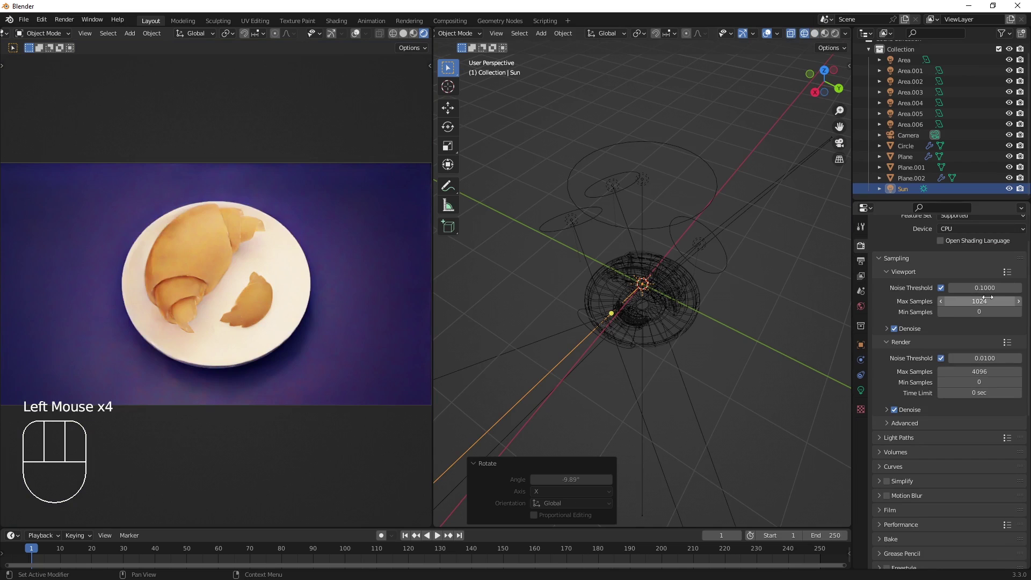
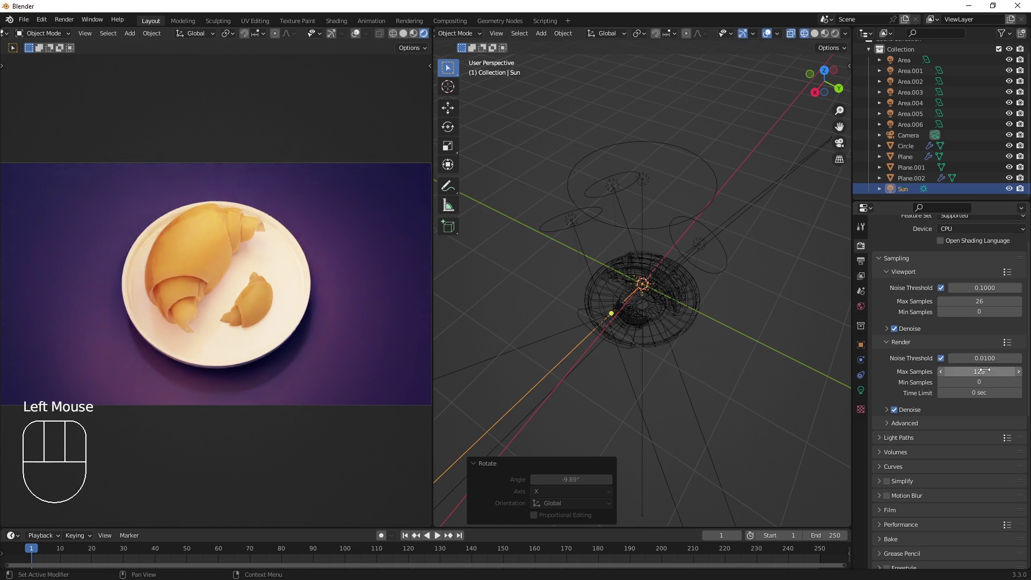
{"action": "scroll", "scroll_direction": "down", "scroll_amount": 3}
{"action": "left_click", "coordinate": [862, 284]}
Adjust the final render maximum samples and enable the extra view-layer passes.
{"action": "scroll", "scroll_direction": "down", "scroll_amount": 3}
{"action": "left_click", "coordinate": [951, 351]}
{"action": "left_click", "coordinate": [951, 341]}
{"action": "left_click", "coordinate": [950, 331]}
{"action": "left_click", "coordinate": [952, 322]}
{"action": "scroll", "scroll_direction": "up", "scroll_amount": 3}
Select all objects in the scene and apply Shade Smooth from the object context menu.
{"action": "left_click", "coordinate": [234, 53]}
{"action": "left_click_drag", "start_coordinate": [73, 26], "coordinate": [291, 94]}
{"action": "left_click_drag", "start_coordinate": [656, 299], "coordinate": [660, 313]}
{"action": "left_click", "coordinate": [692, 297]}
{"action": "key", "text": "a"}
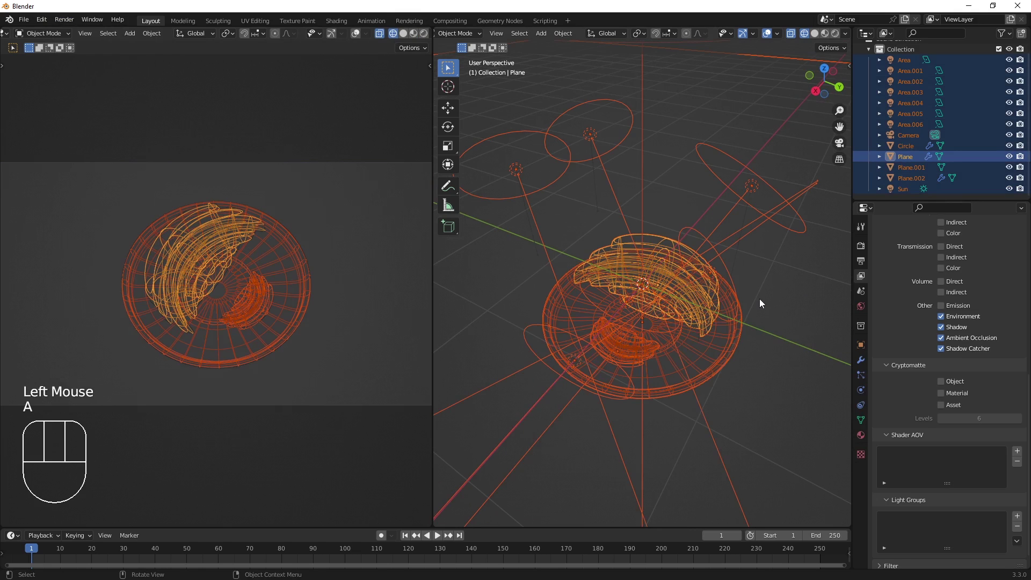
{"action": "right_click", "coordinate": [763, 304]}
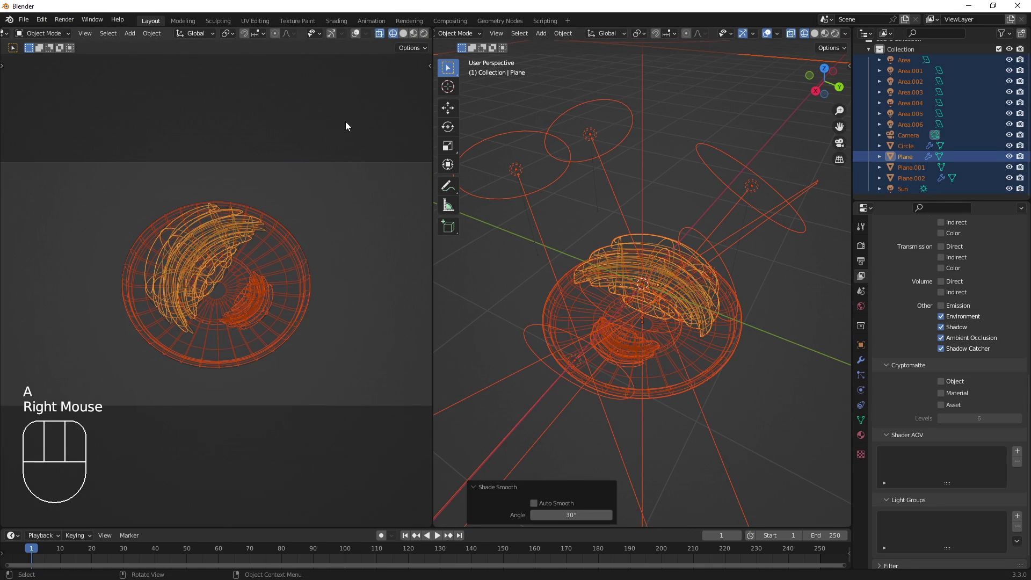